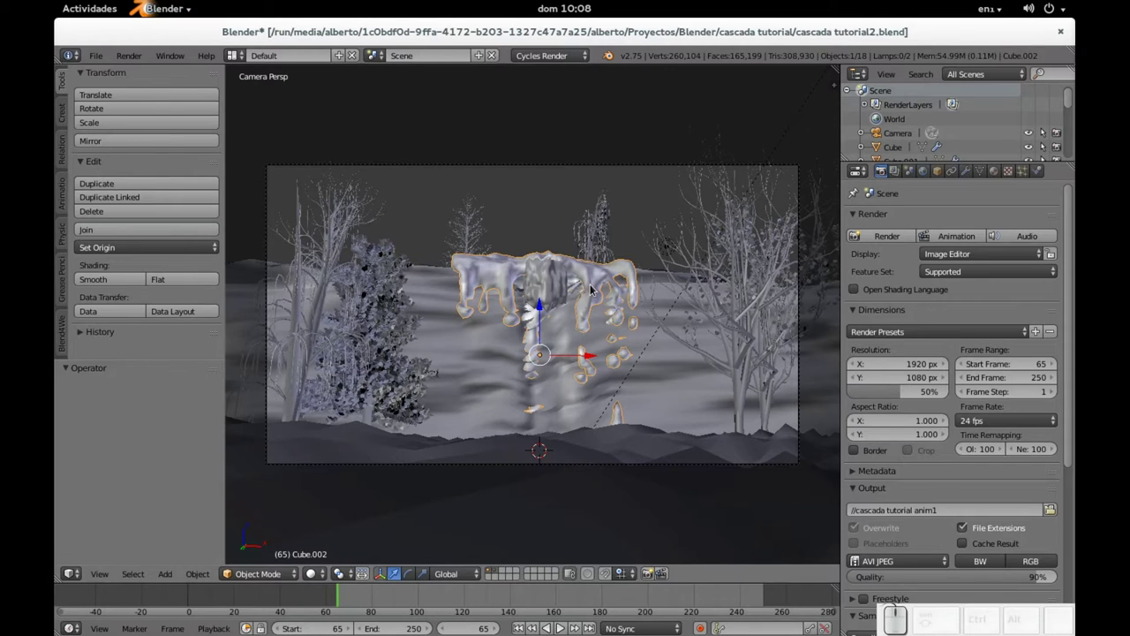
# Stretch the fluid domain mesh along the X axis in Edit Mode
pyautogui.press('Tab')
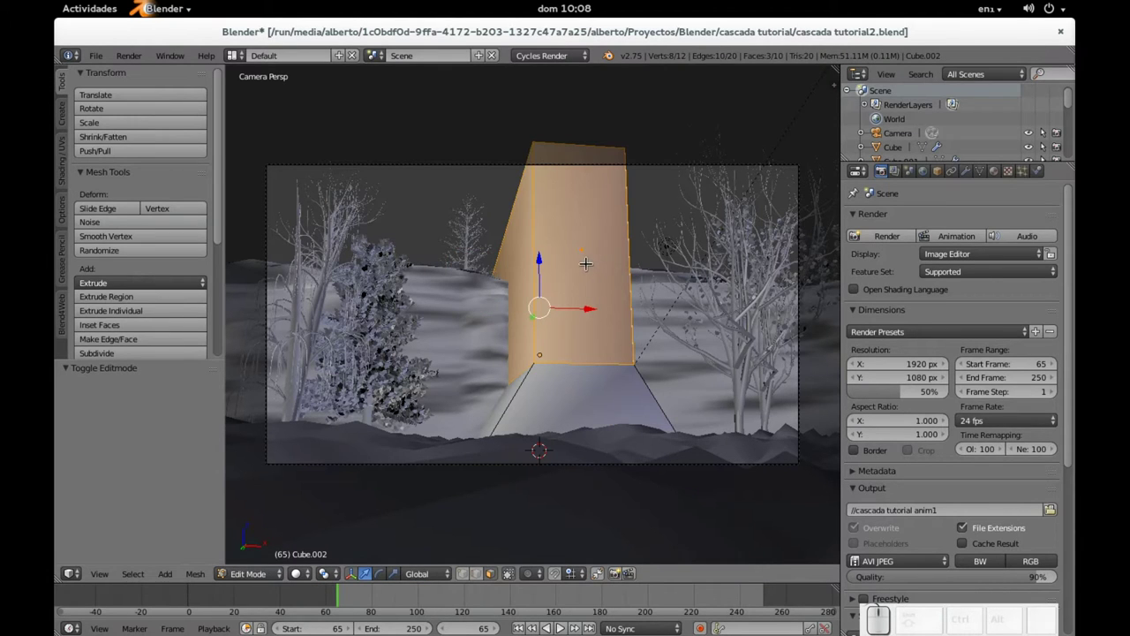
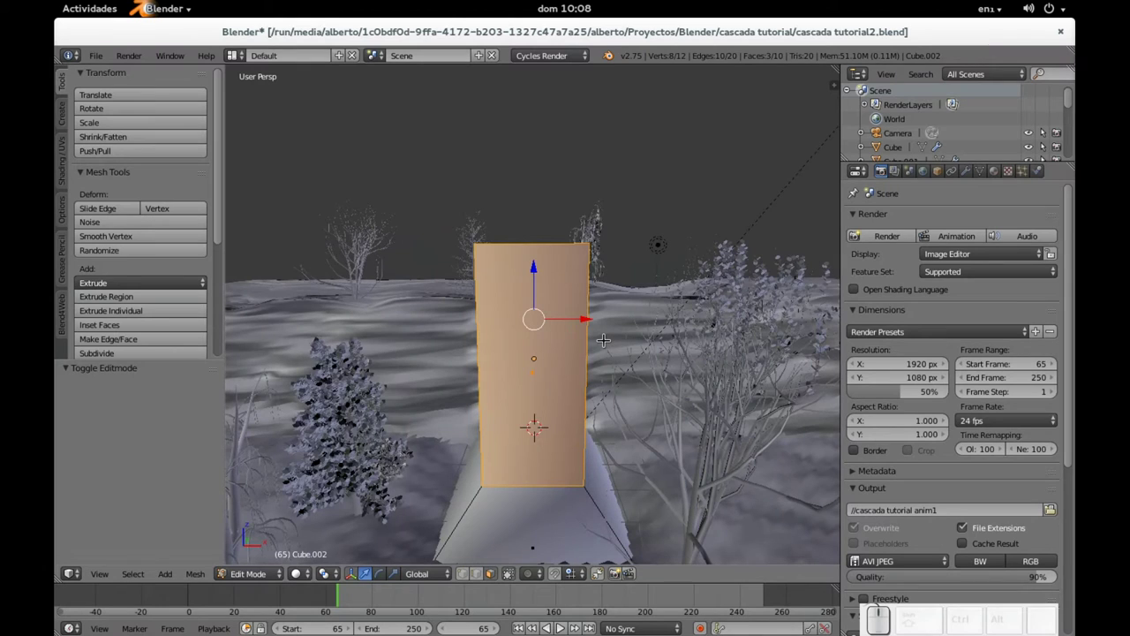
pyautogui.press('s')
pyautogui.press('x')
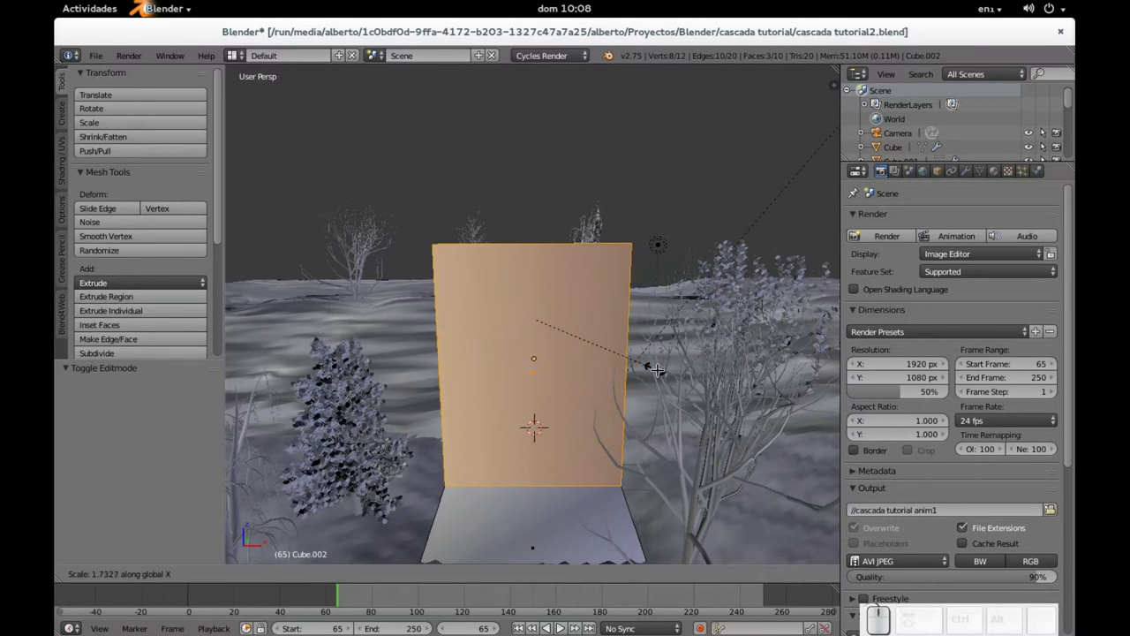
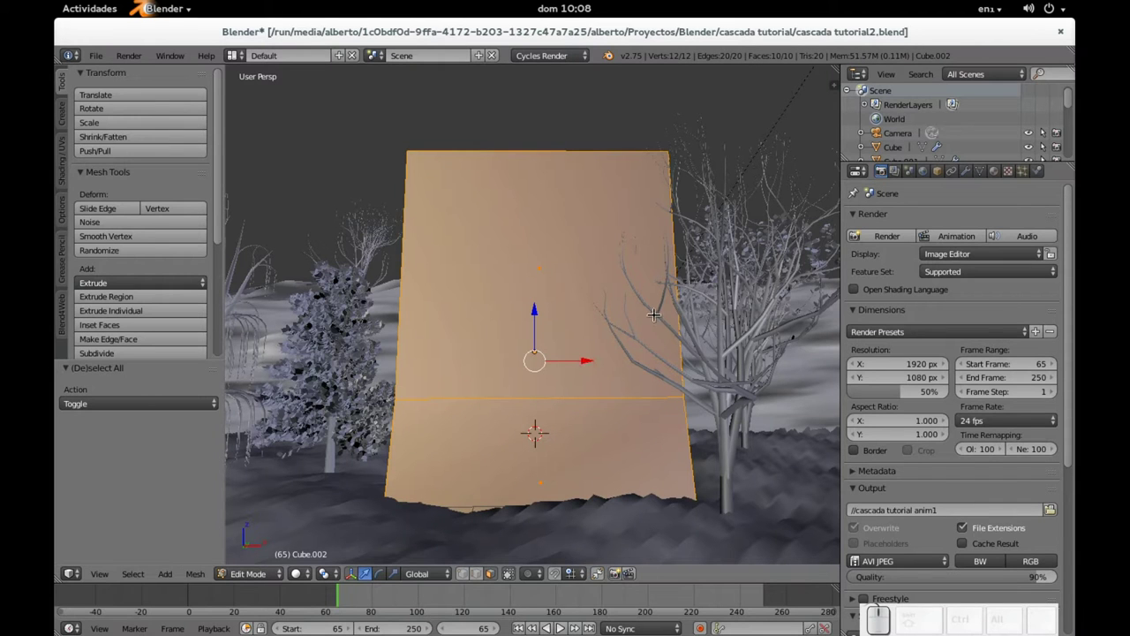
pyautogui.moveTo(541, 311); pyautogui.dragTo(536, 327)
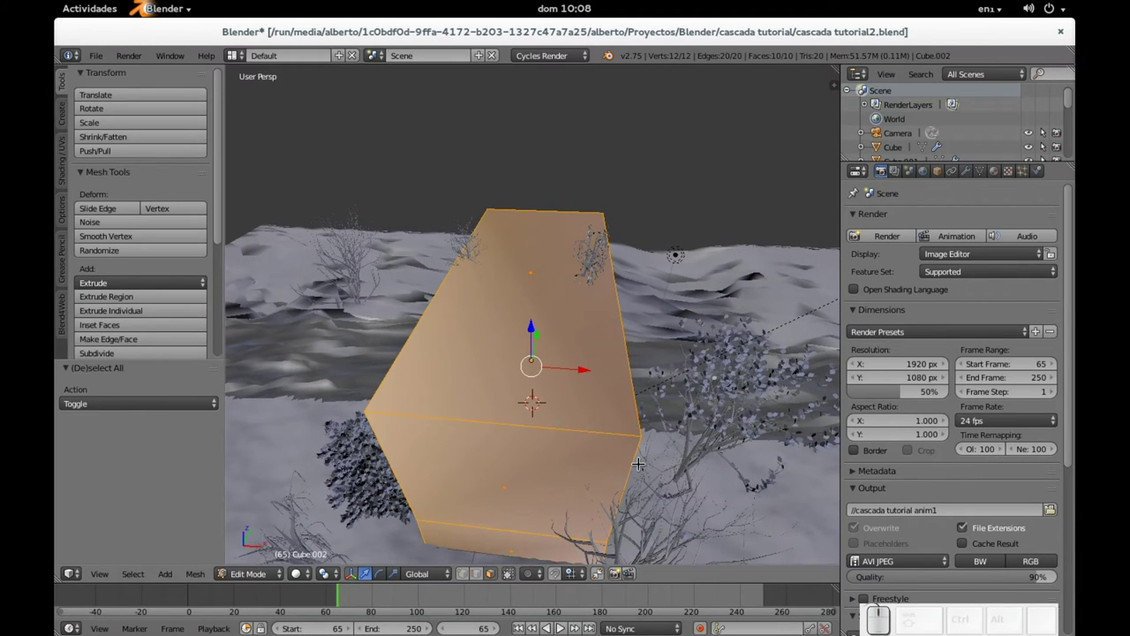
# Narrow the domain again along X and return to Object Mode
pyautogui.press('s')
pyautogui.press('x')
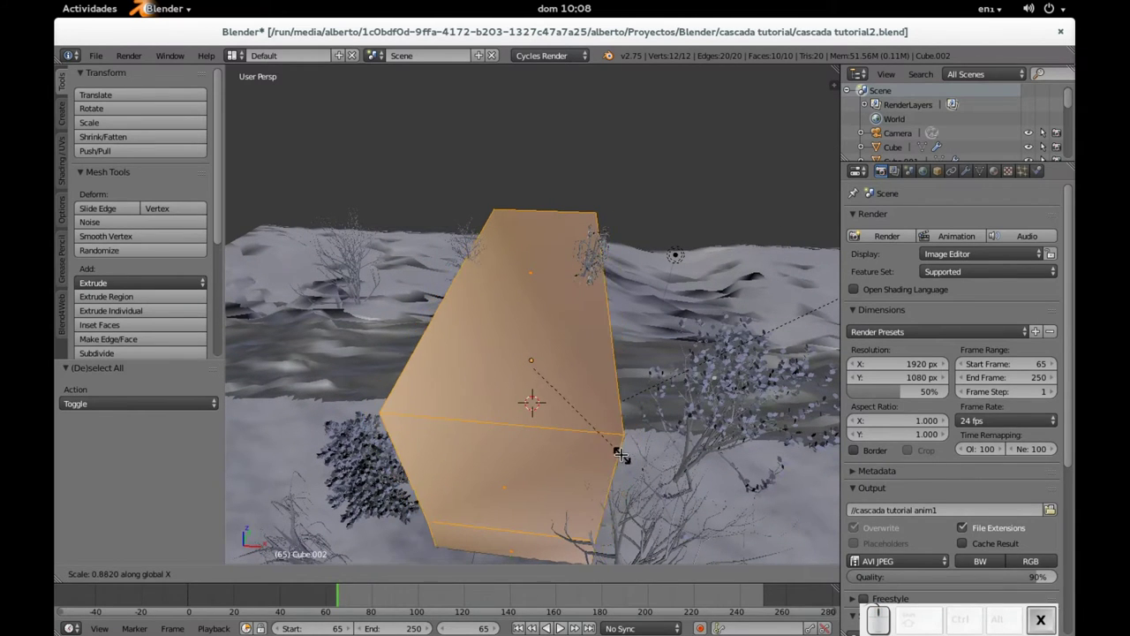
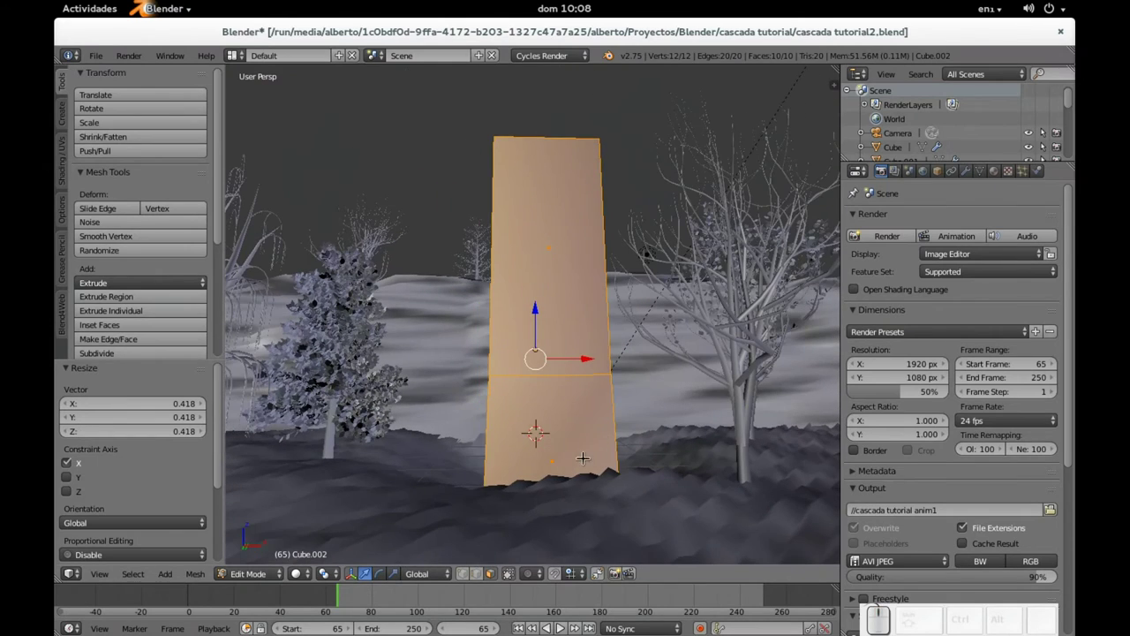
pyautogui.press('Tab')
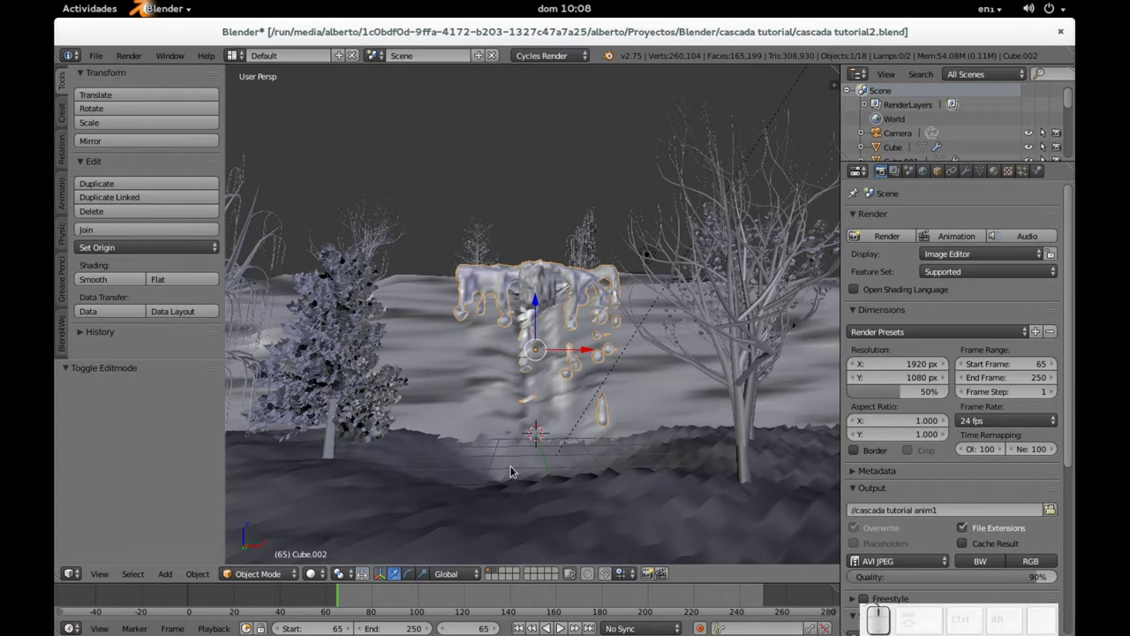
# Look through the camera and preview the waterfall with Rendered viewport shading
pyautogui.click(663, 355)
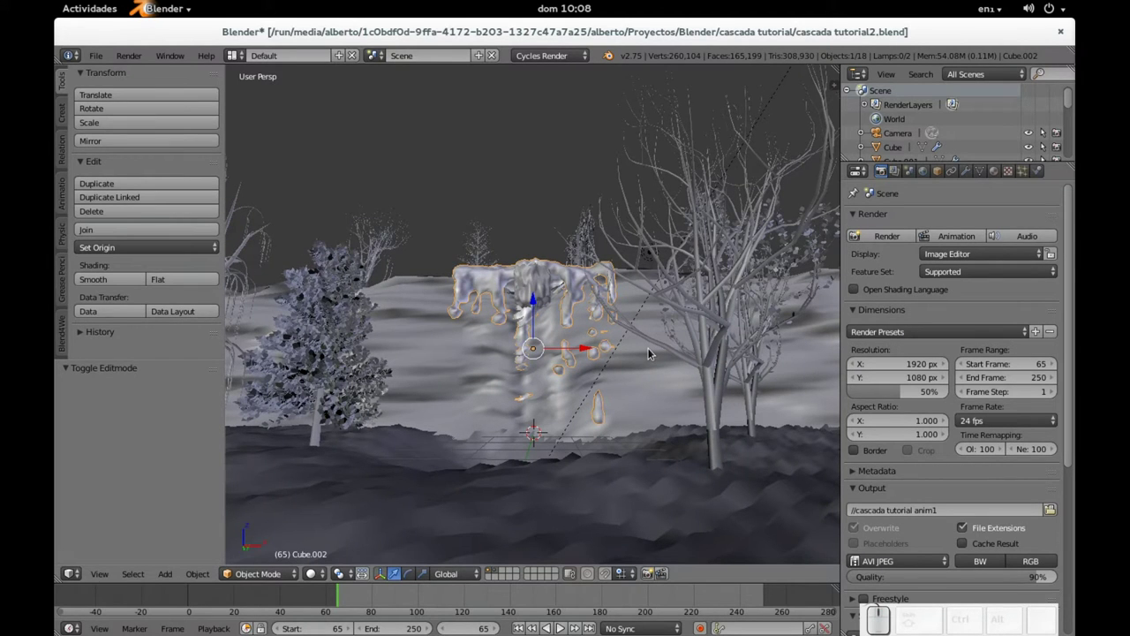
pyautogui.press('KP_0')
pyautogui.click(323, 577)
pyautogui.click(357, 490)
pyautogui.click(327, 582)
# Switch the viewport shading back to Solid
pyautogui.click(334, 480)
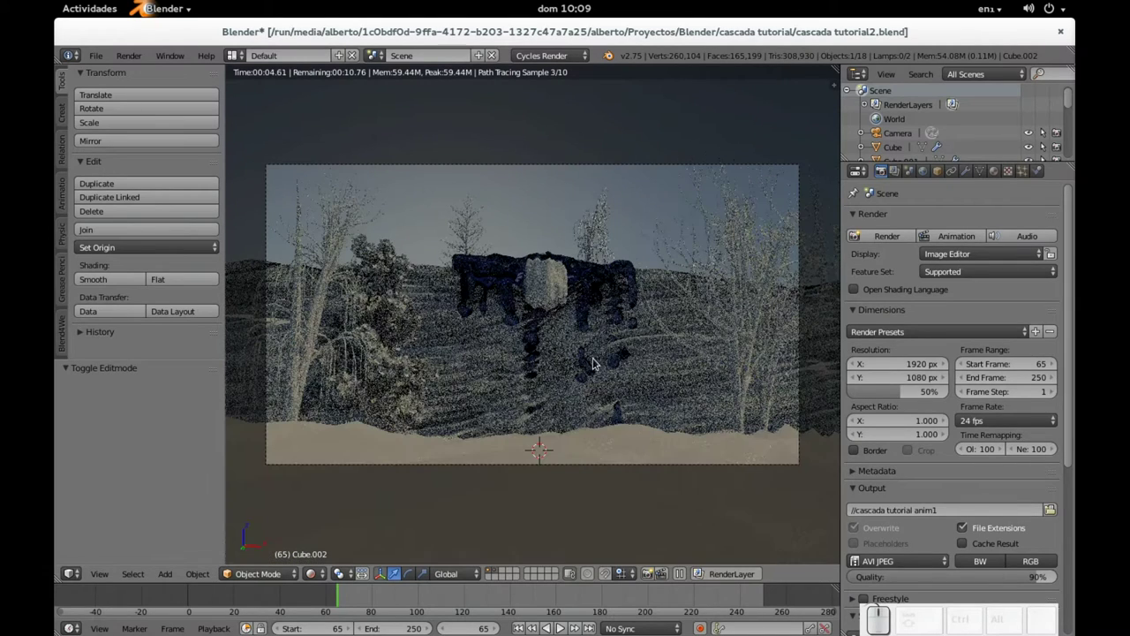
pyautogui.click(313, 579)
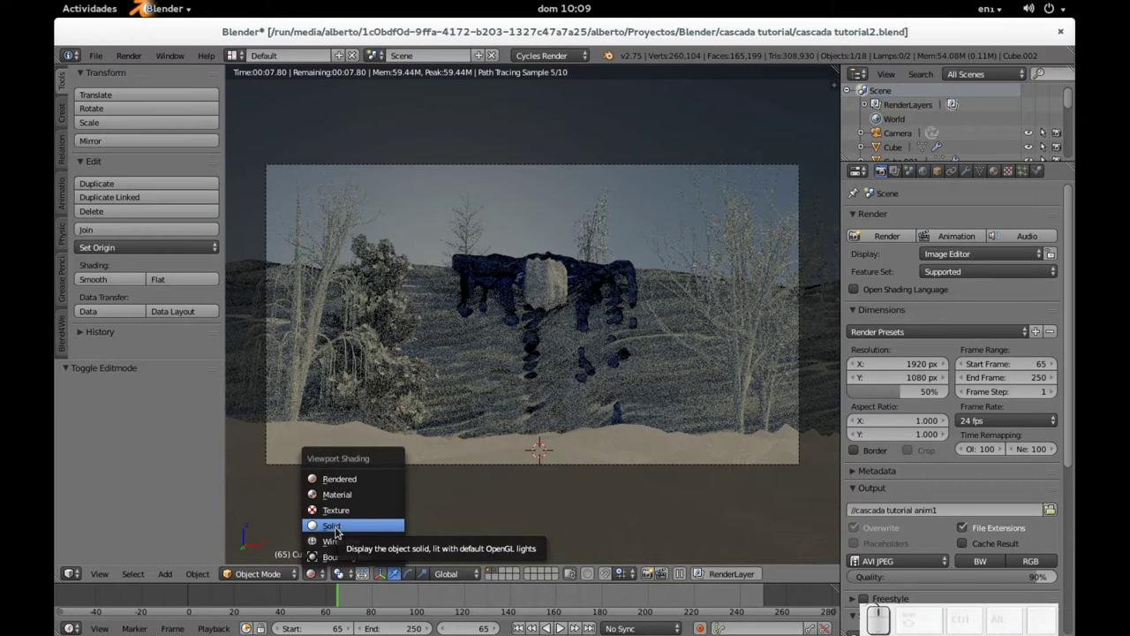
pyautogui.click(337, 529)
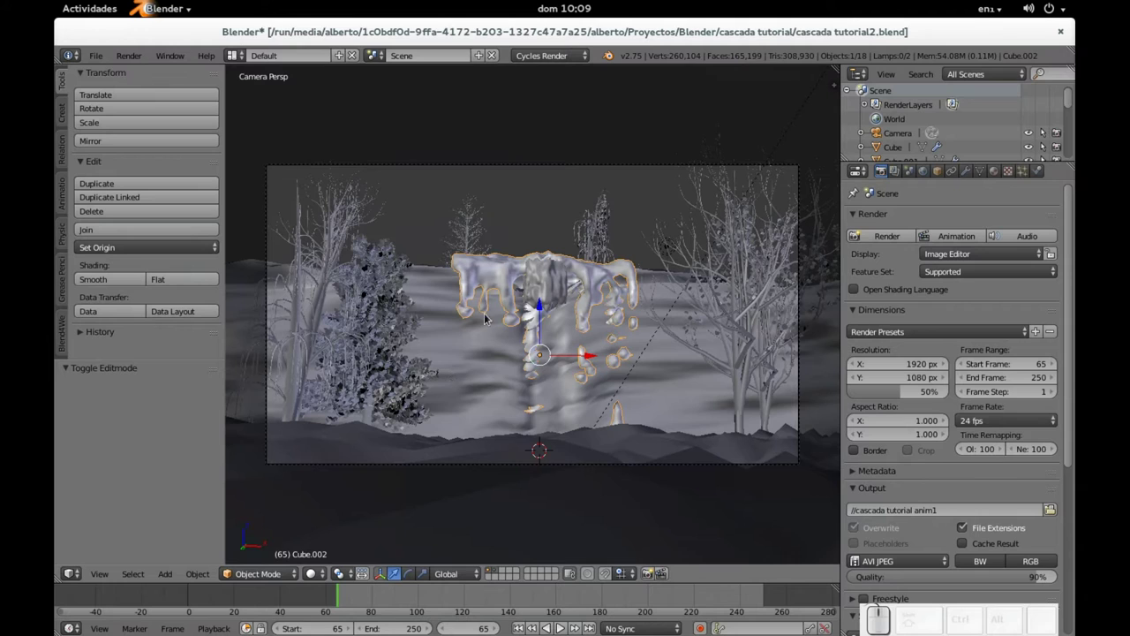
# Select the ground object Cube and select all of its mesh in Edit Mode
pyautogui.rightClick(487, 355)
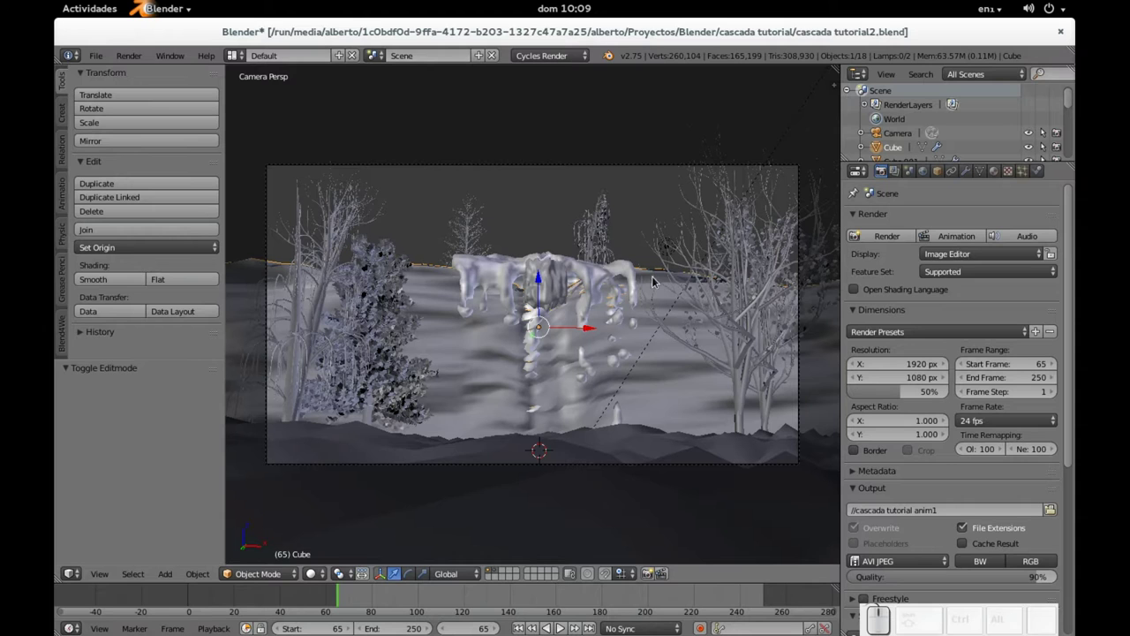
pyautogui.press('Tab')
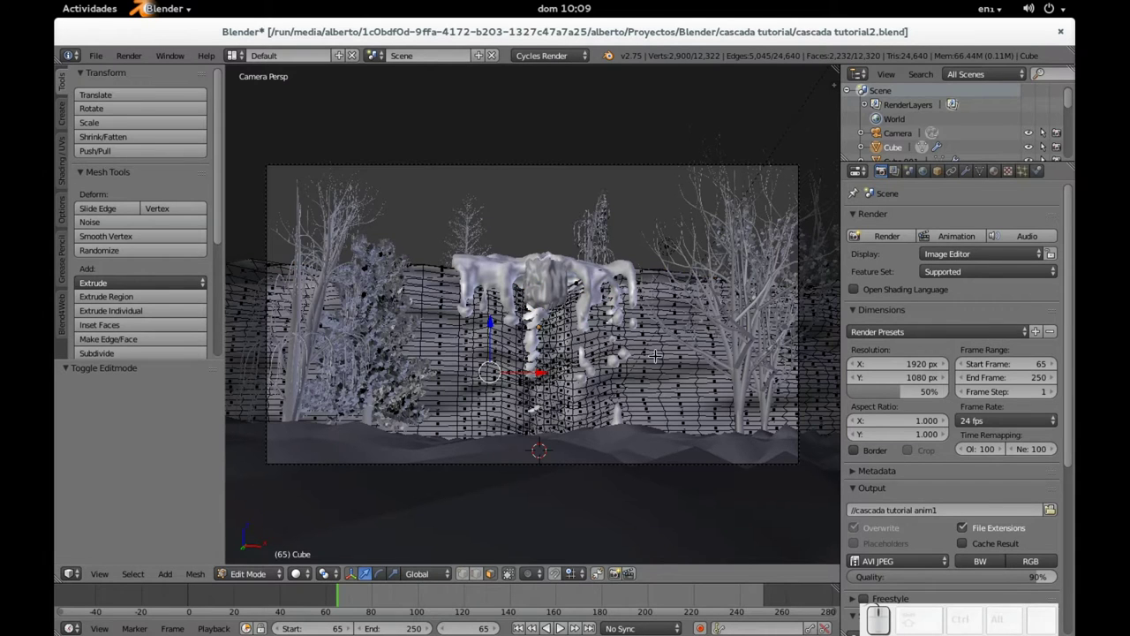
pyautogui.press('a')
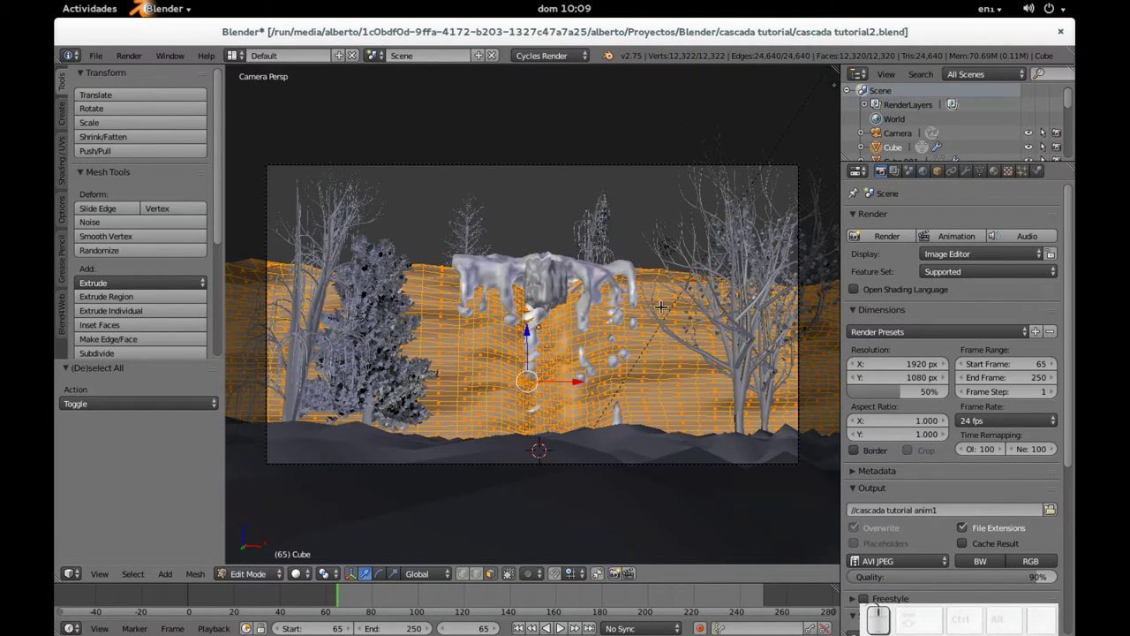
# Bring up the UV mapping options for the selected ground mesh
pyautogui.press('i')
pyautogui.press('Escape')
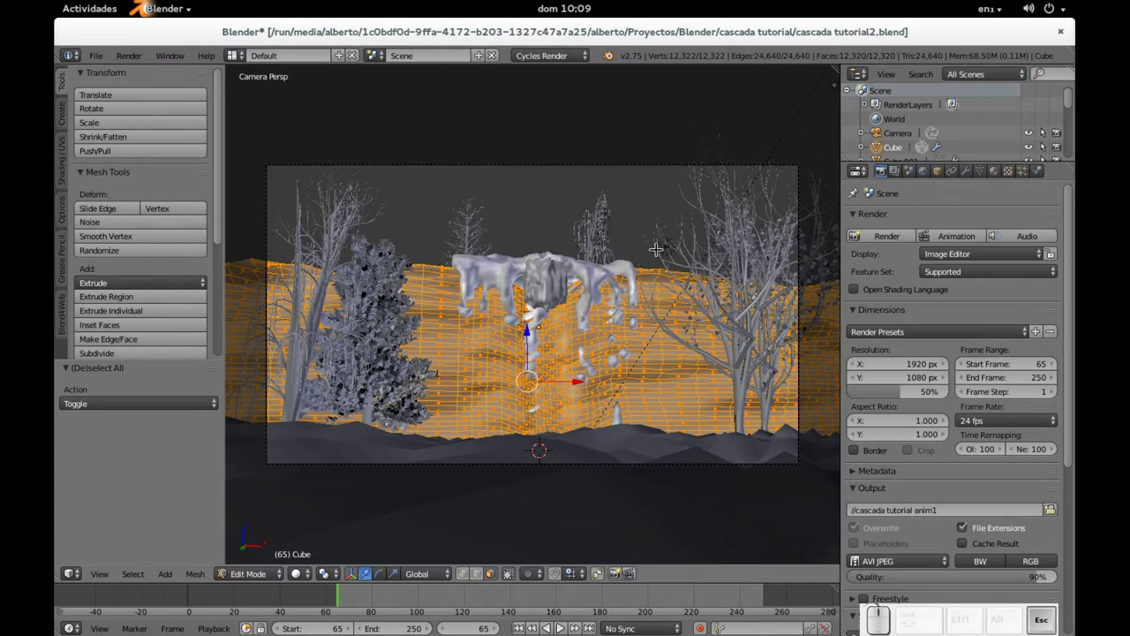
pyautogui.press('u')
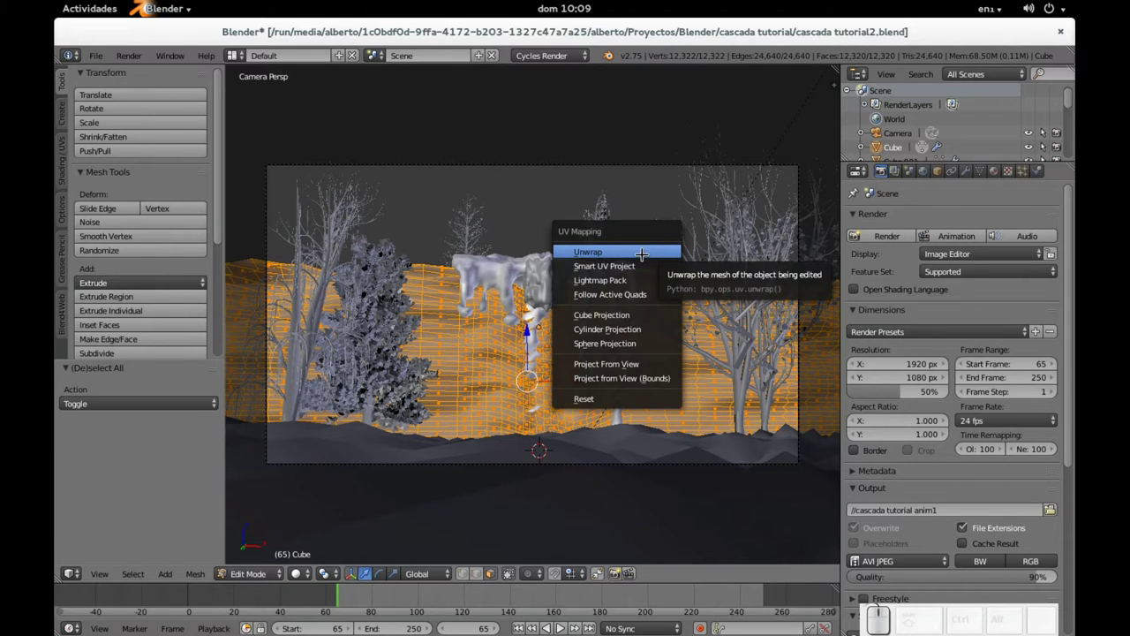
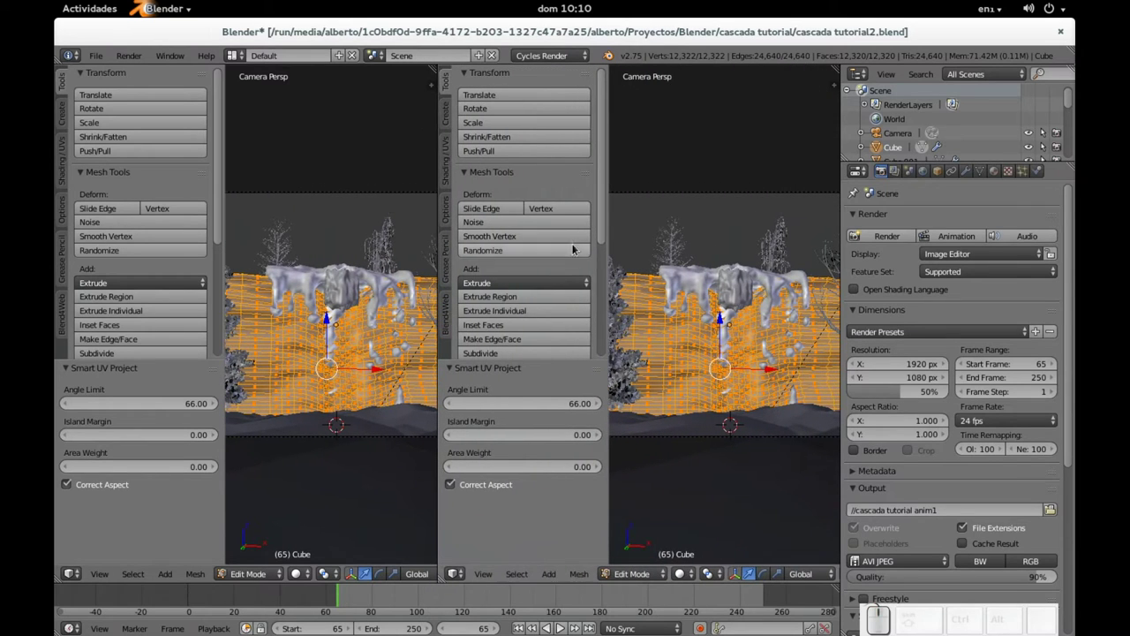
# Turn the second pane into a UV/Image Editor without the tool shelf
pyautogui.press('t')
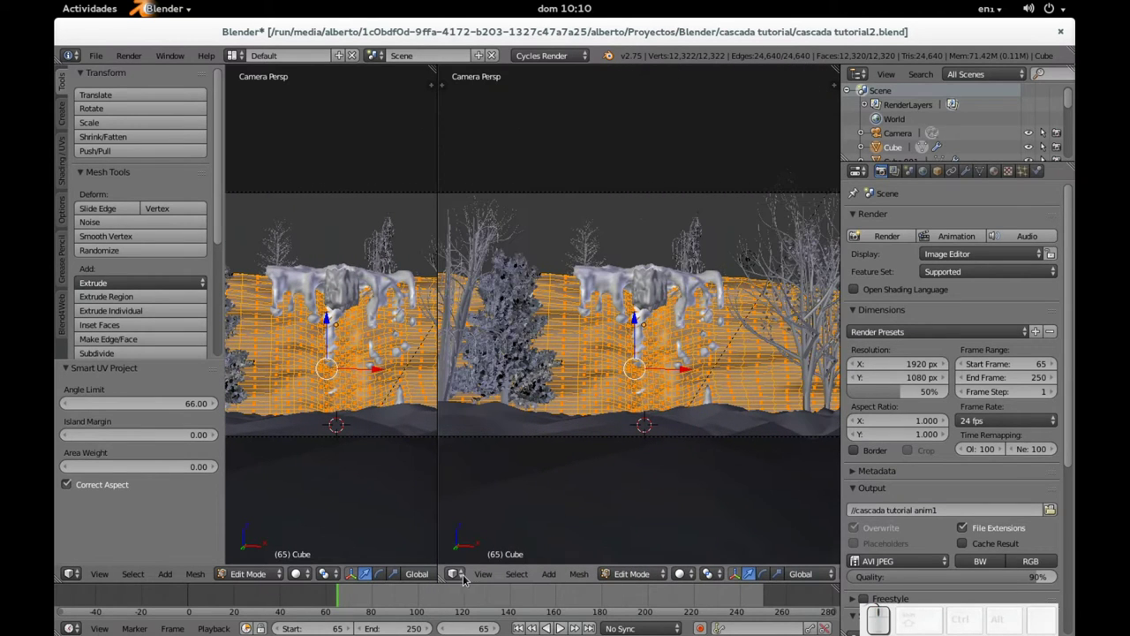
pyautogui.click(461, 579)
pyautogui.click(513, 465)
# Zoom the image editor to view the ground's UV islands
pyautogui.scroll(-3)
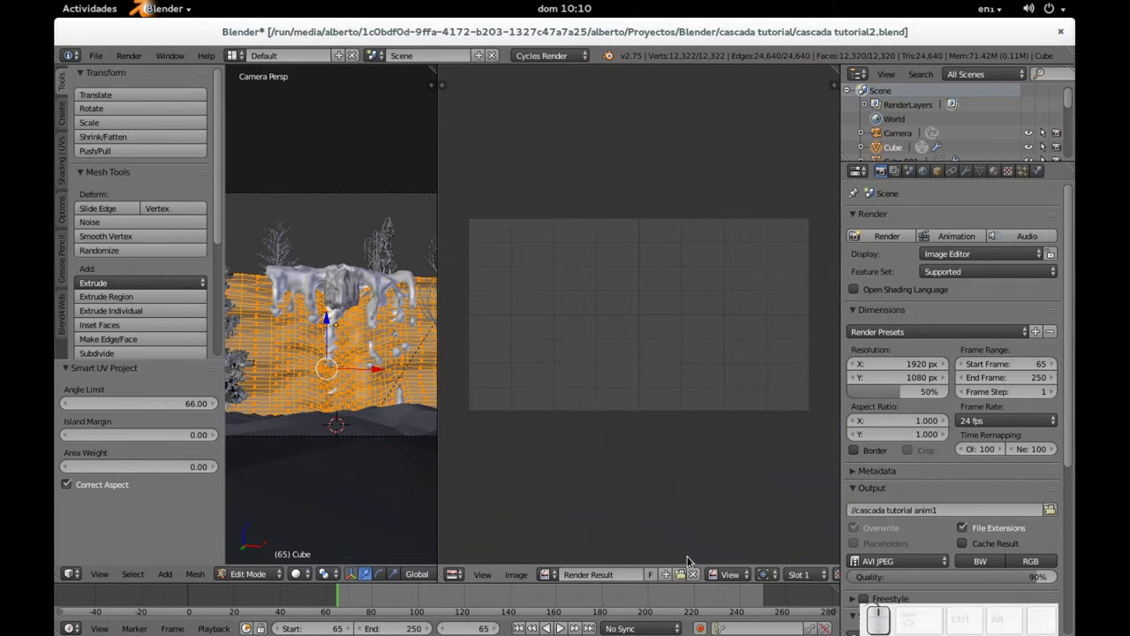
pyautogui.click(698, 577)
pyautogui.scroll(3)
pyautogui.scroll(-3)
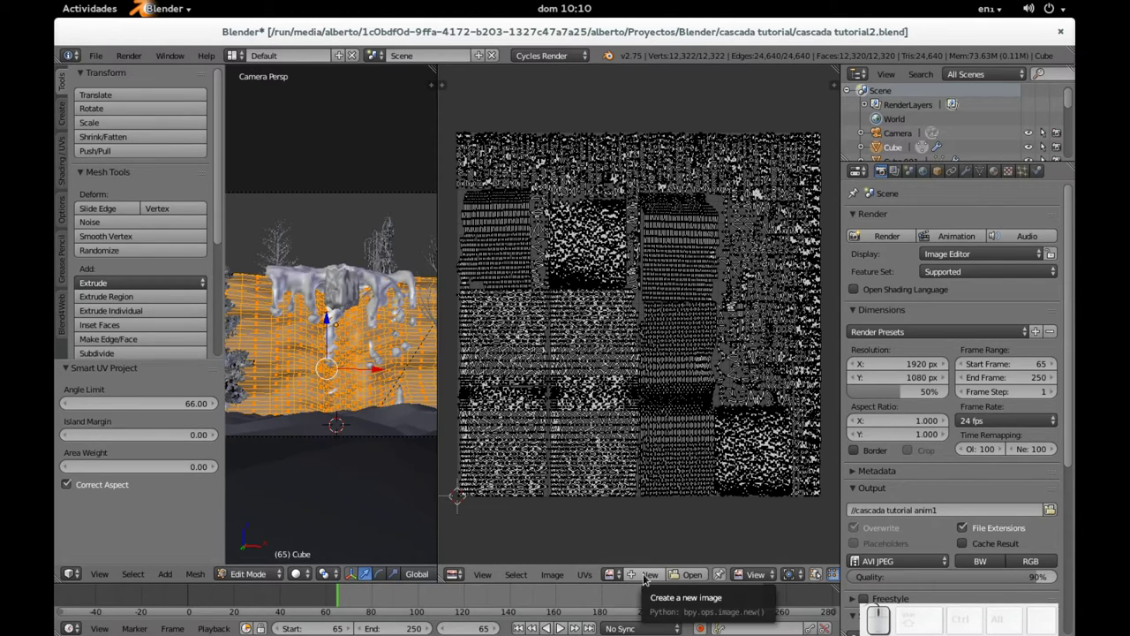
# Browse the Textures folder as image thumbnails from the image editor
pyautogui.click(693, 576)
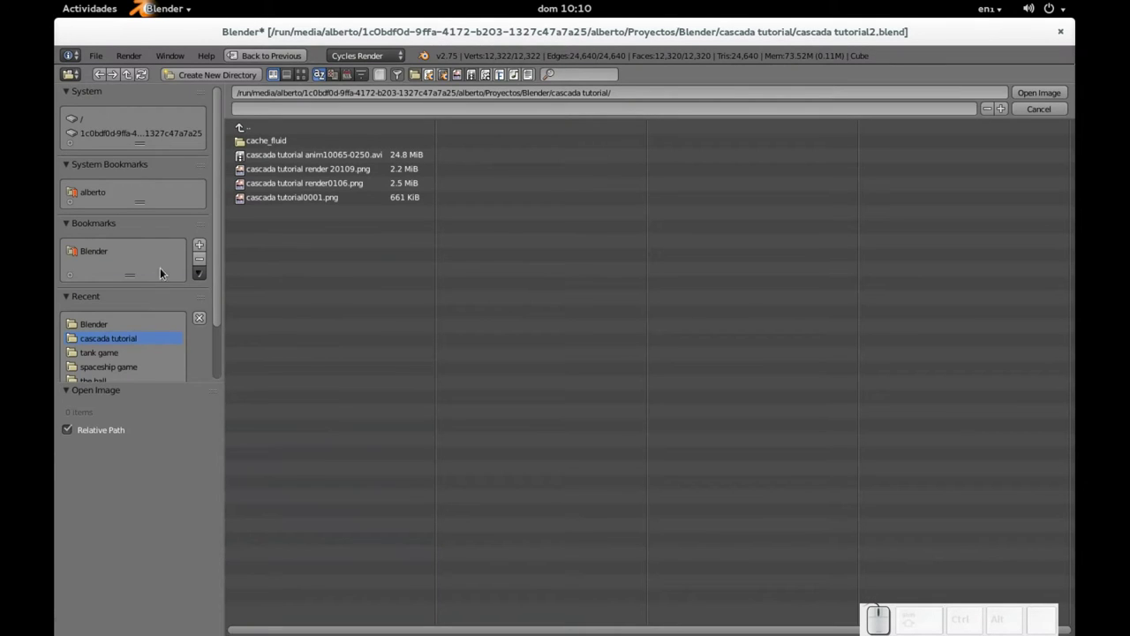
pyautogui.scroll(-3)
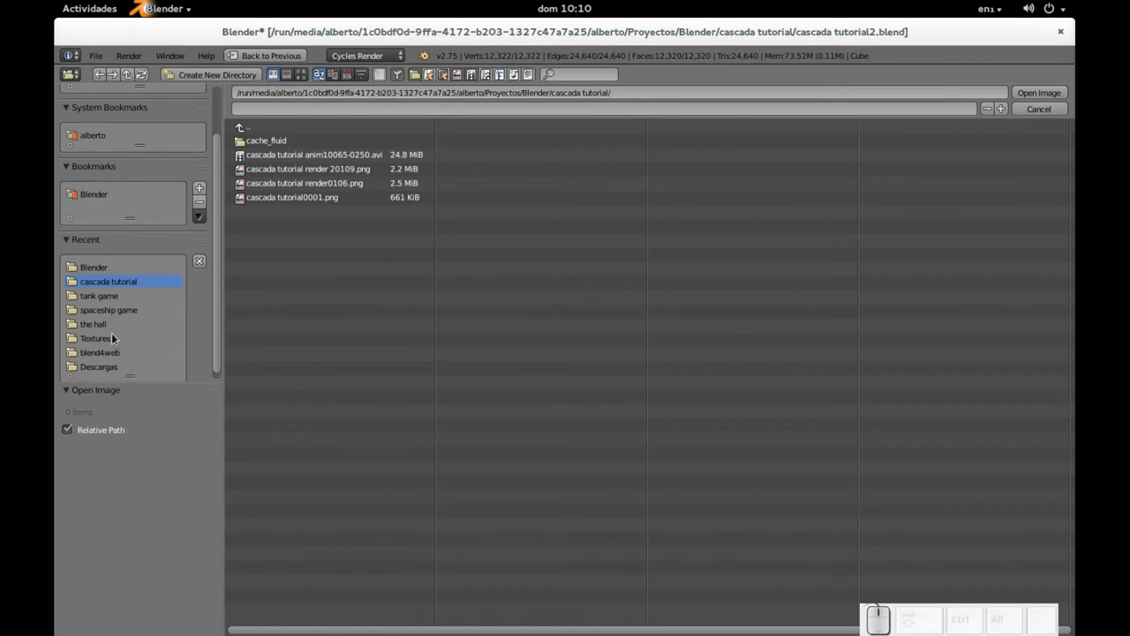
pyautogui.click(118, 340)
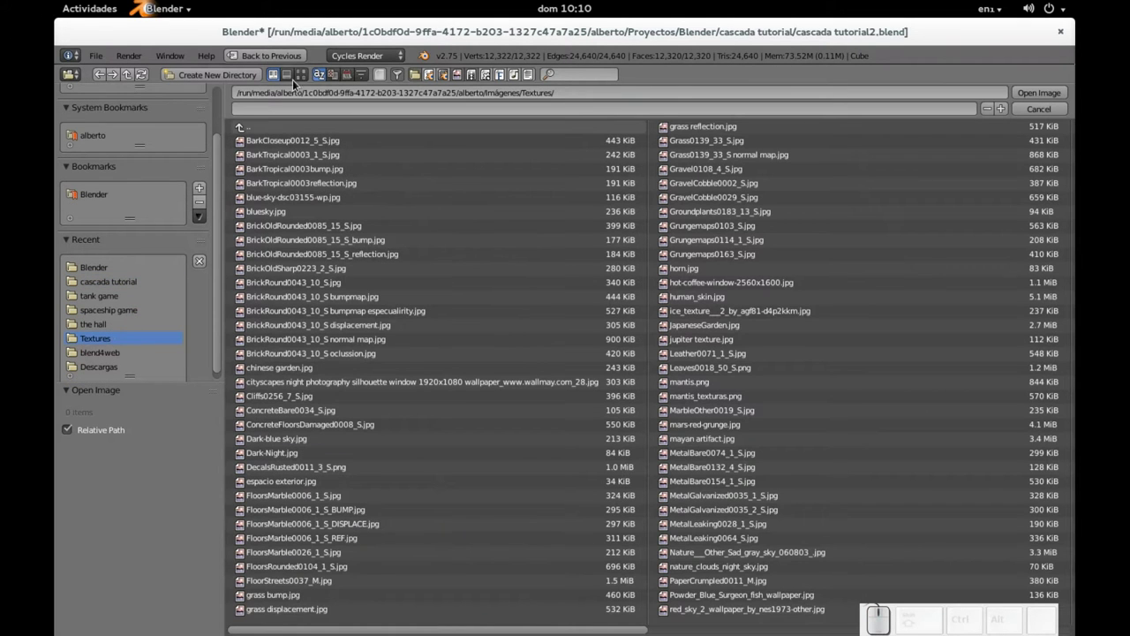
pyautogui.click(309, 83)
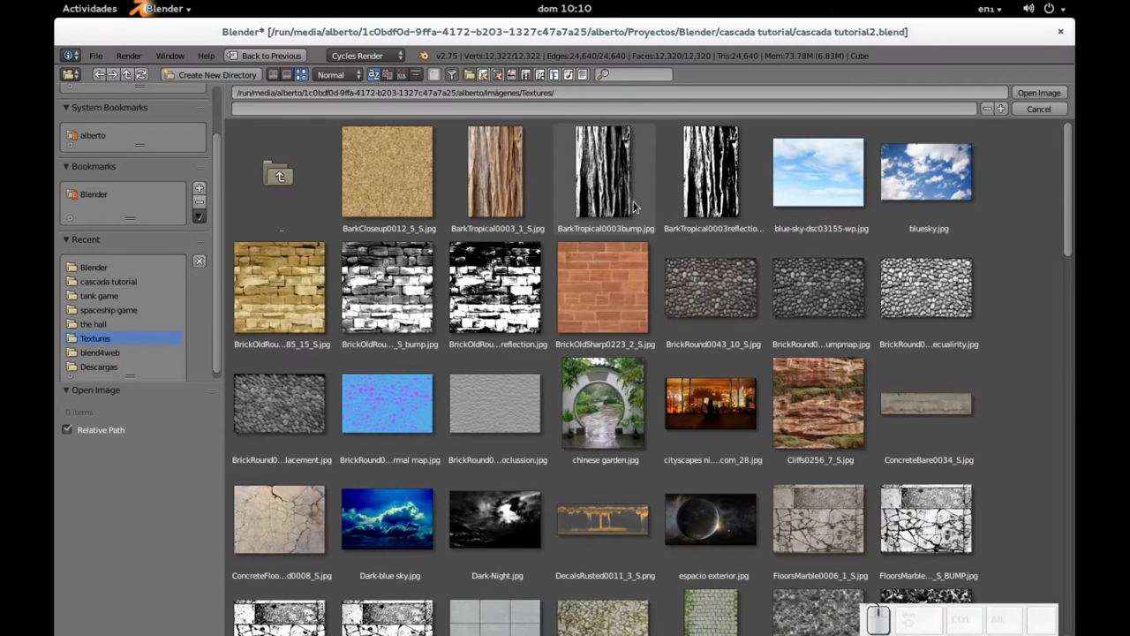
# Load Cliffs0256_7_S.jpg into the image editor behind the UV layout
pyautogui.scroll(-3)
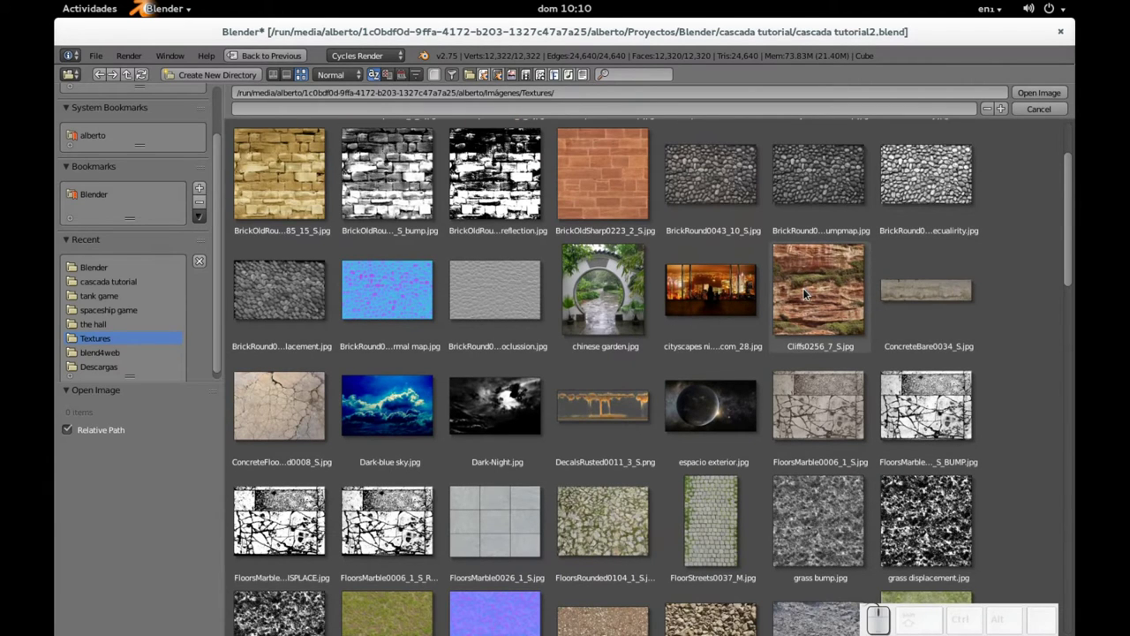
pyautogui.click(810, 293)
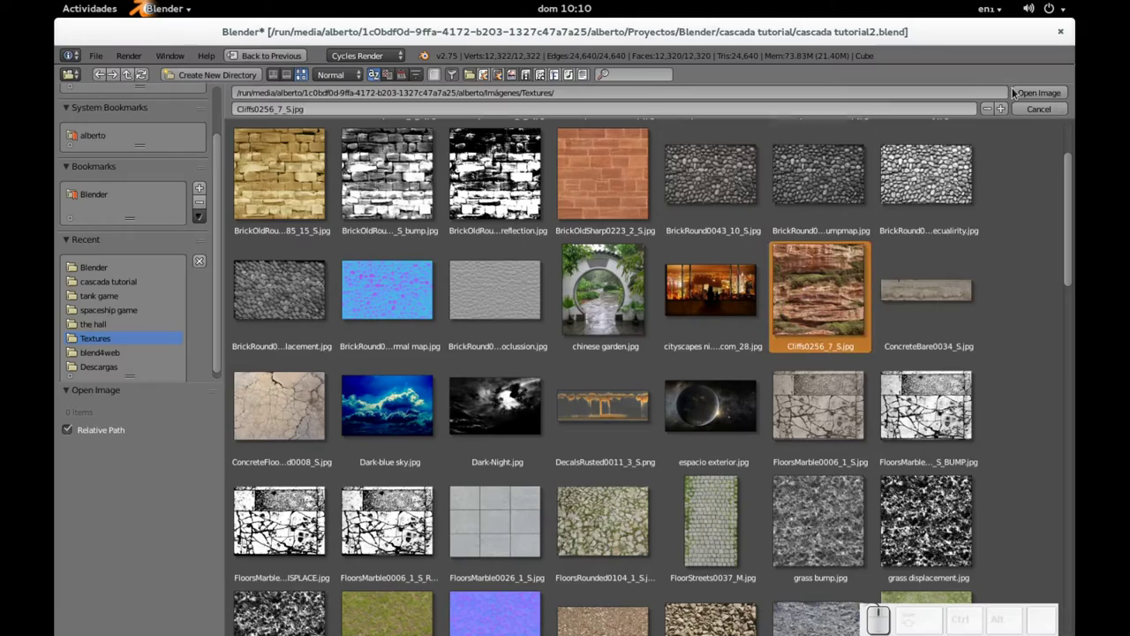
pyautogui.click(1045, 94)
pyautogui.scroll(-3)
pyautogui.scroll(3)
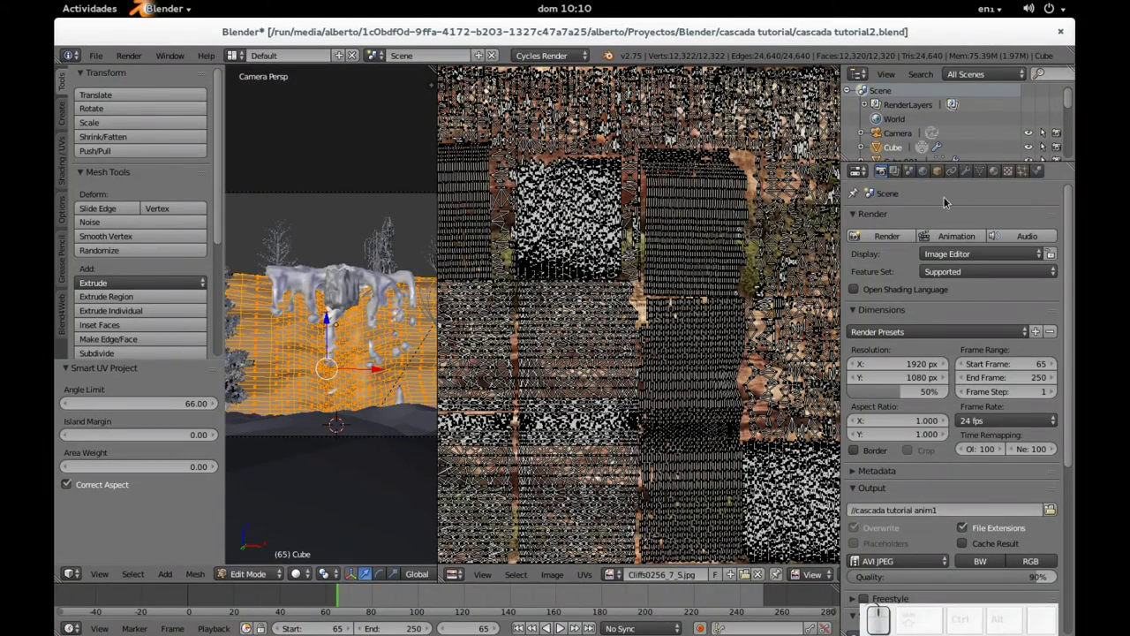
# Give the ground a new material whose colour is driven by an Image Texture and list the images
pyautogui.click(998, 172)
pyautogui.click(948, 289)
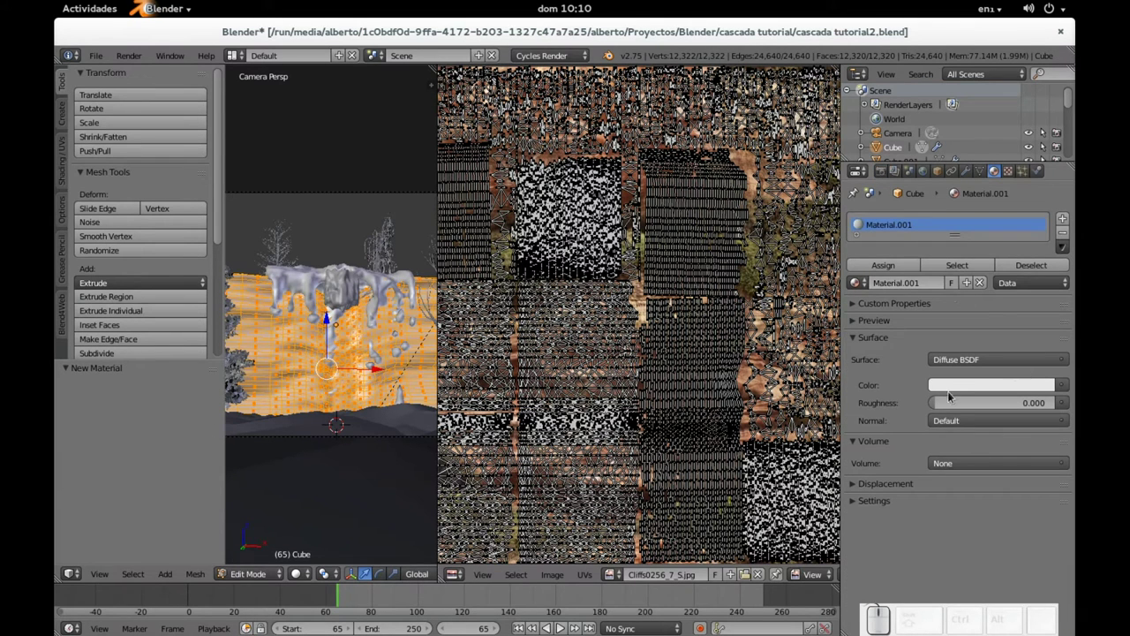
pyautogui.click(1070, 387)
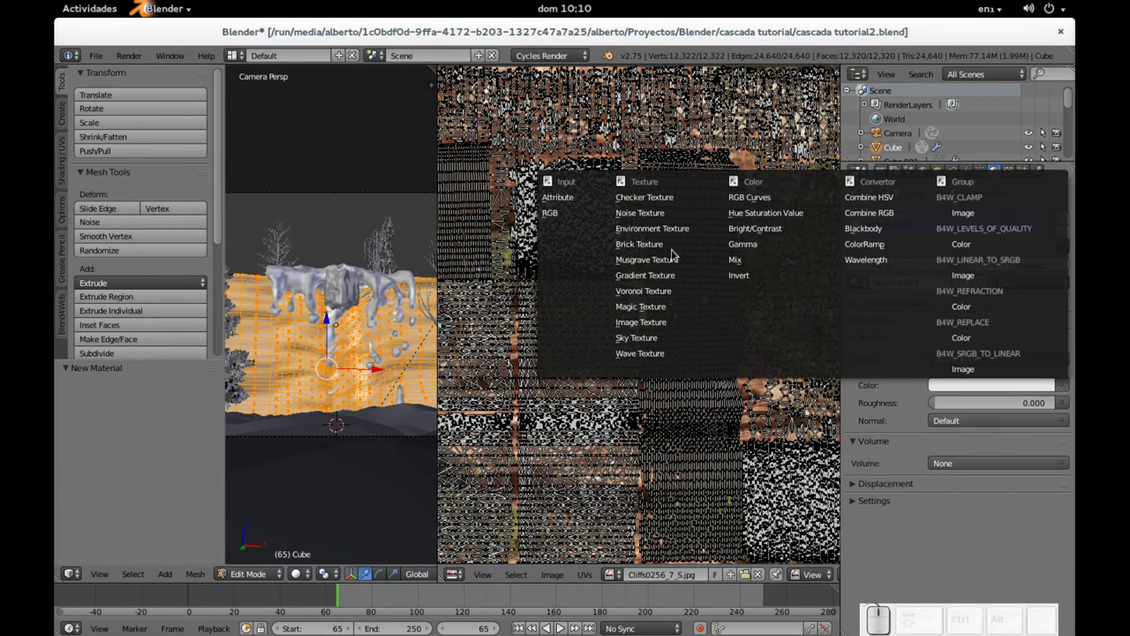
pyautogui.click(661, 324)
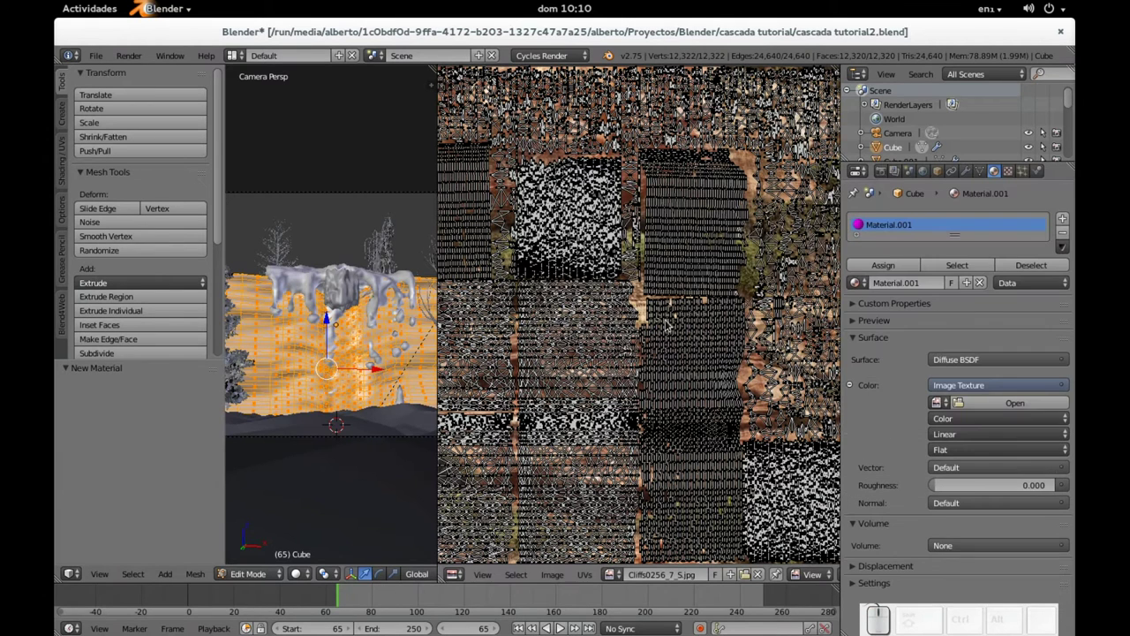
pyautogui.click(945, 402)
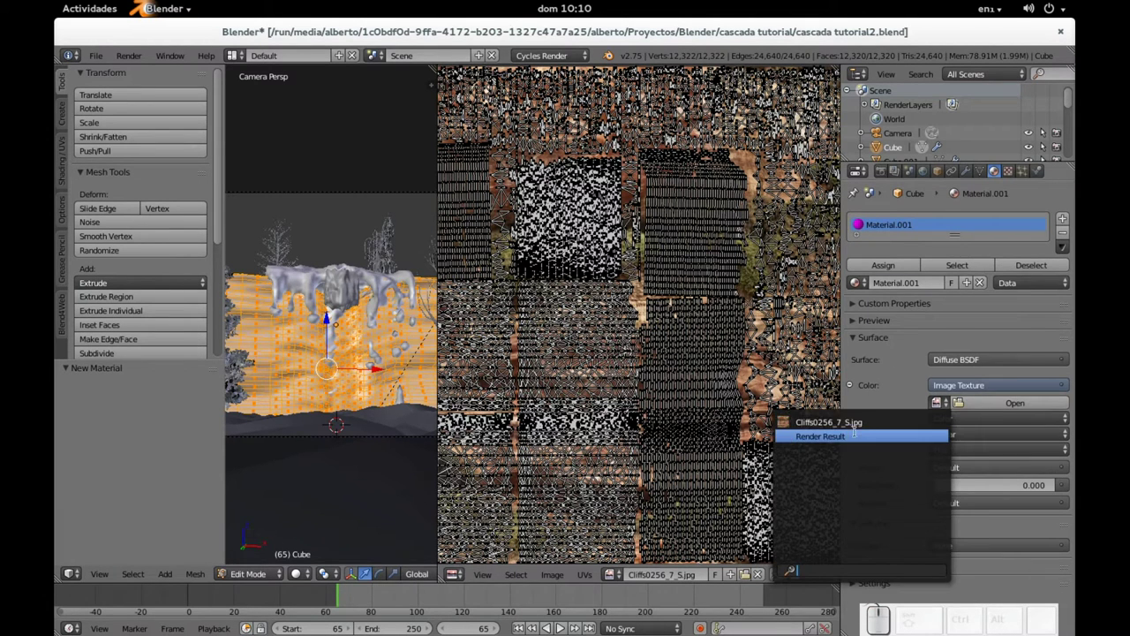
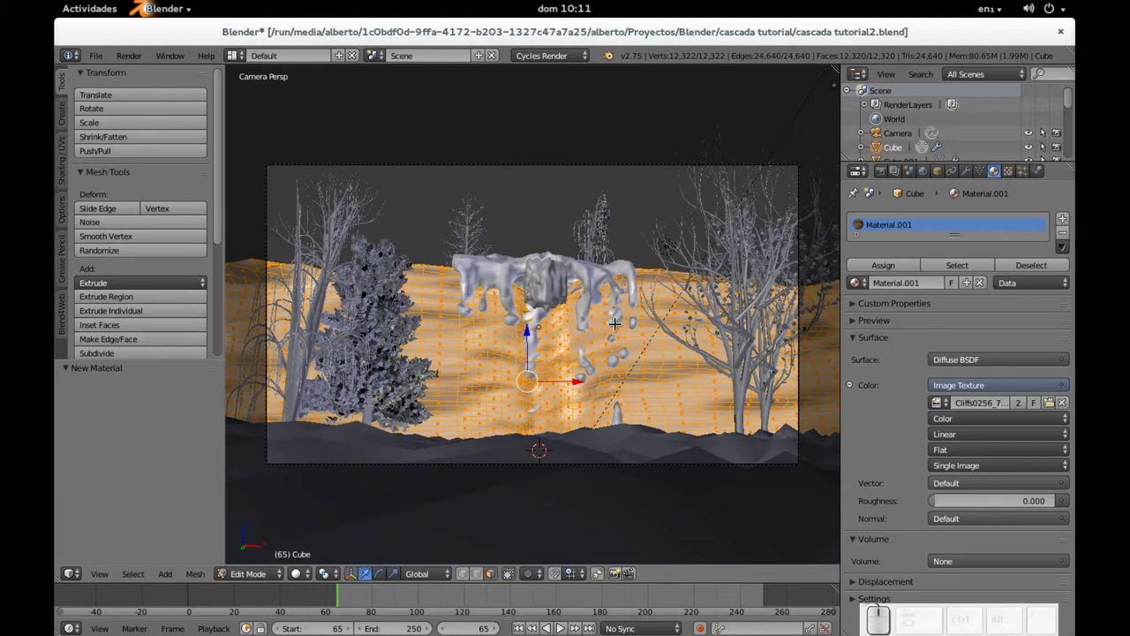
# Leave ground mesh editing and show the cliff-textured scene in Rendered shading
pyautogui.scroll(3)
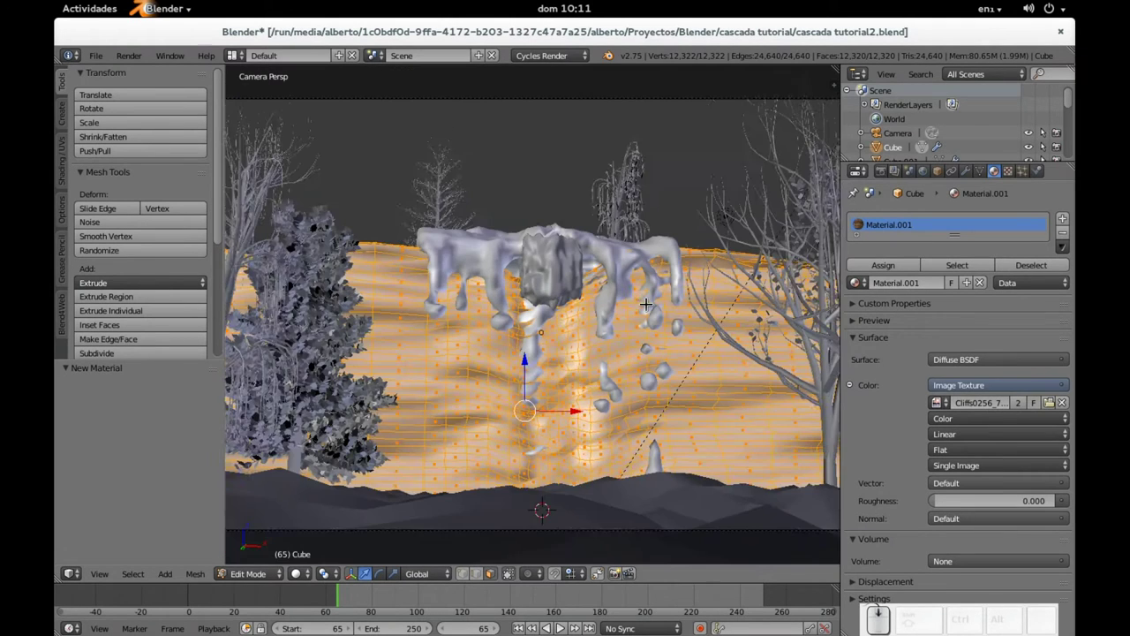
pyautogui.scroll(-3)
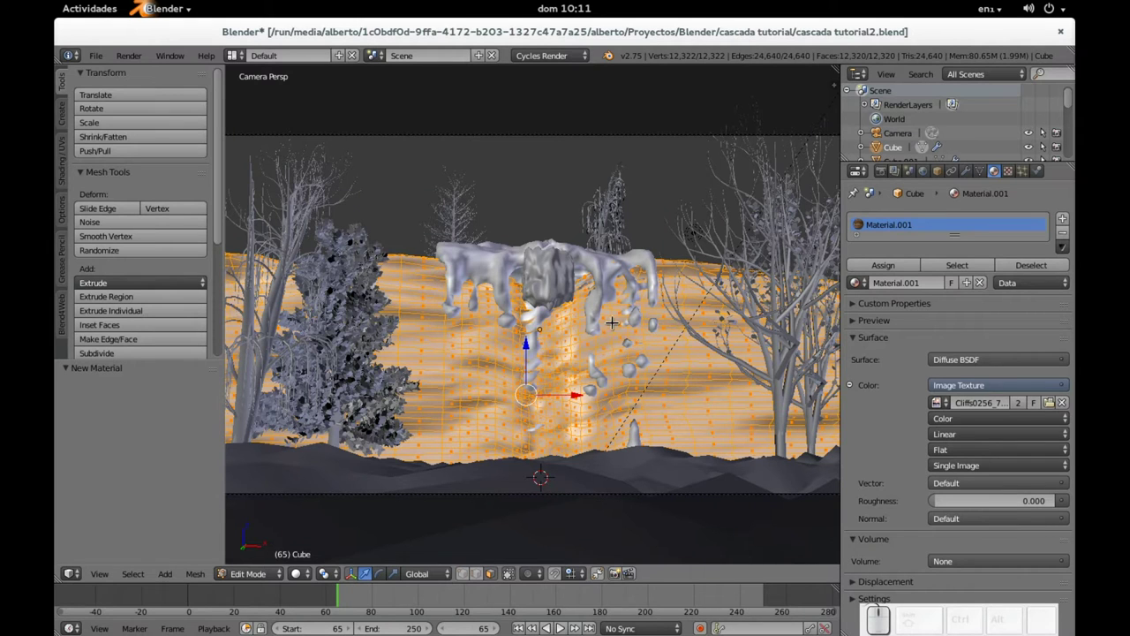
pyautogui.press('Tab')
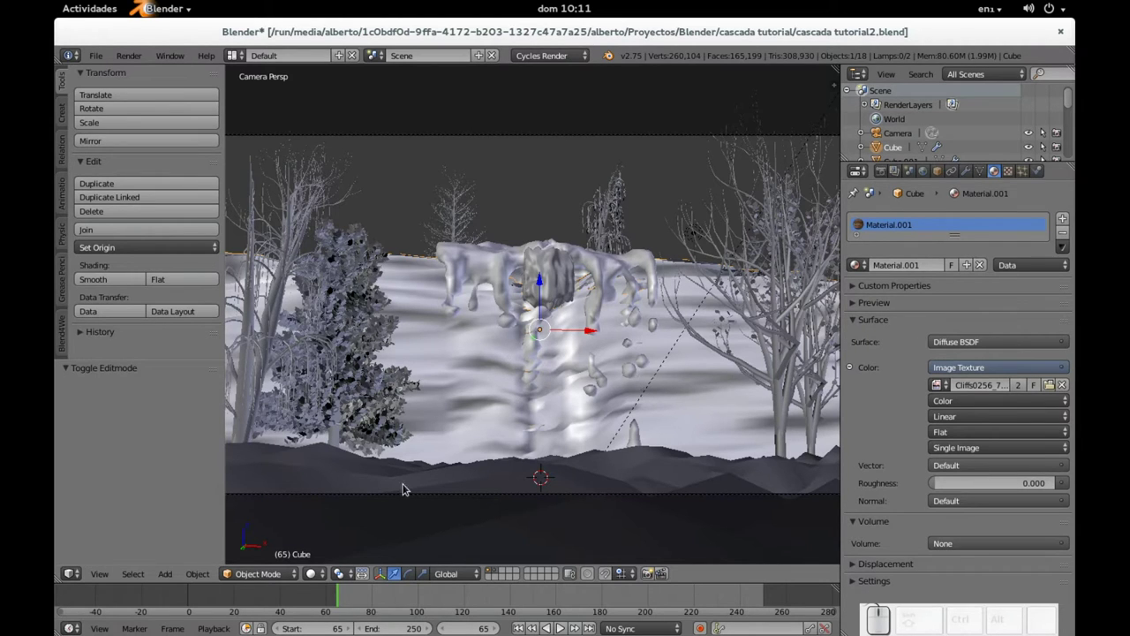
pyautogui.click(855, 300)
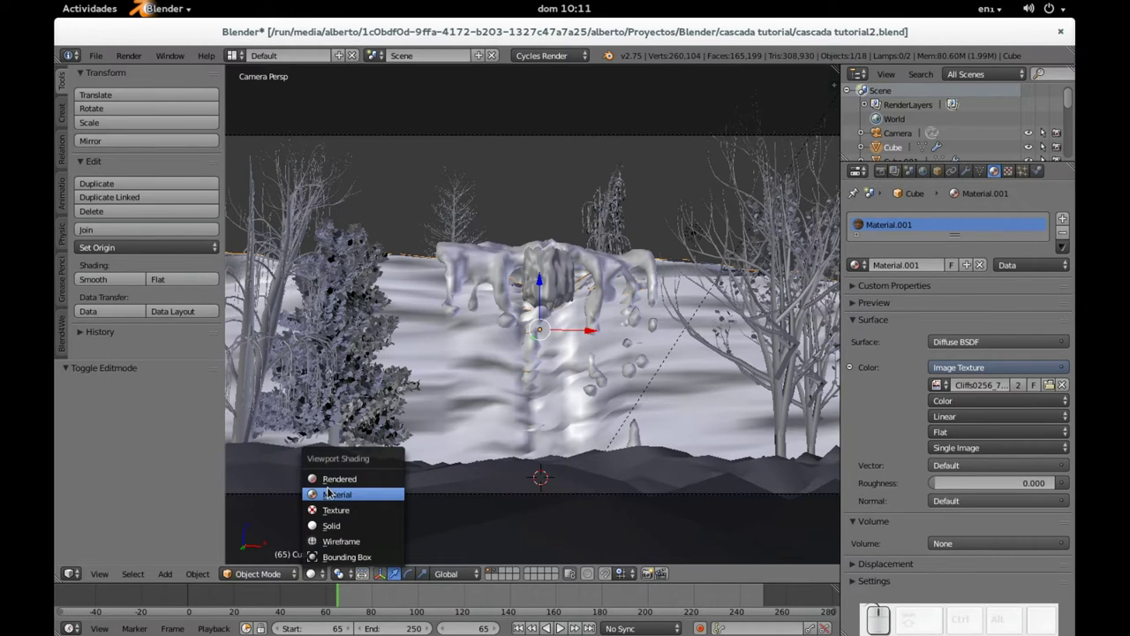
pyautogui.click(855, 300)
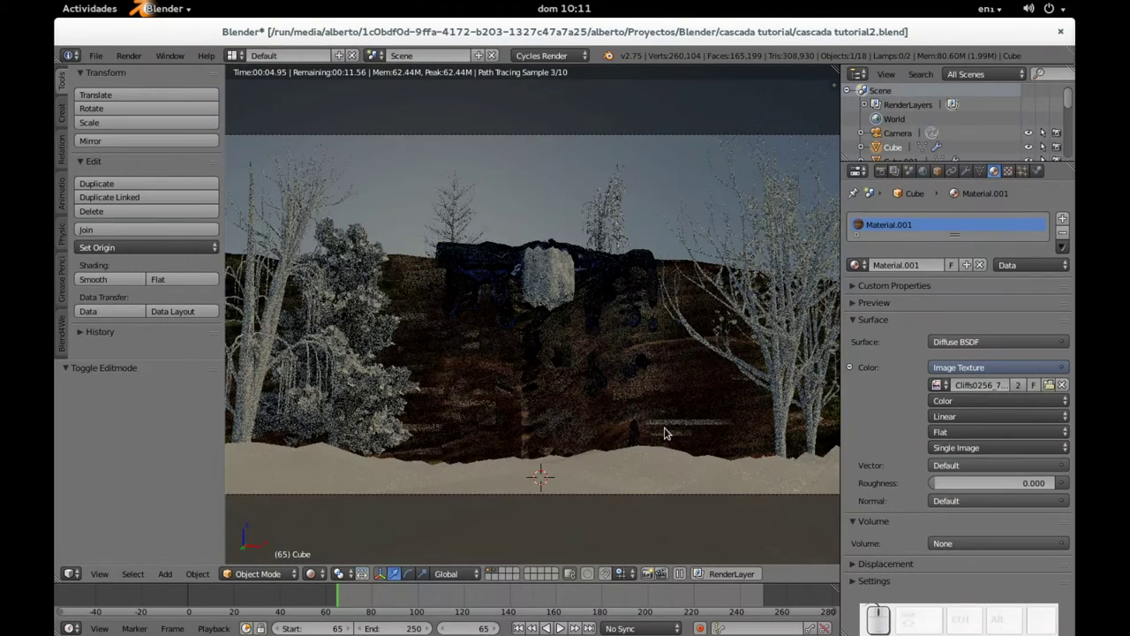
# Zoom around the rendered preview, then return the viewport to Solid shading
pyautogui.scroll(3)
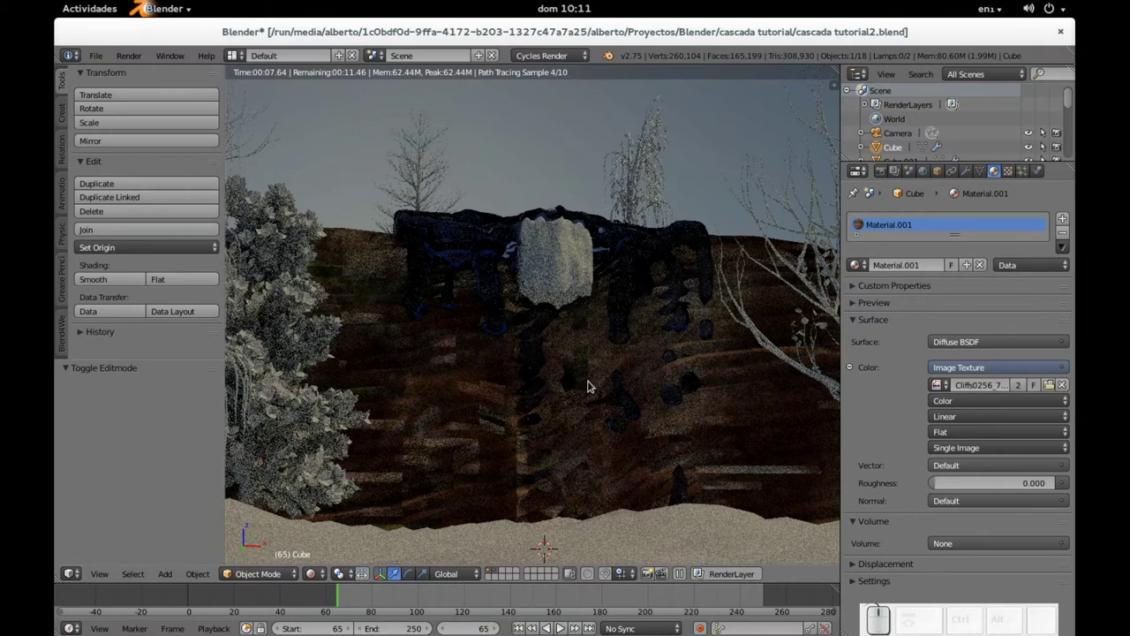
pyautogui.scroll(-3)
pyautogui.scroll(-3)
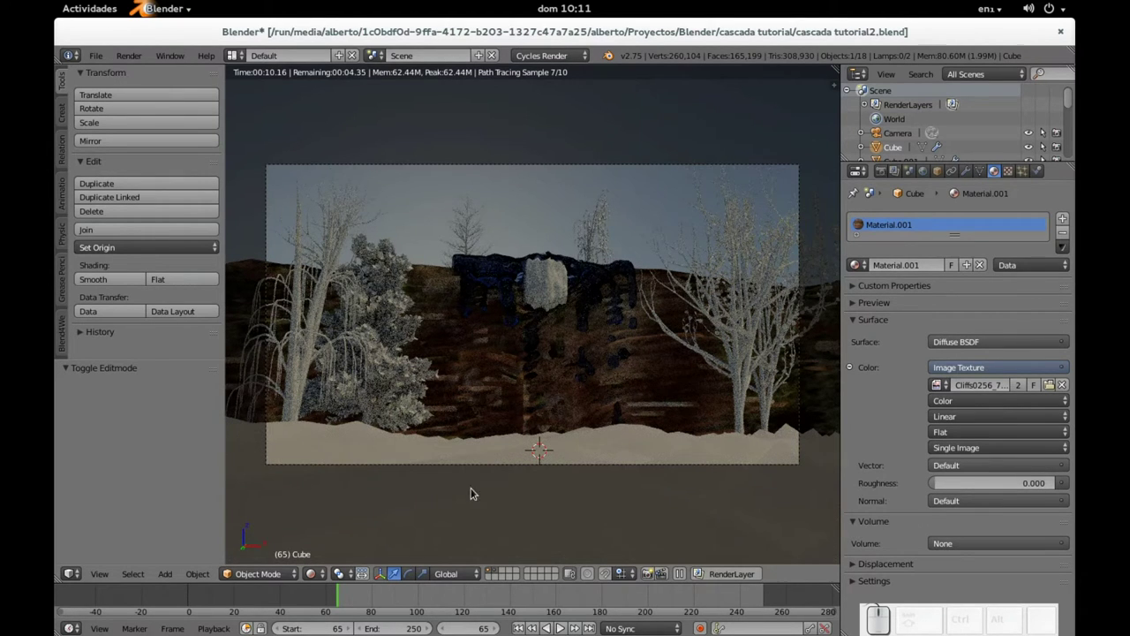
pyautogui.click(855, 300)
pyautogui.click(855, 301)
# Shift the view to the trees and select the weeping willow tree.003
pyautogui.click(855, 301)
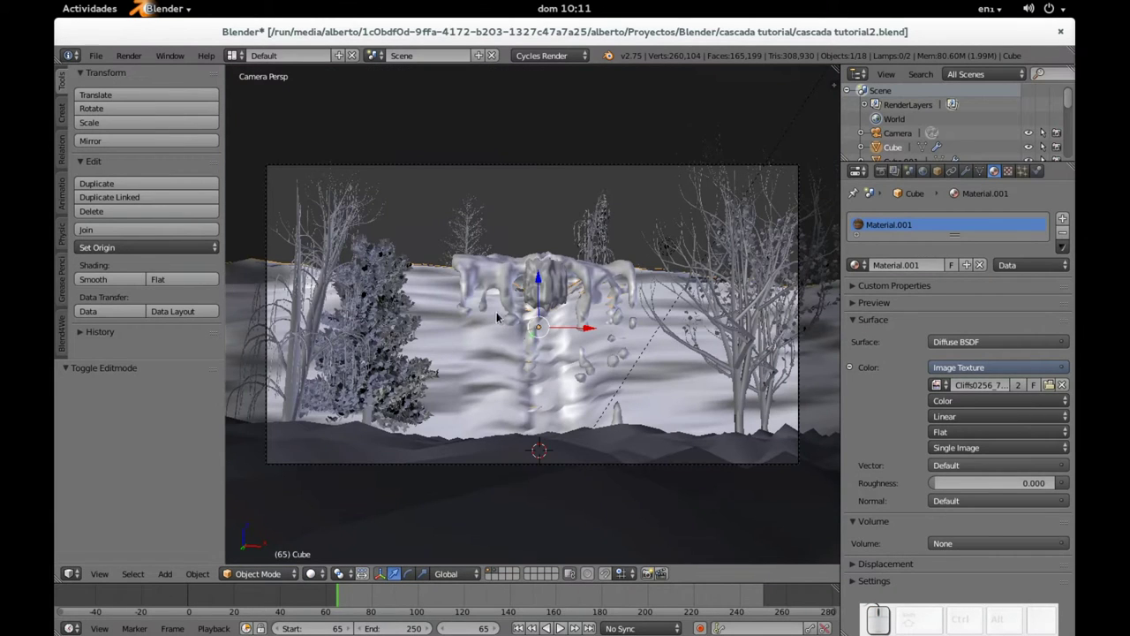
pyautogui.moveTo(855, 300); pyautogui.dragTo(855, 300)
pyautogui.rightClick(375, 308)
pyautogui.rightClick(375, 307)
pyautogui.rightClick(335, 415)
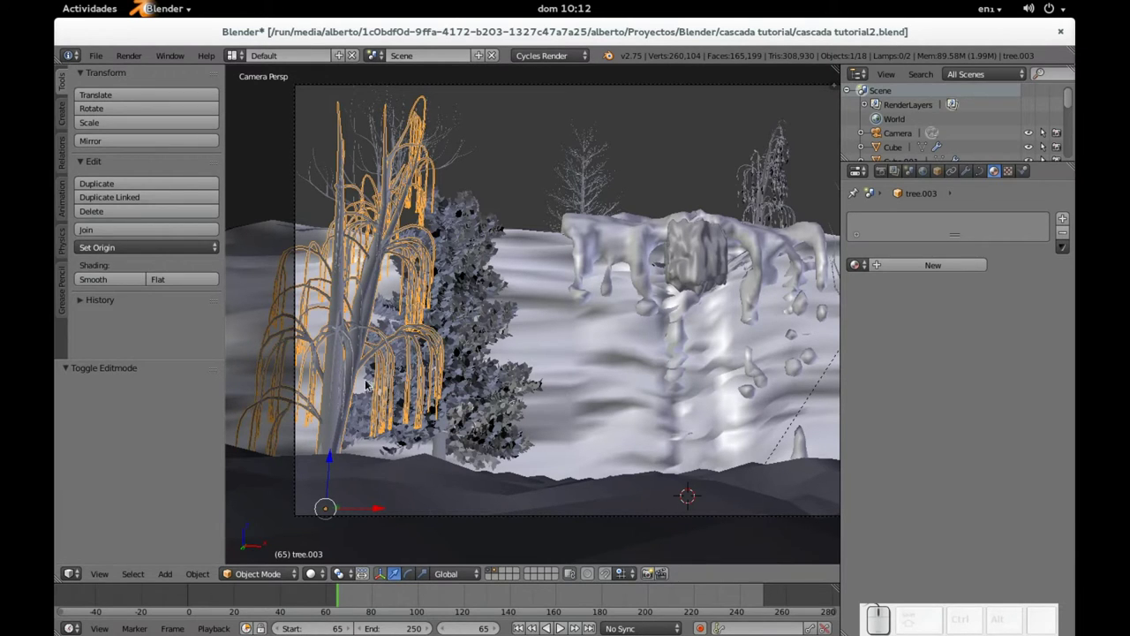
# Inspect the willow's curve points in Edit Mode and return to Object Mode
pyautogui.press('Tab')
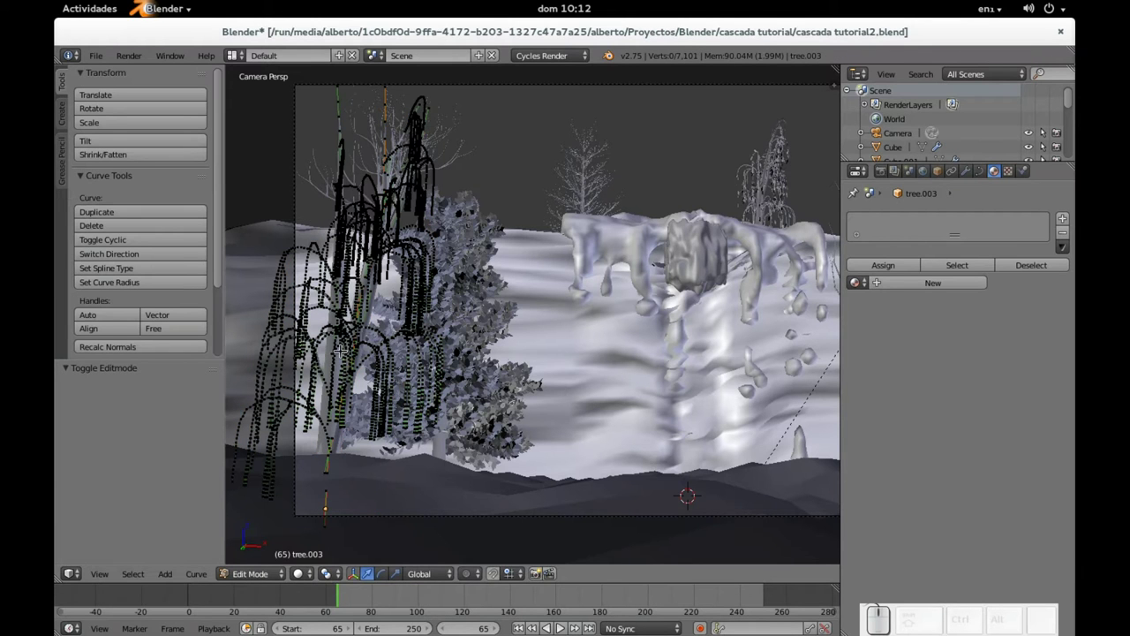
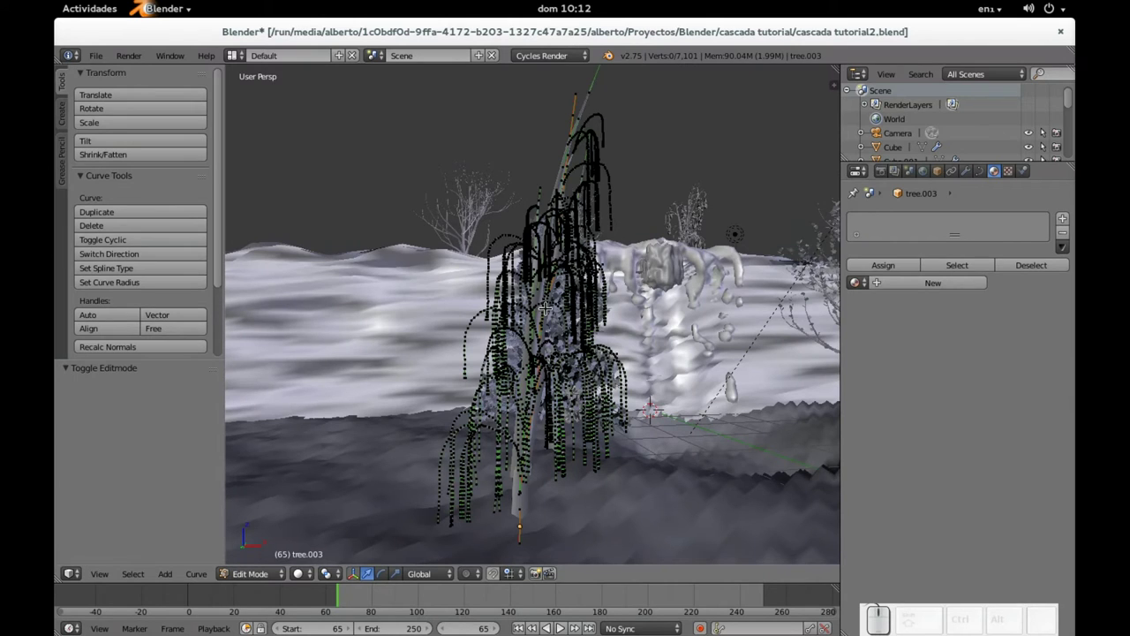
pyautogui.press('Tab')
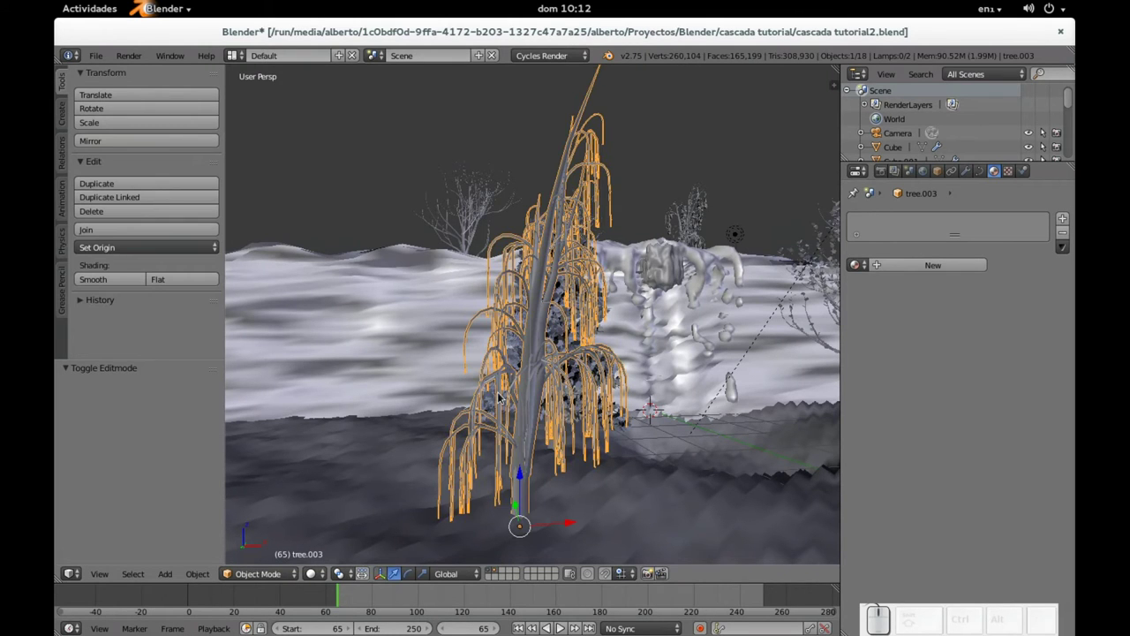
# Convert the willow tree and the pine tree.001 from curves to meshes
pyautogui.press('alt+c')
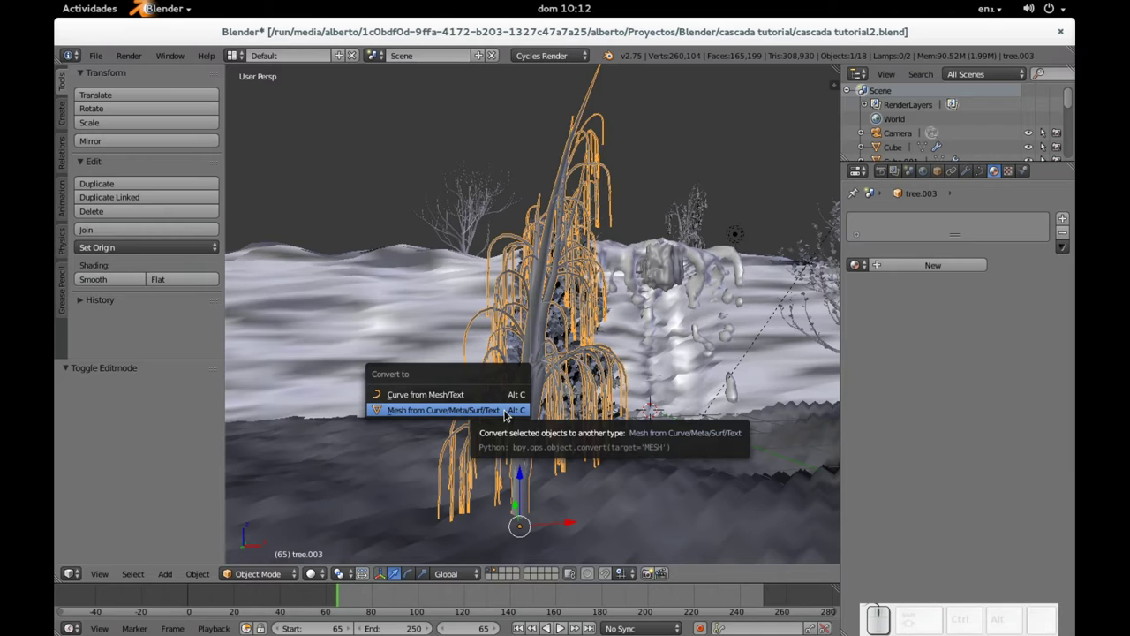
pyautogui.click(509, 413)
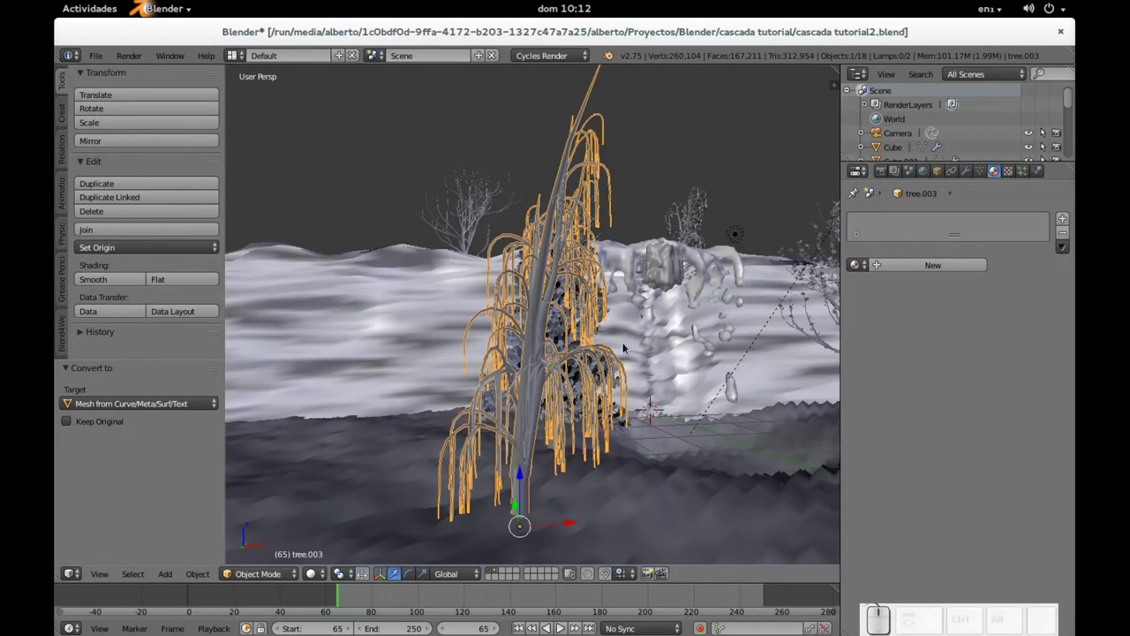
pyautogui.middleClick(674, 309)
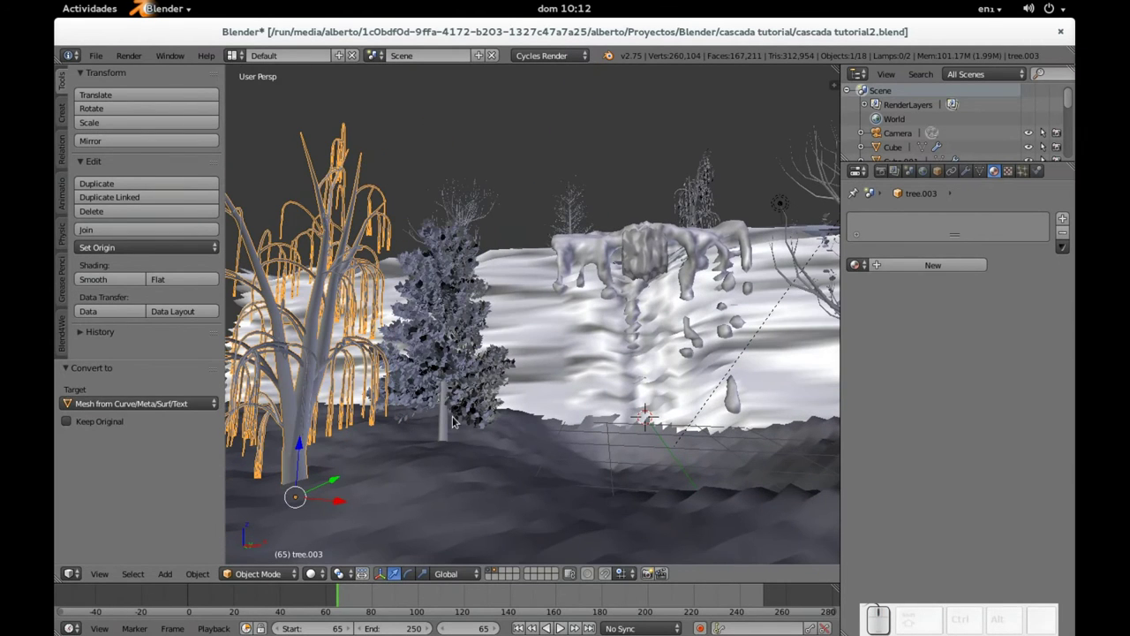
pyautogui.rightClick(446, 429)
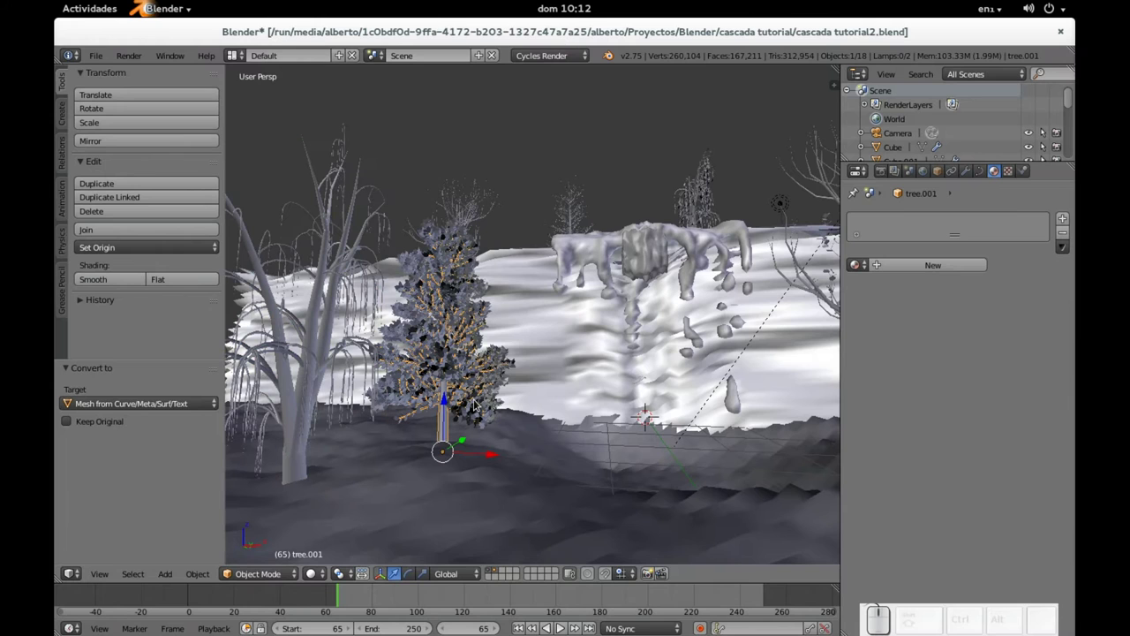
pyautogui.press('alt+c')
pyautogui.click(480, 402)
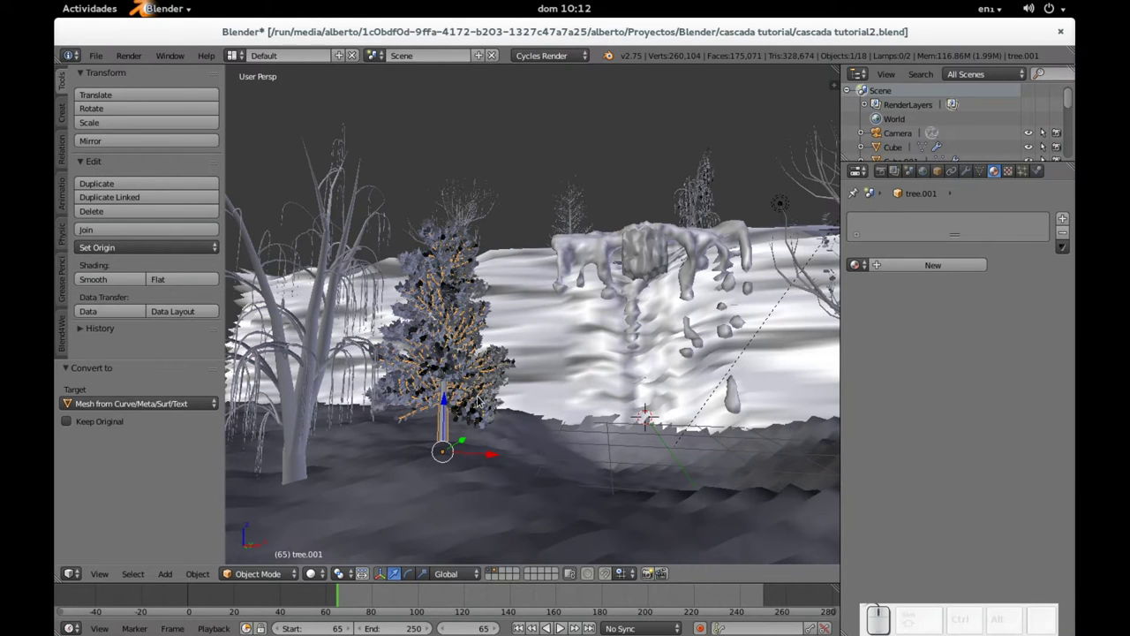
# Convert four more trees around the scene from curves to meshes
pyautogui.rightClick(575, 208)
pyautogui.press('alt+c')
pyautogui.click(576, 208)
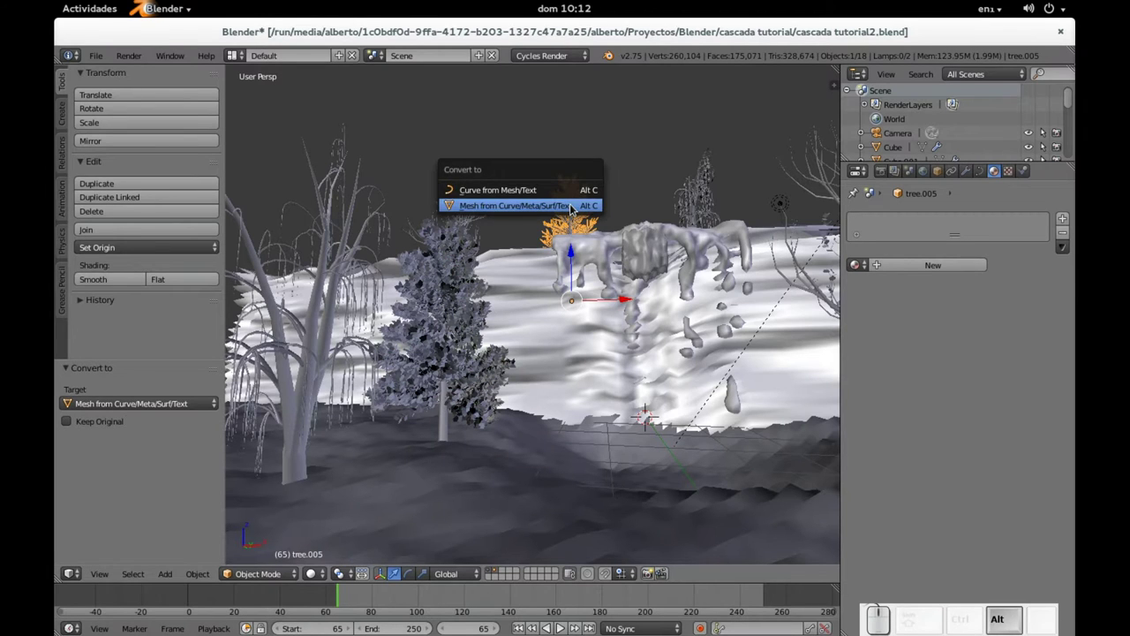
pyautogui.rightClick(691, 207)
pyautogui.press('alt+c')
pyautogui.click(691, 207)
pyautogui.scroll(-3)
pyautogui.rightClick(717, 364)
pyautogui.press('alt+c')
pyautogui.click(717, 353)
pyautogui.rightClick(769, 361)
pyautogui.press('alt+c')
pyautogui.click(769, 362)
# Pull back to the whole scene and pick between tree.004 and tree.005 near the waterfall
pyautogui.scroll(-3)
pyautogui.moveTo(618, 349); pyautogui.dragTo(638, 342)
pyautogui.scroll(3)
pyautogui.scroll(3)
pyautogui.rightClick(650, 257)
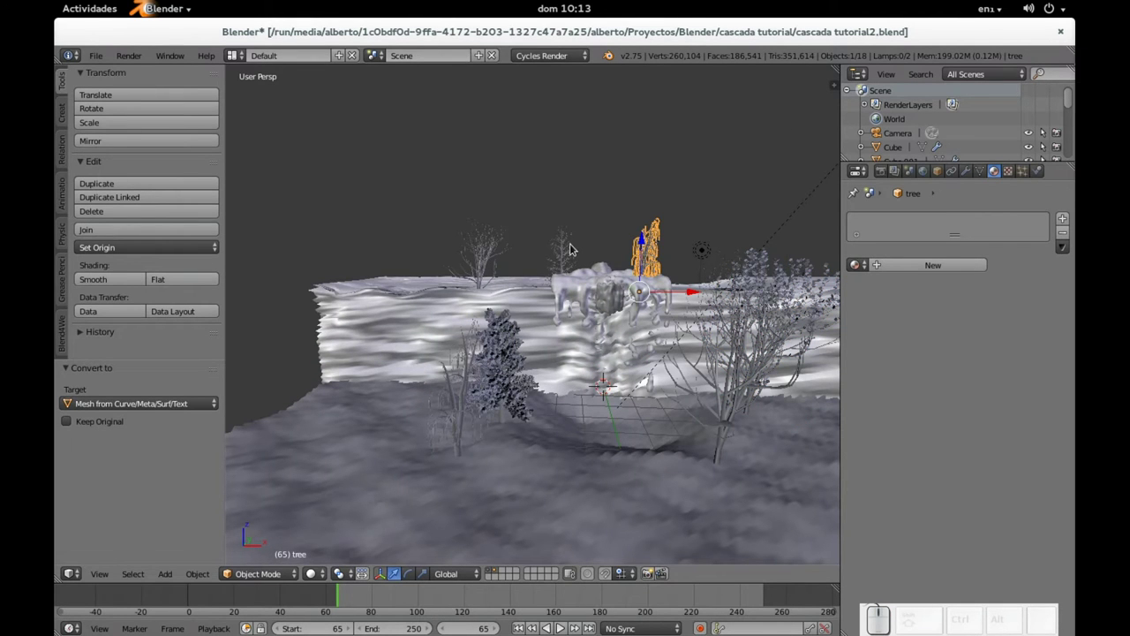
pyautogui.rightClick(576, 246)
pyautogui.rightClick(493, 264)
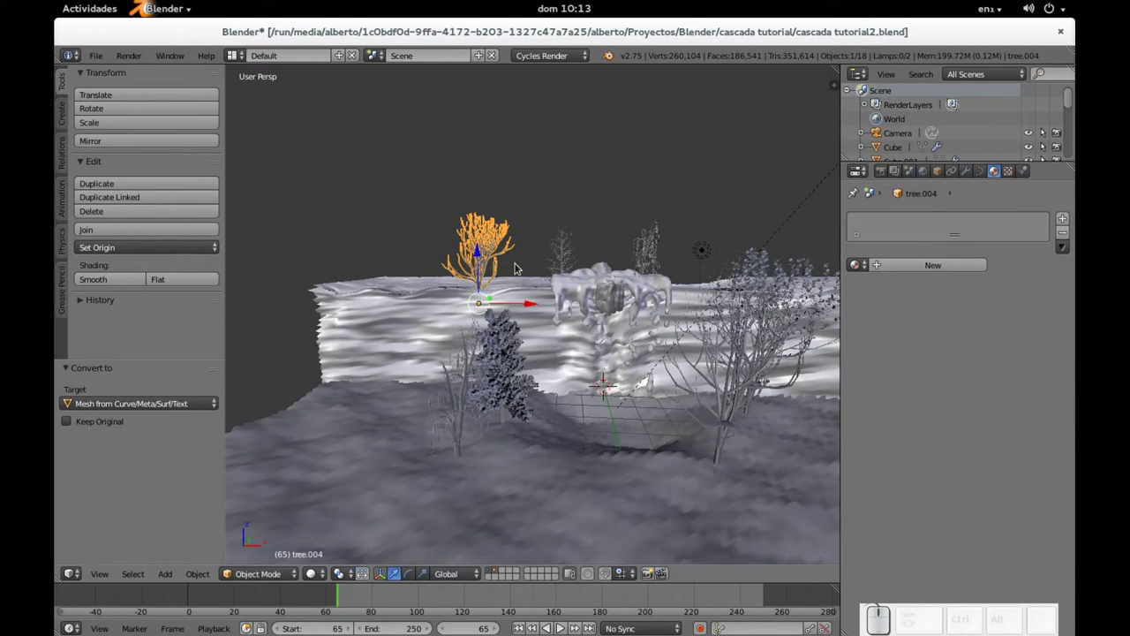
pyautogui.rightClick(572, 264)
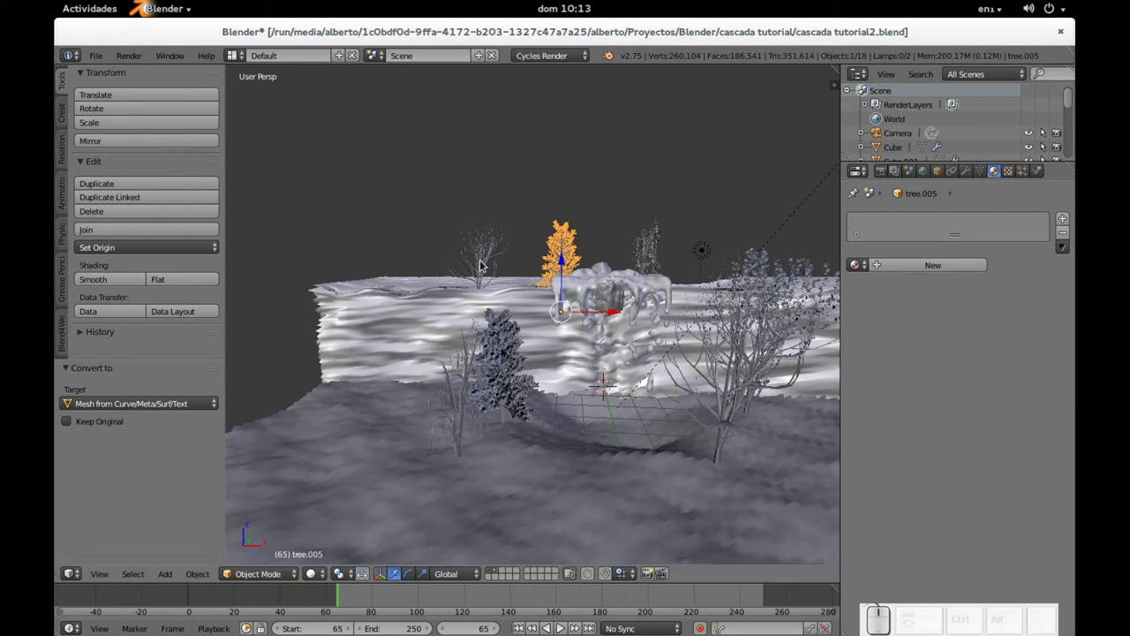
pyautogui.rightClick(486, 263)
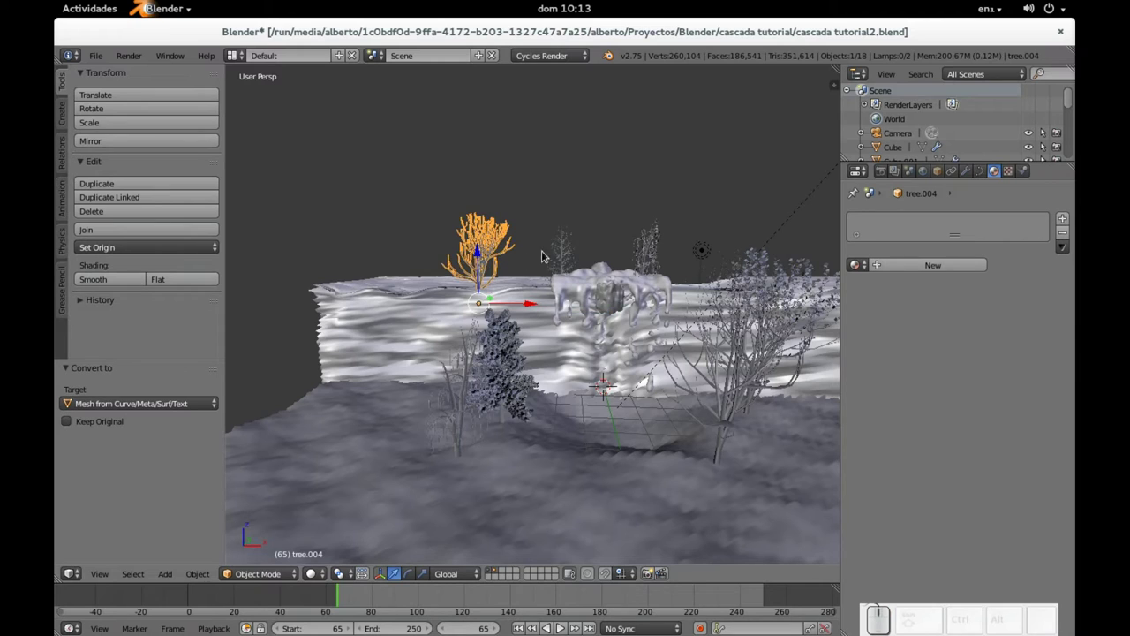
pyautogui.rightClick(564, 250)
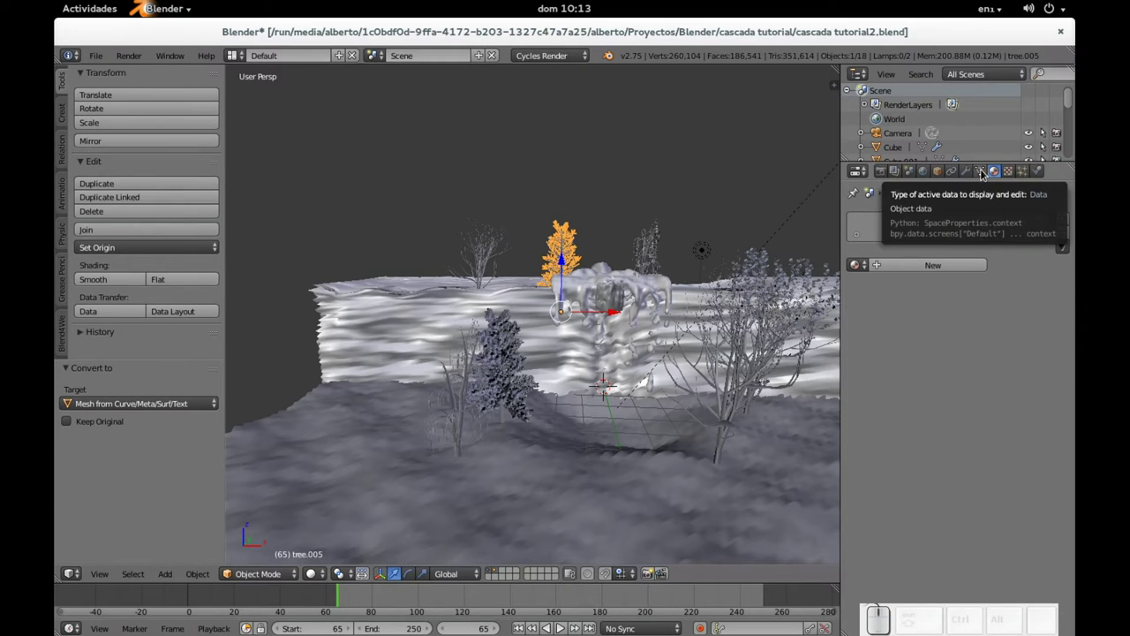
pyautogui.rightClick(496, 260)
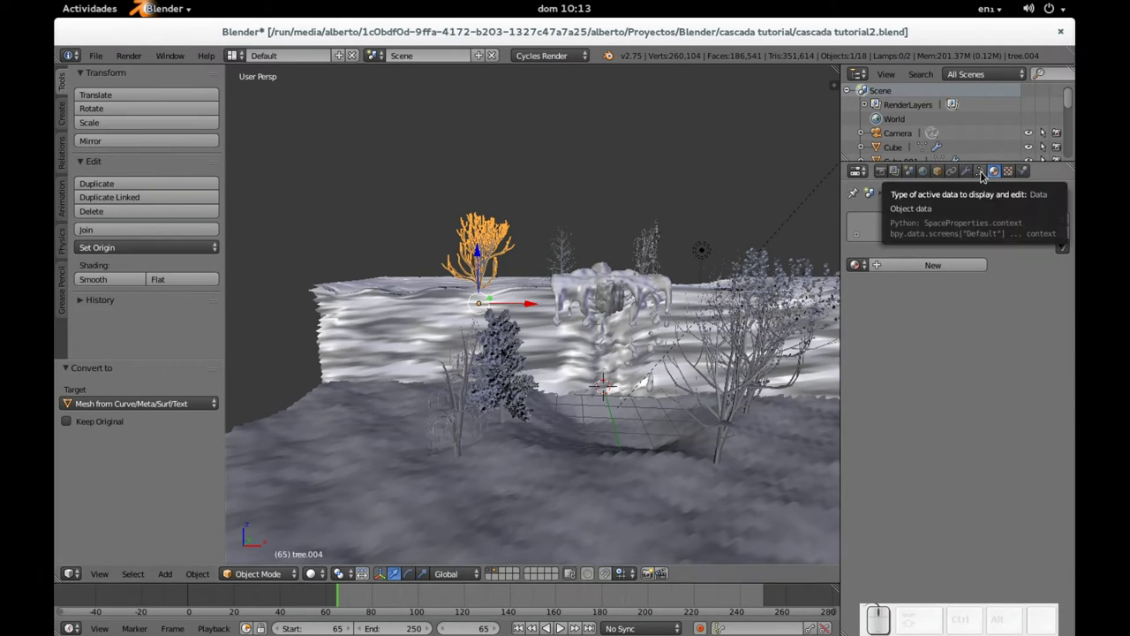
# Convert tree.004 to a mesh and orbit back toward the willow tree
pyautogui.click(482, 251)
pyautogui.click(482, 251)
pyautogui.press('alt+c')
pyautogui.click(524, 266)
pyautogui.middleClick(545, 296)
pyautogui.scroll(3)
pyautogui.scroll(-3)
pyautogui.middleClick(465, 346)
# Select willow tree.003, make its data single-user and select all its mesh in Edit Mode
pyautogui.rightClick(459, 331)
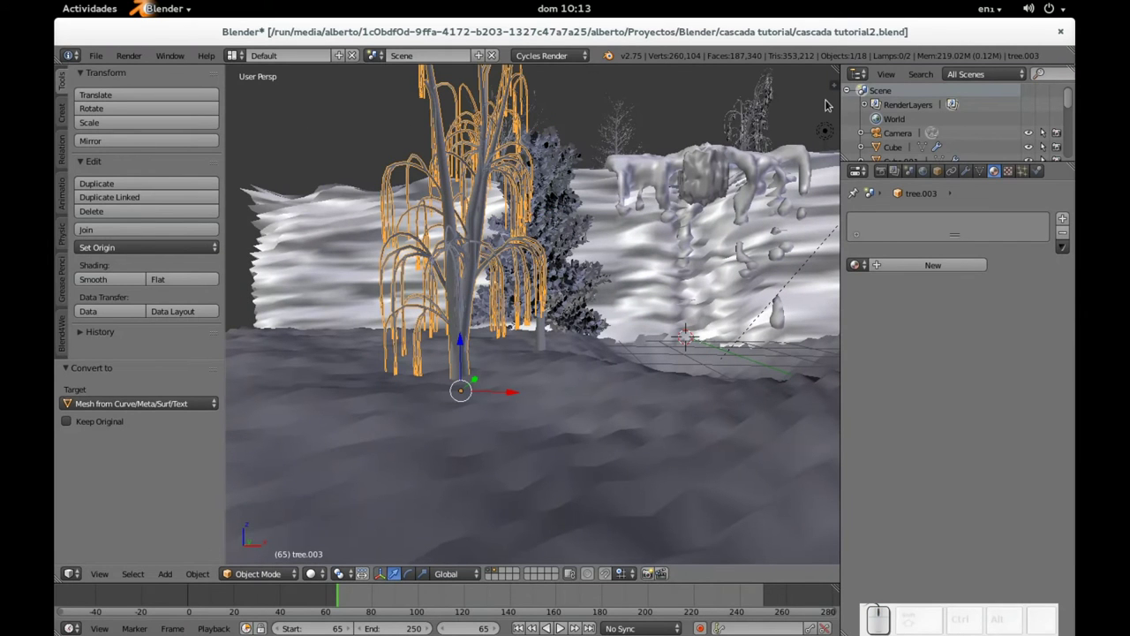
pyautogui.press('u')
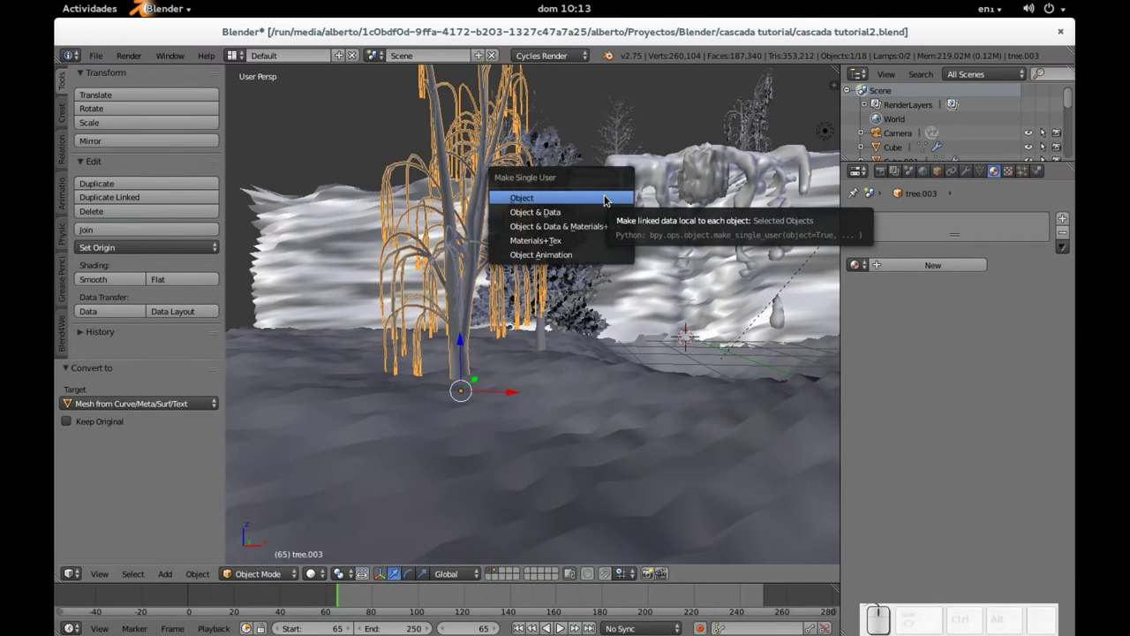
pyautogui.press('Tab')
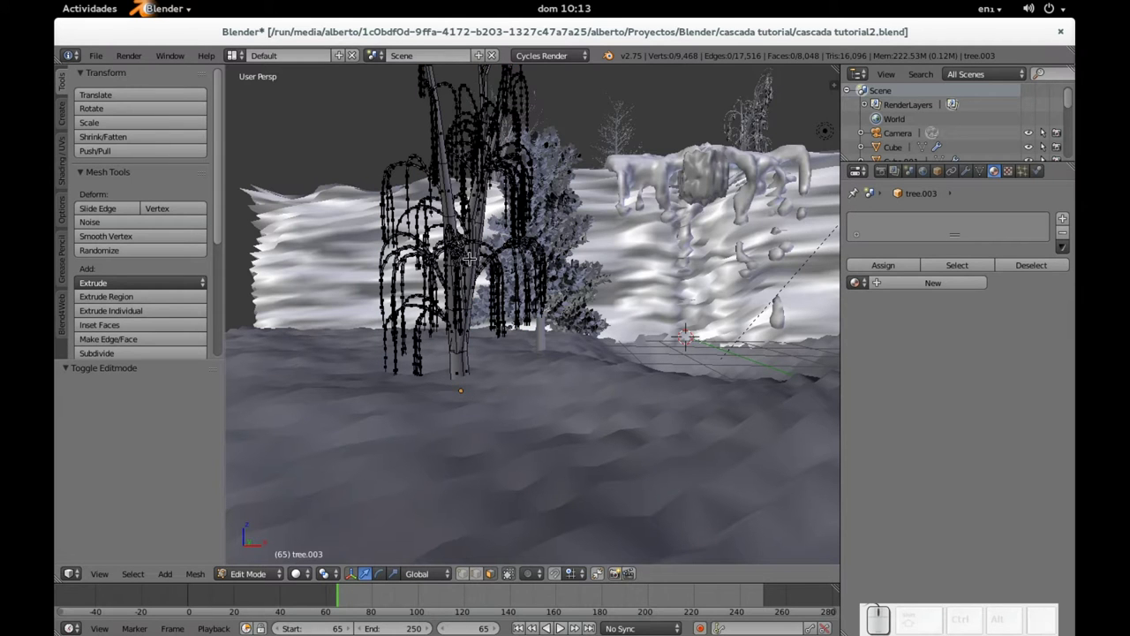
pyautogui.press('z')
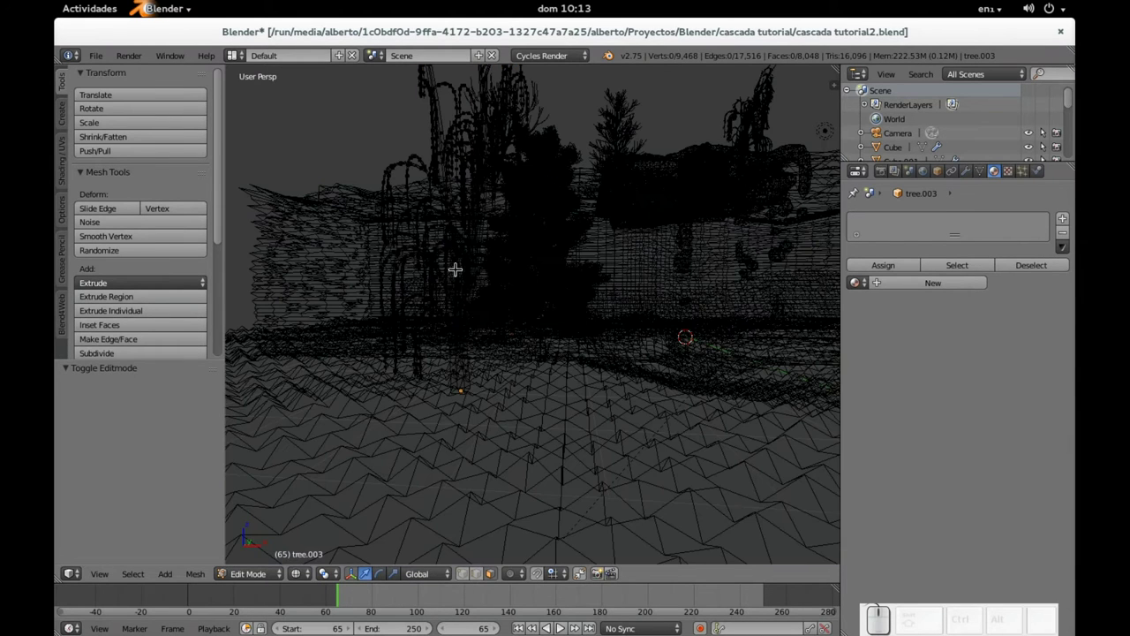
pyautogui.press('z')
pyautogui.press('a')
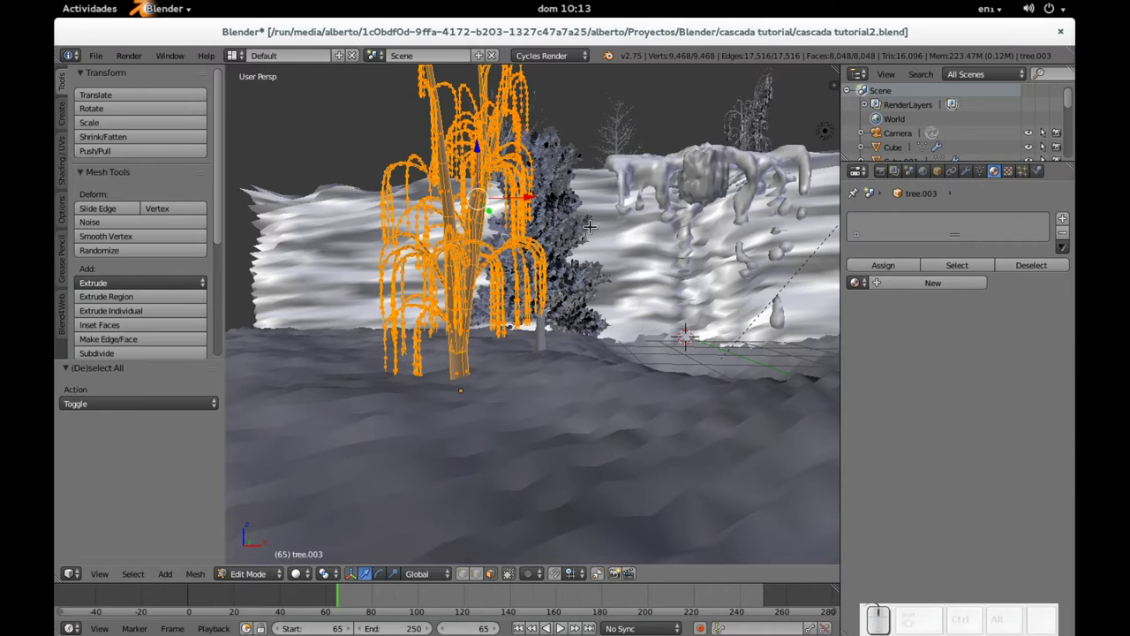
# Unwrap the tree with Smart UV Project and split the 3D view into two views
pyautogui.press('u')
pyautogui.click(482, 148)
pyautogui.click(482, 147)
pyautogui.click(482, 148)
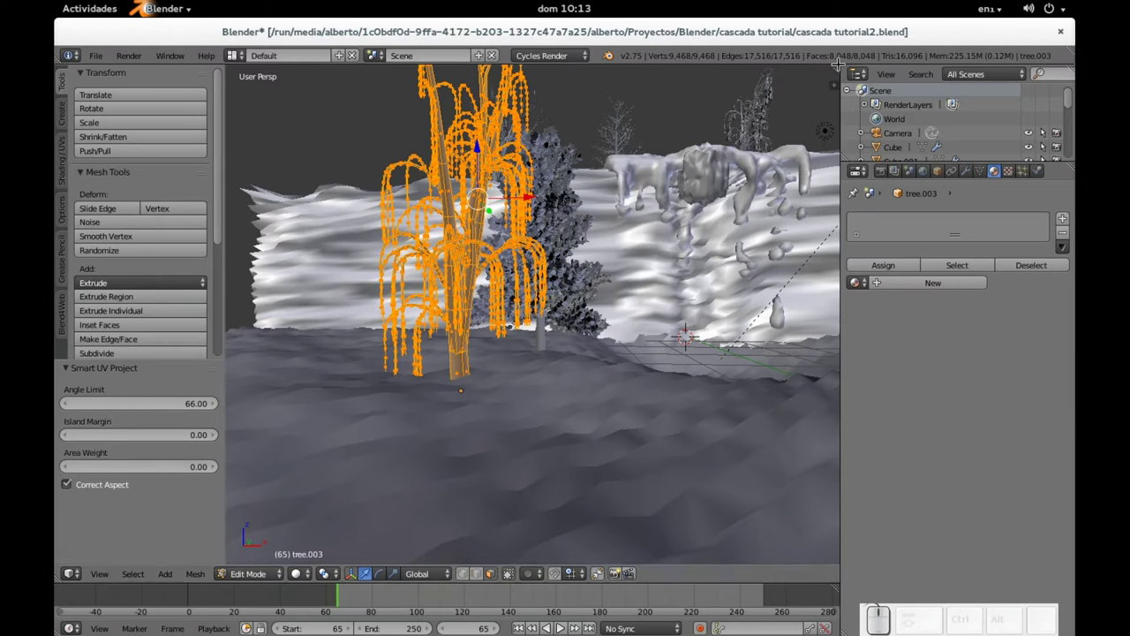
pyautogui.moveTo(482, 148); pyautogui.dragTo(290, 169)
pyautogui.press('t')
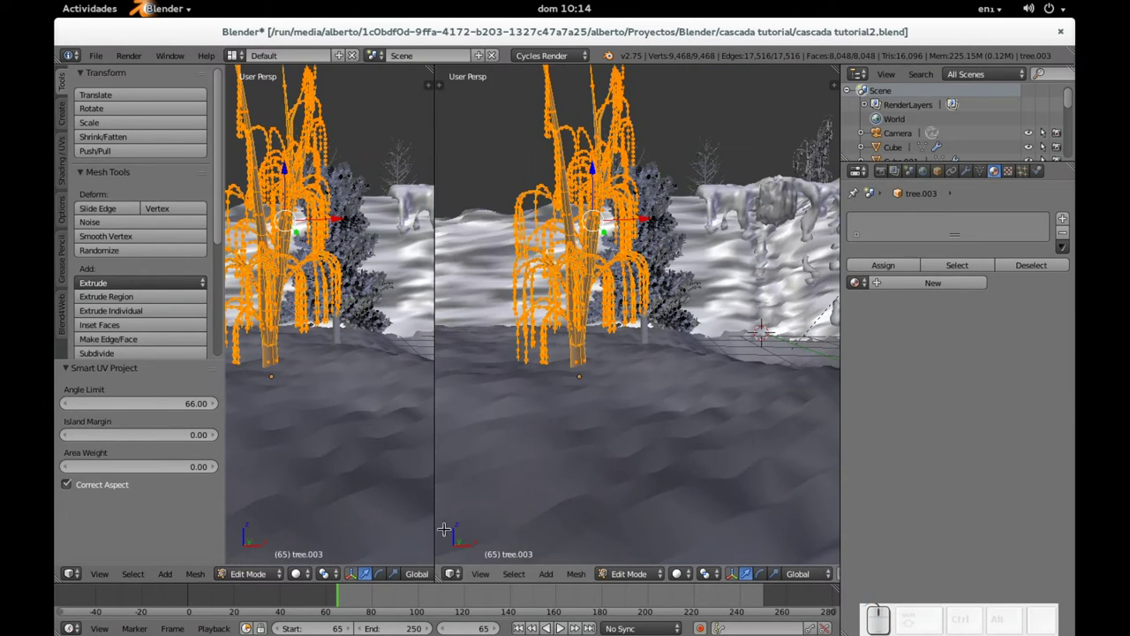
# Switch the right view to a UV/Image Editor and unlink the Render Result so willow tree.003's UV layout shows
pyautogui.click(457, 580)
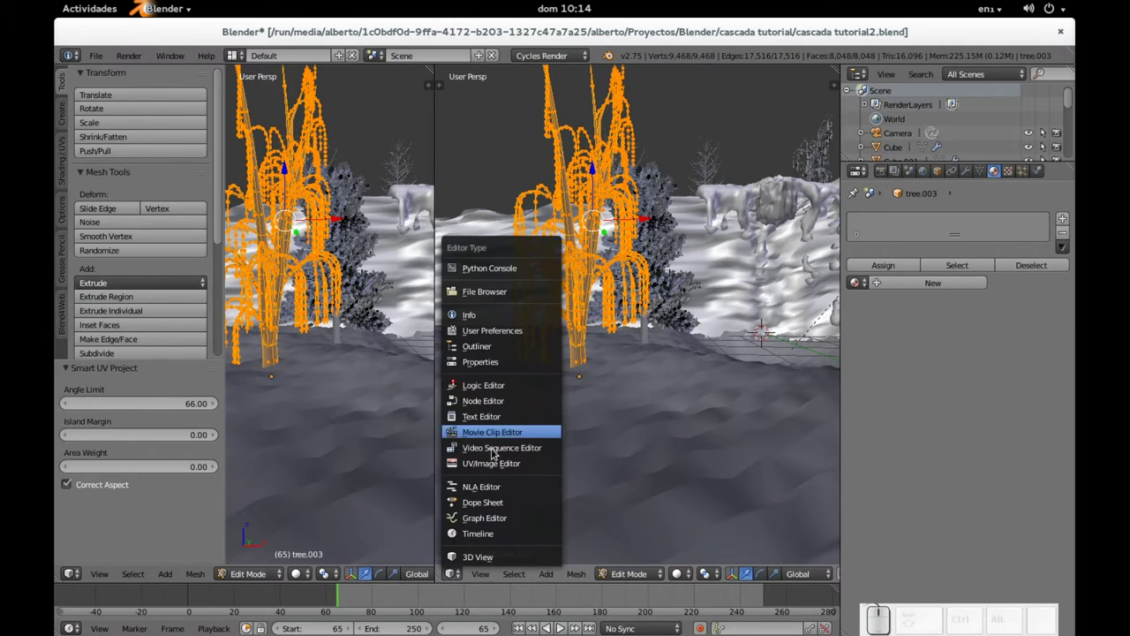
pyautogui.click(495, 465)
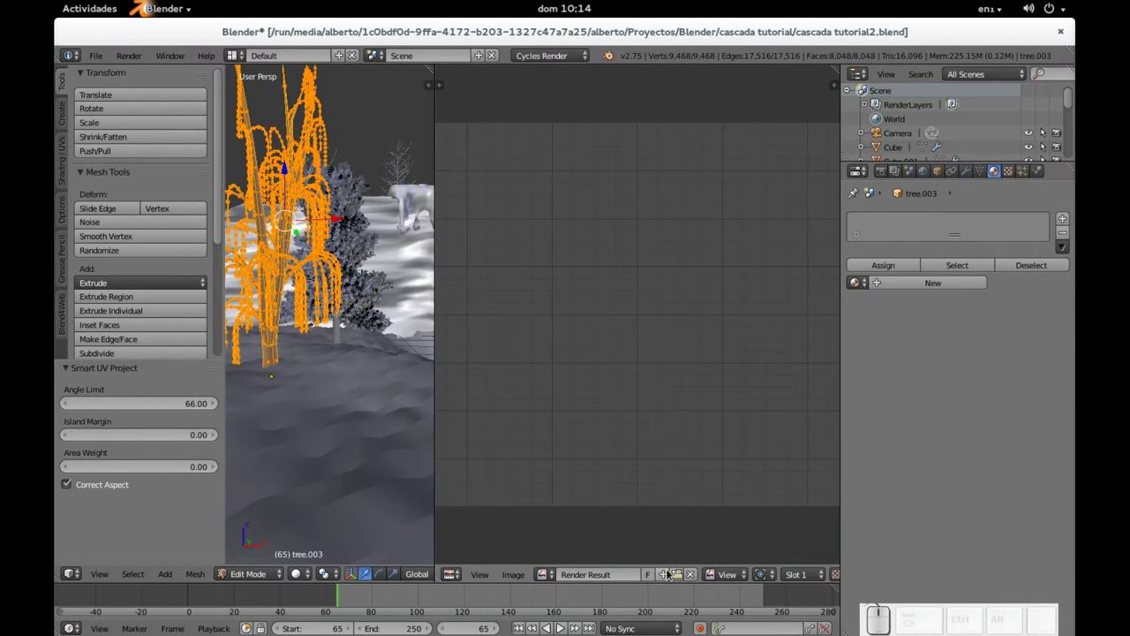
pyautogui.click(700, 575)
pyautogui.scroll(3)
pyautogui.scroll(-3)
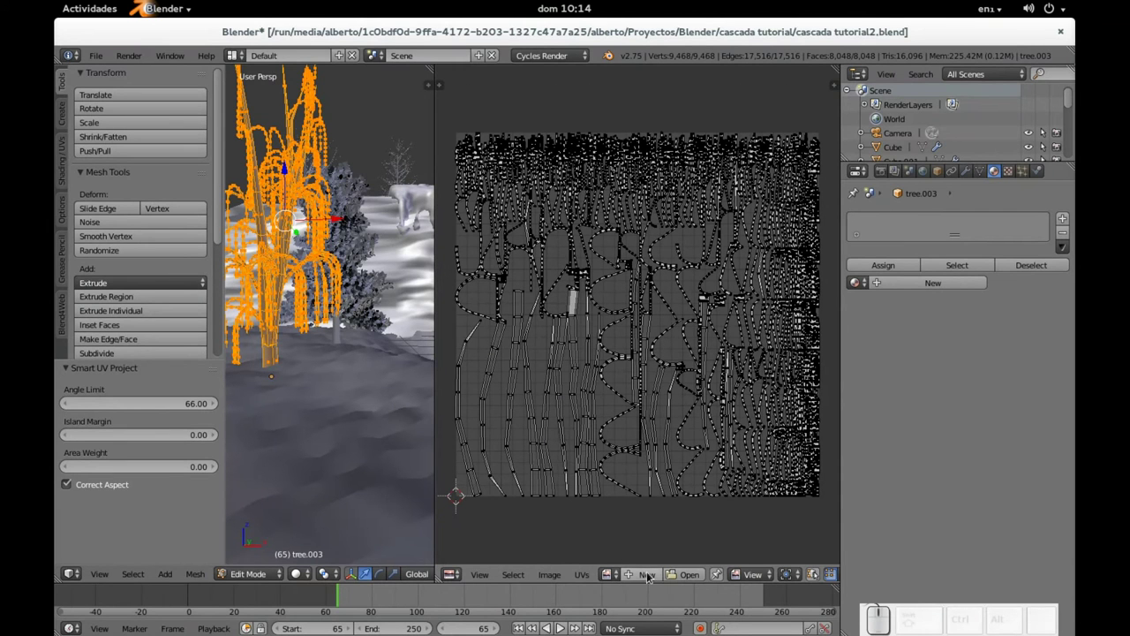
# Start Open Image, go to the Textures folder, bookmark it and show files as thumbnails
pyautogui.click(680, 575)
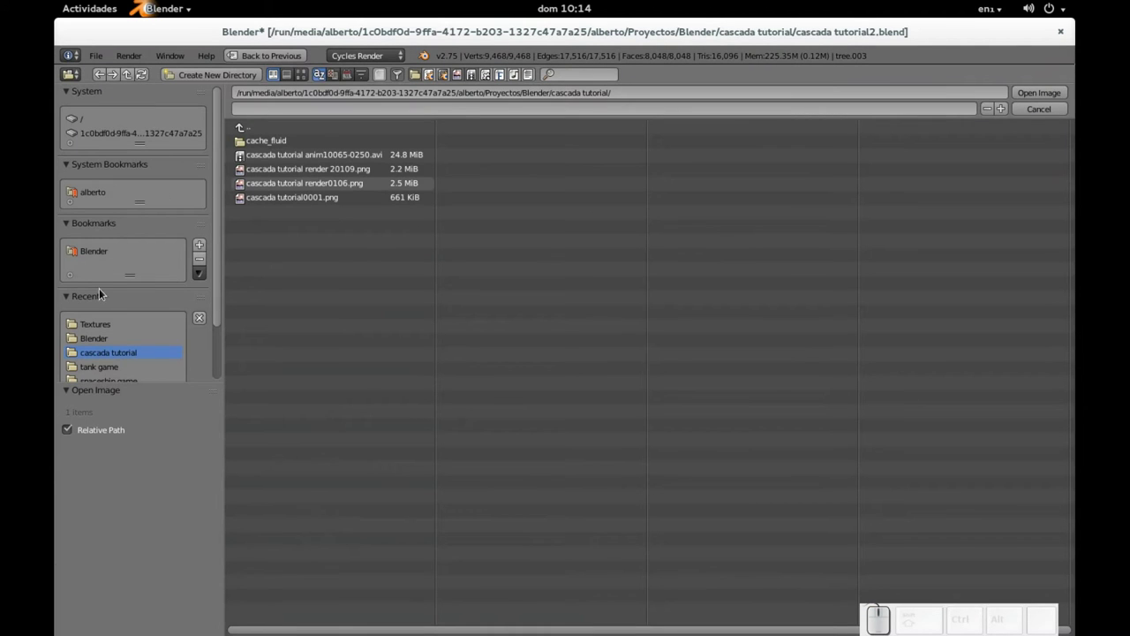
pyautogui.click(104, 330)
pyautogui.click(209, 244)
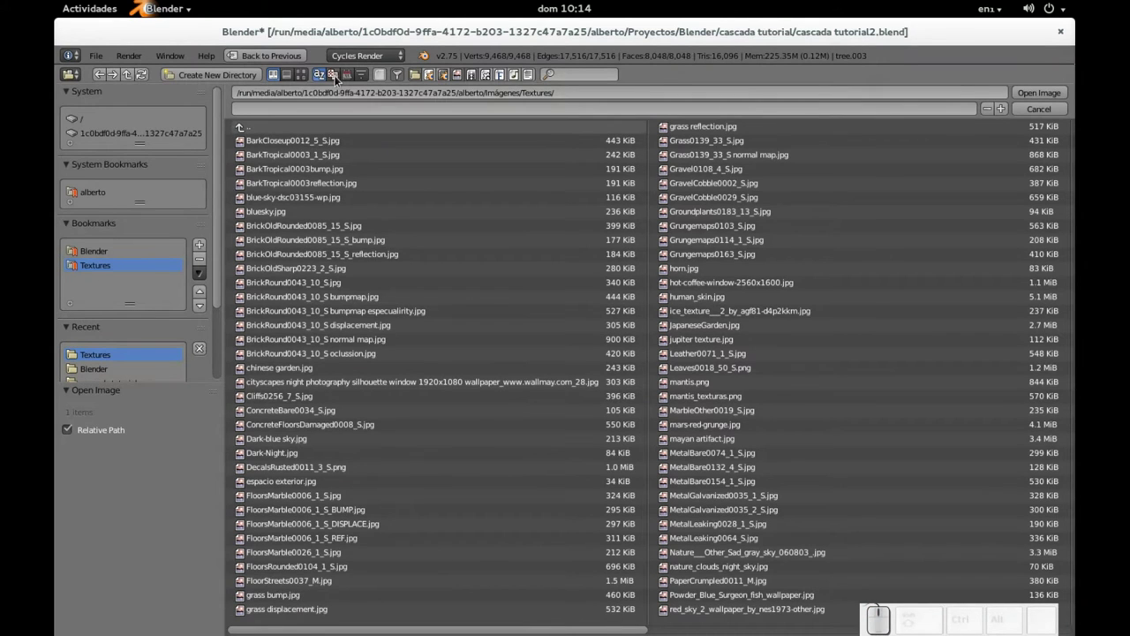
pyautogui.click(308, 75)
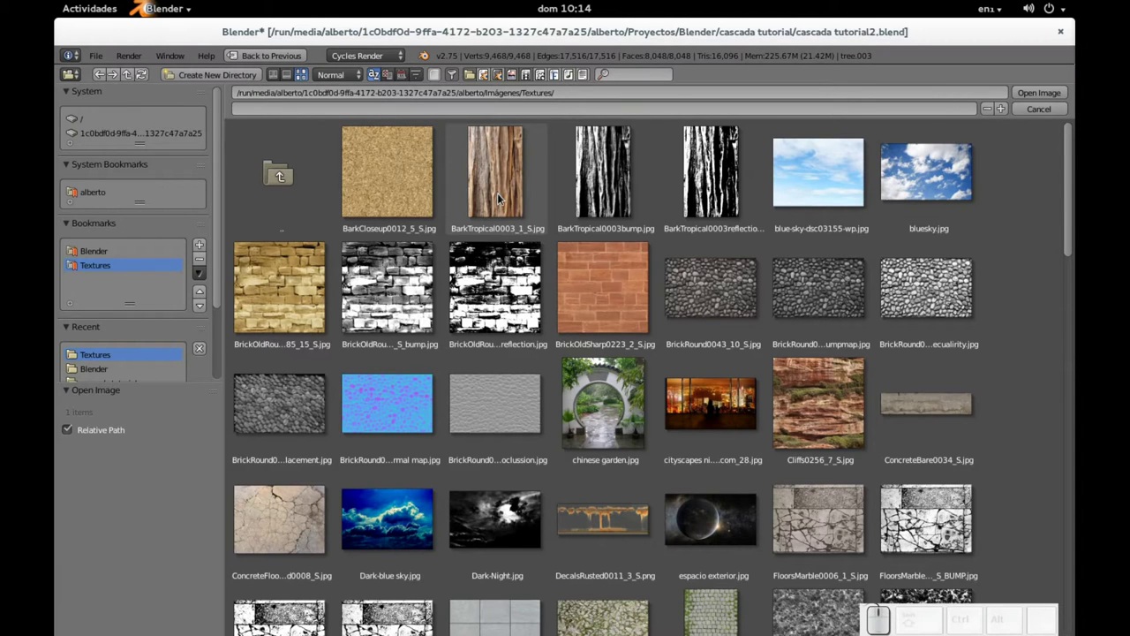
# Select BarkTropical0003_1_S.jpg and load it behind the tree's UV layout
pyautogui.click(504, 198)
pyautogui.scroll(-3)
pyautogui.scroll(-3)
pyautogui.scroll(-3)
pyautogui.scroll(-3)
pyautogui.scroll(-3)
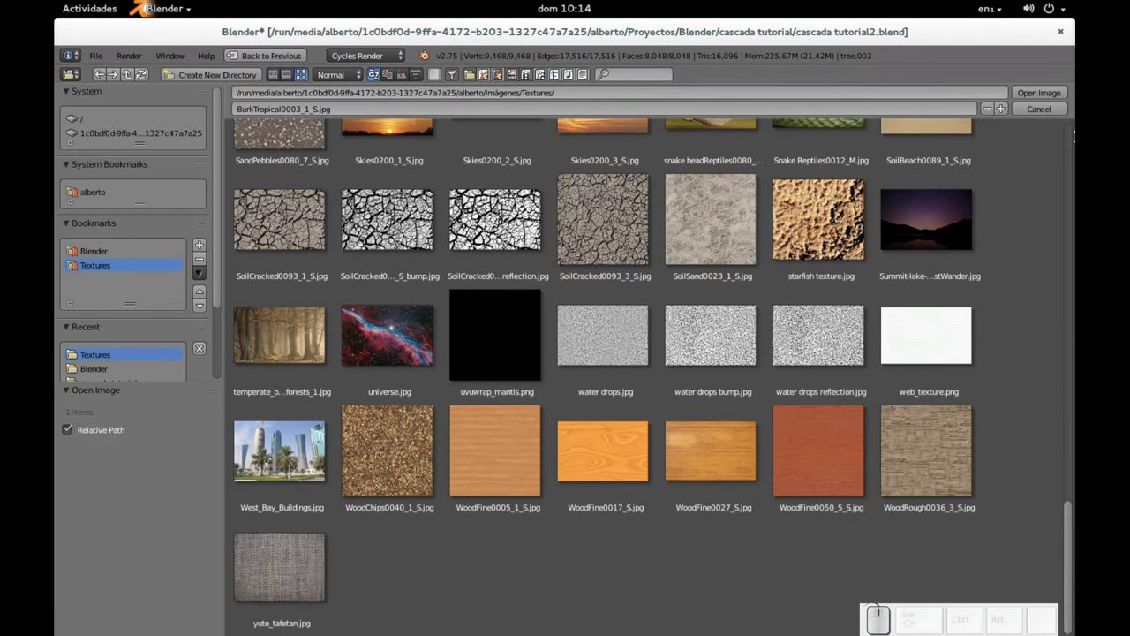
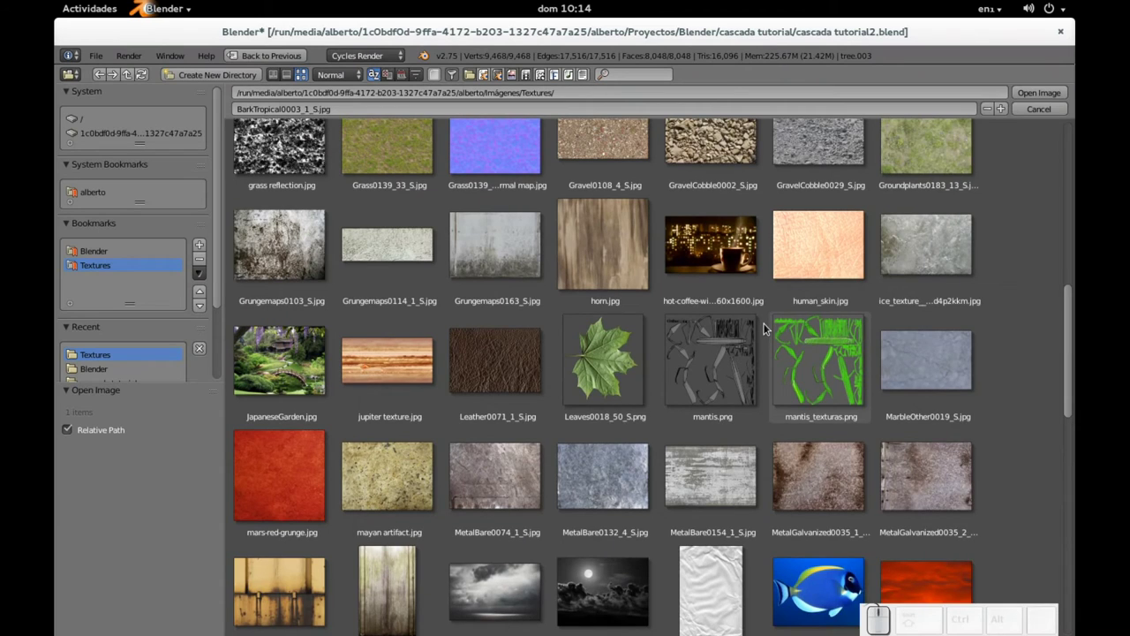
pyautogui.scroll(3)
pyautogui.scroll(-3)
pyautogui.scroll(3)
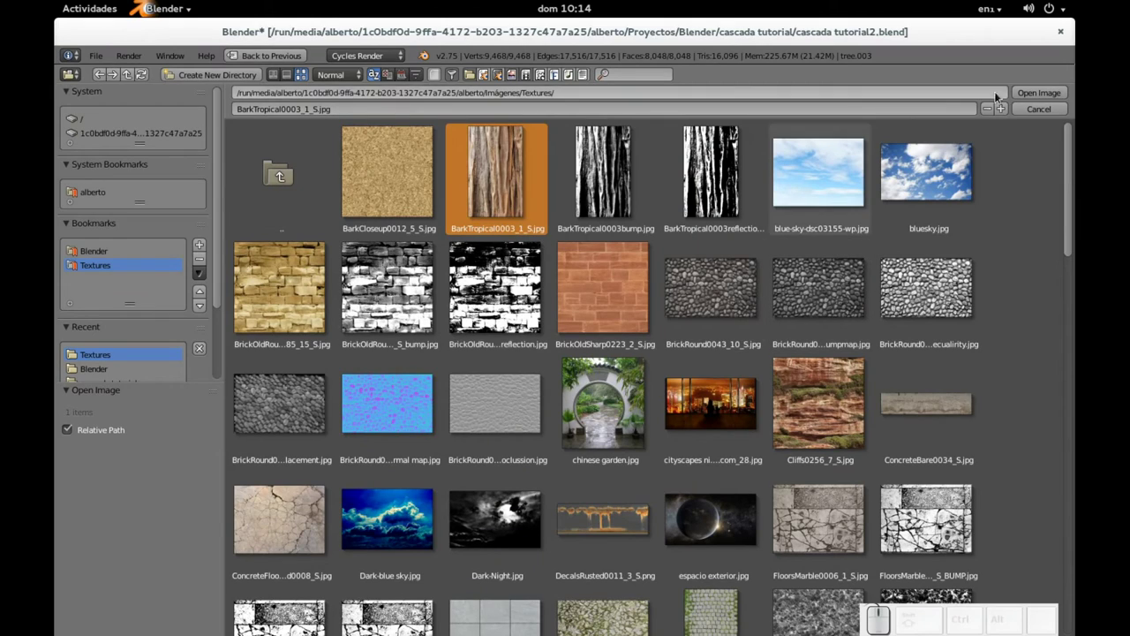
pyautogui.click(1056, 94)
pyautogui.scroll(-3)
pyautogui.scroll(3)
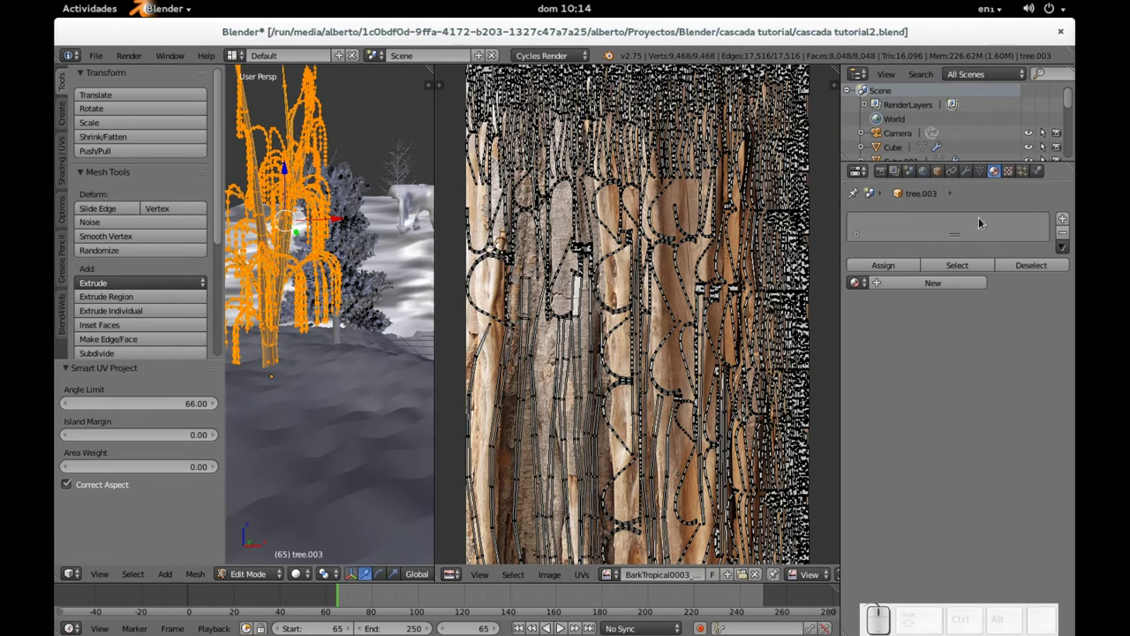
# Create Material.002 with Color driven by the BarkTropical0003 image texture, then return to Object Mode
pyautogui.click(948, 285)
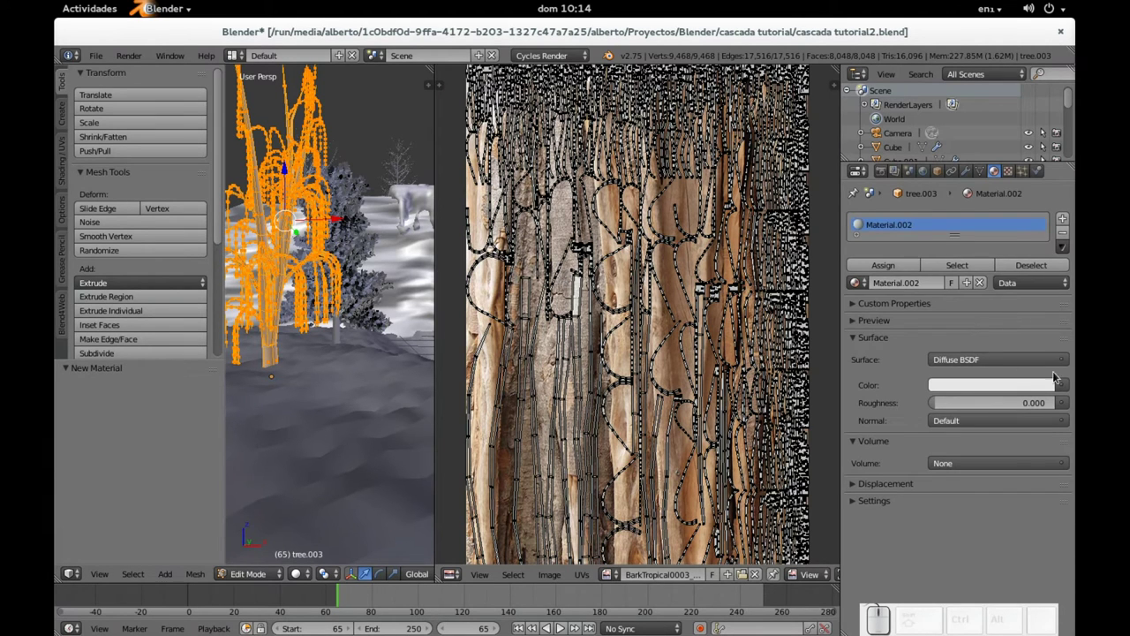
pyautogui.click(289, 169)
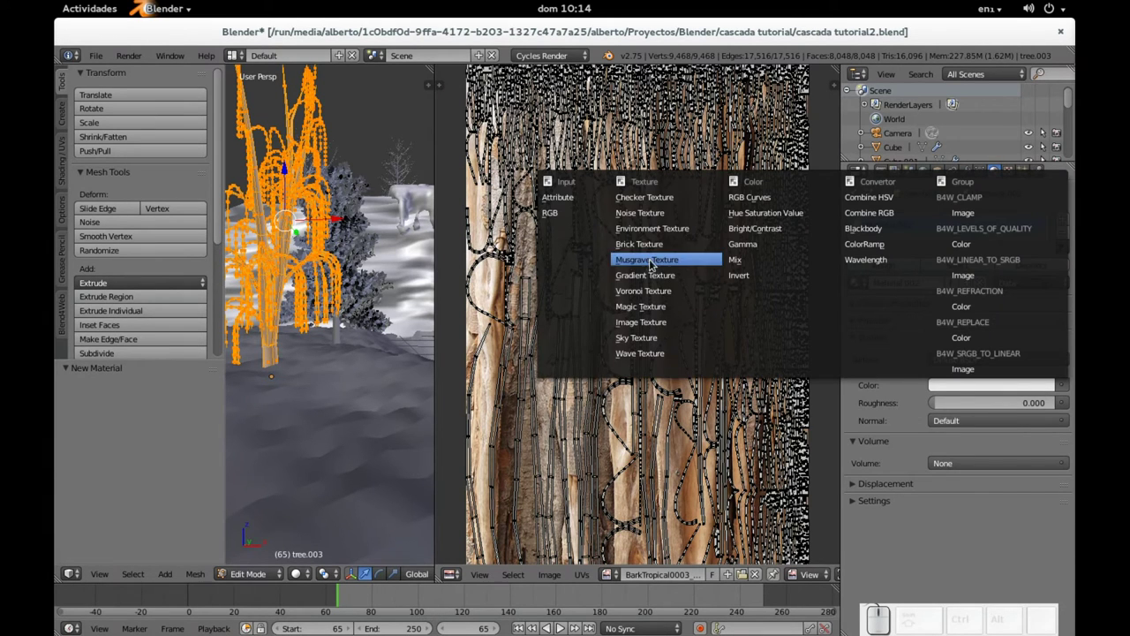
pyautogui.click(289, 169)
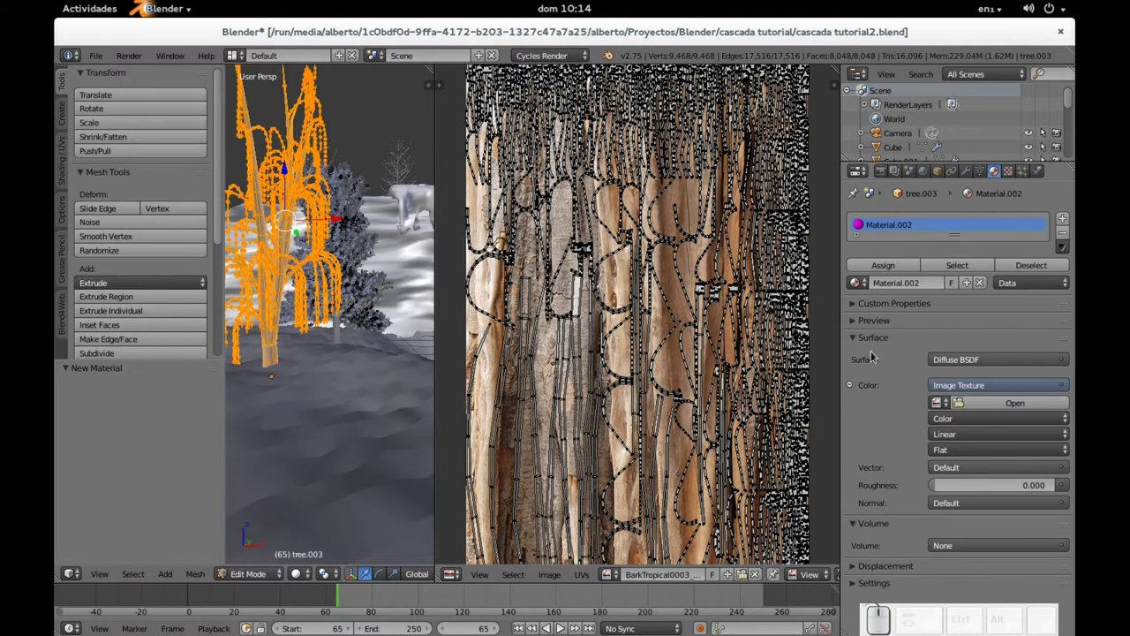
pyautogui.click(289, 168)
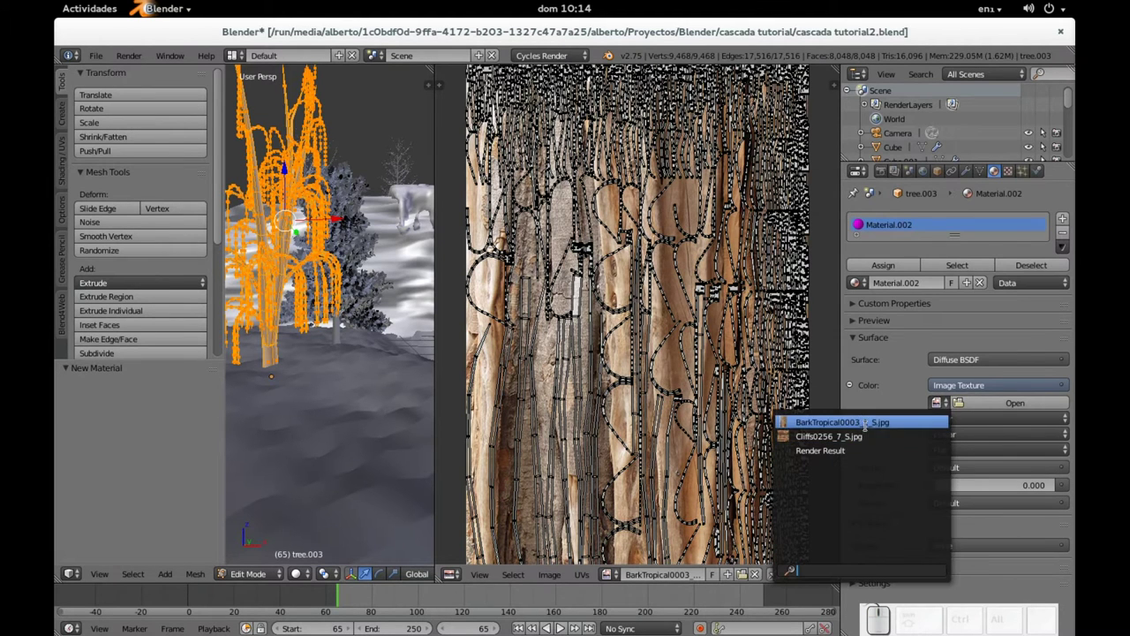
pyautogui.click(290, 169)
pyautogui.press('Tab')
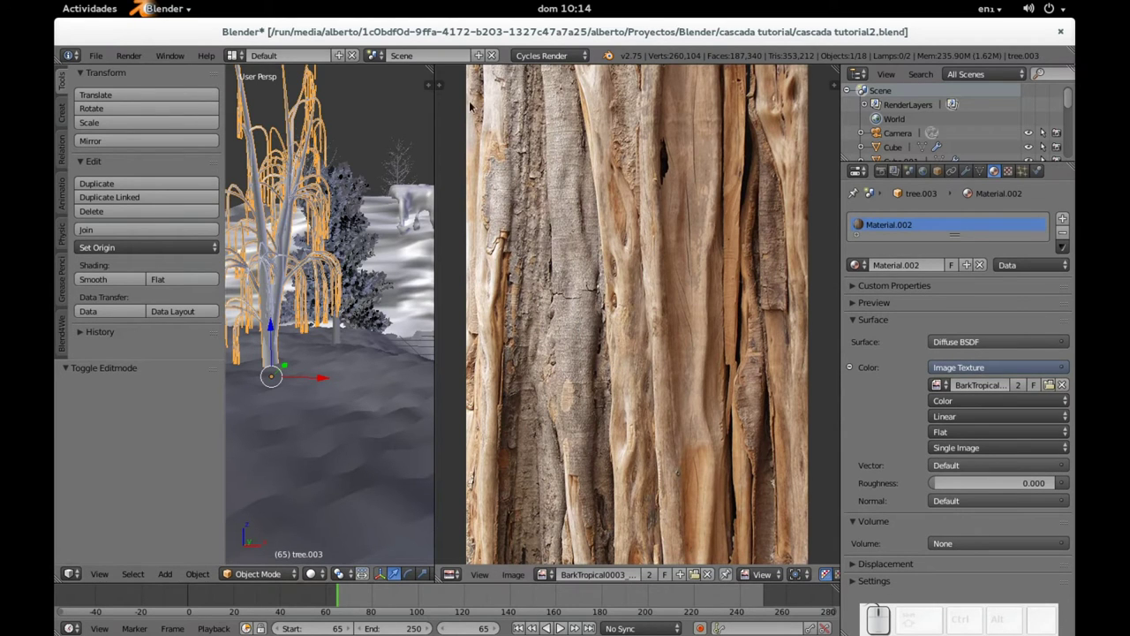
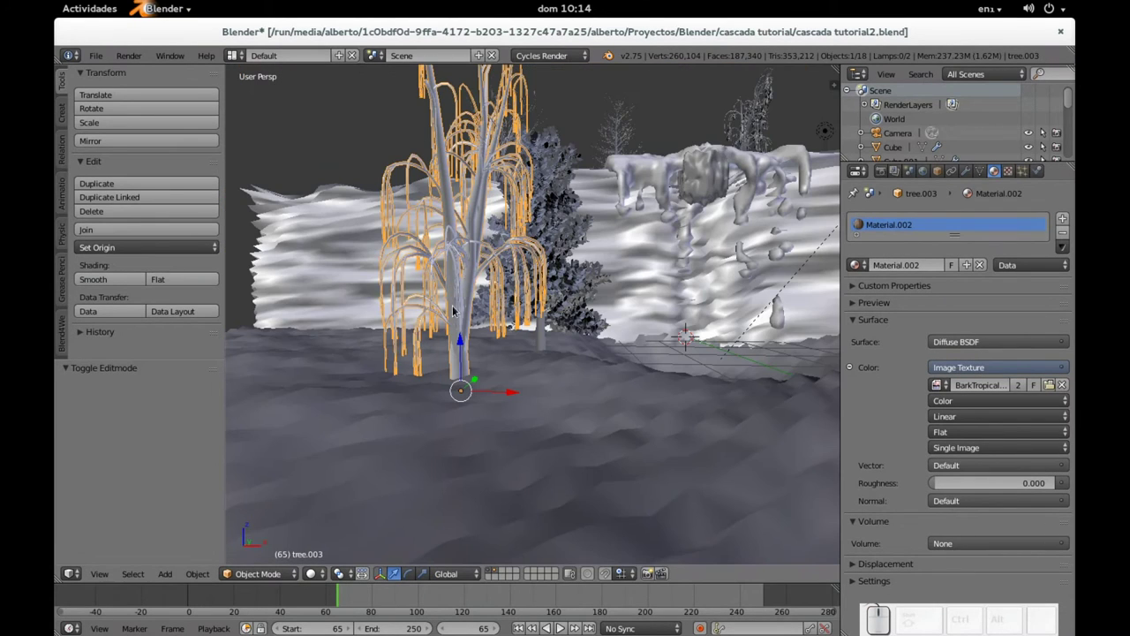
# Preview the scene in Rendered viewport shading, revert to Solid, and look through the camera
pyautogui.click(322, 581)
pyautogui.click(344, 484)
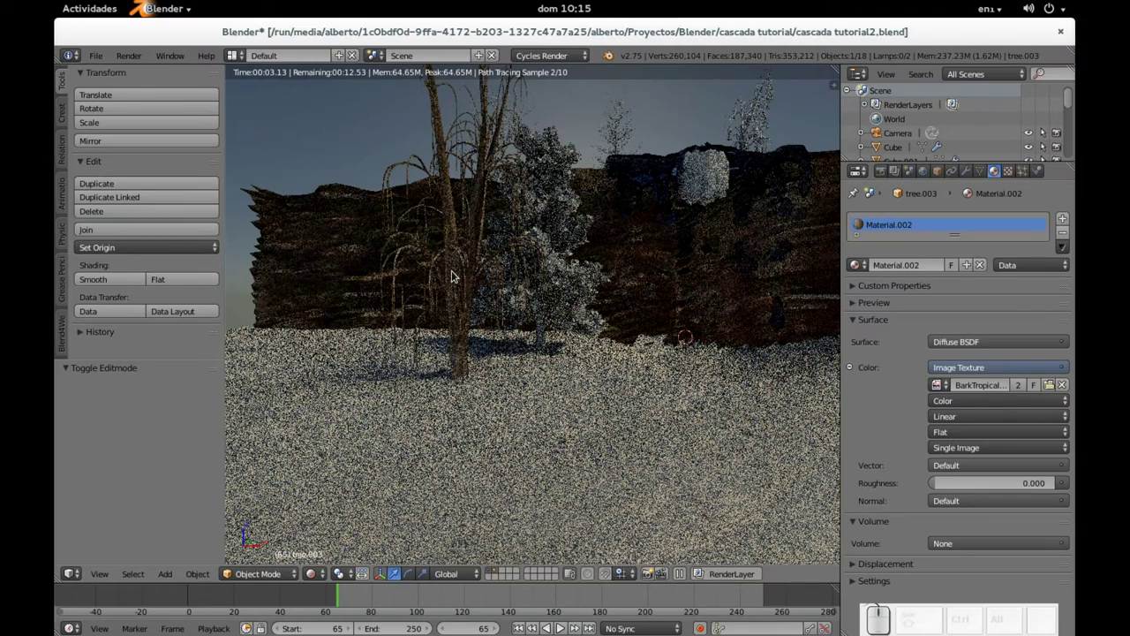
pyautogui.scroll(3)
pyautogui.scroll(-3)
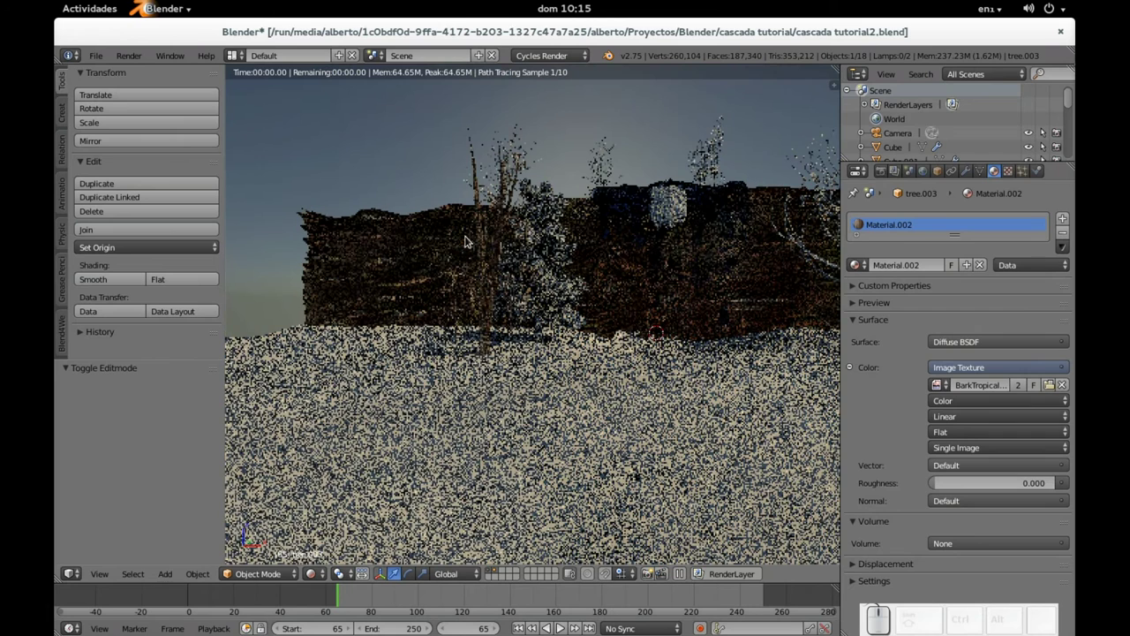
pyautogui.click(317, 572)
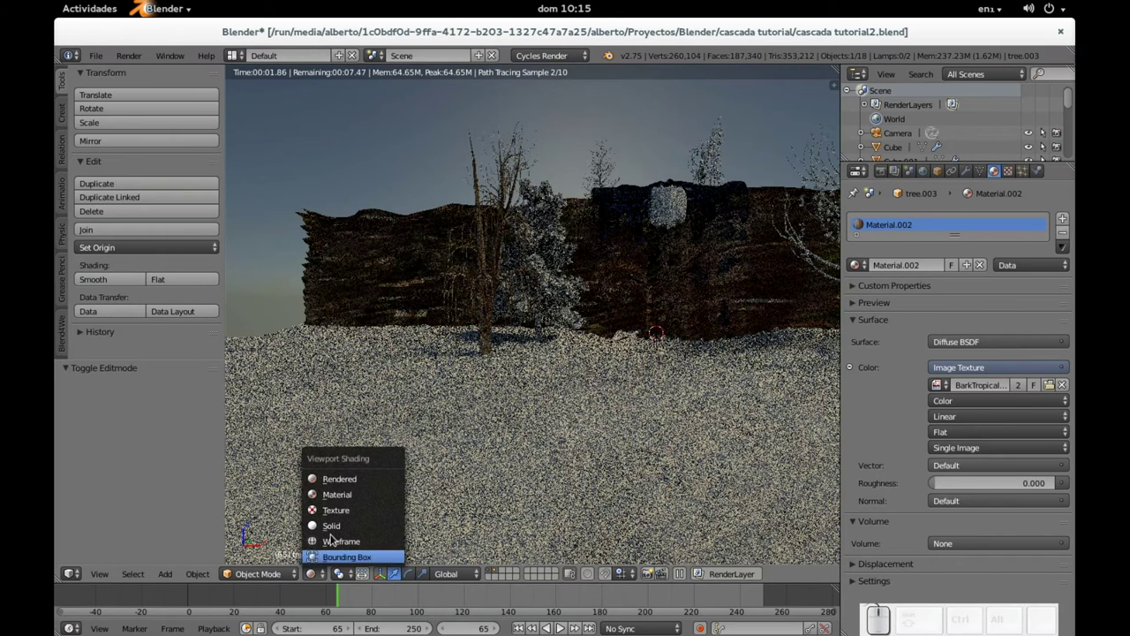
pyautogui.click(343, 530)
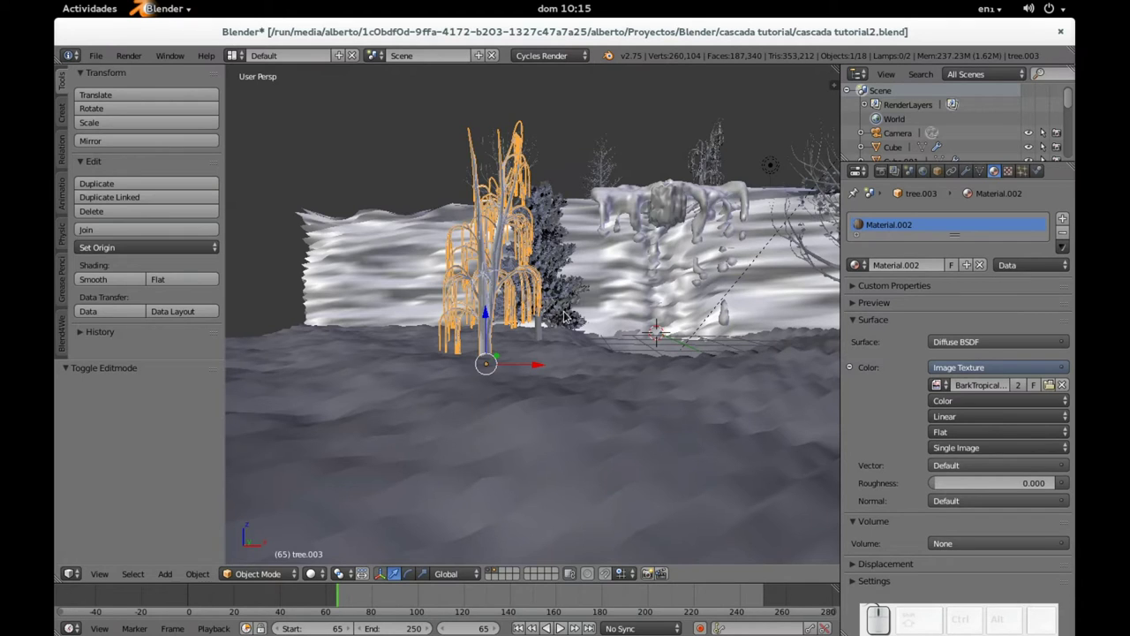
pyautogui.press('KP_0')
pyautogui.moveTo(855, 283); pyautogui.dragTo(855, 300)
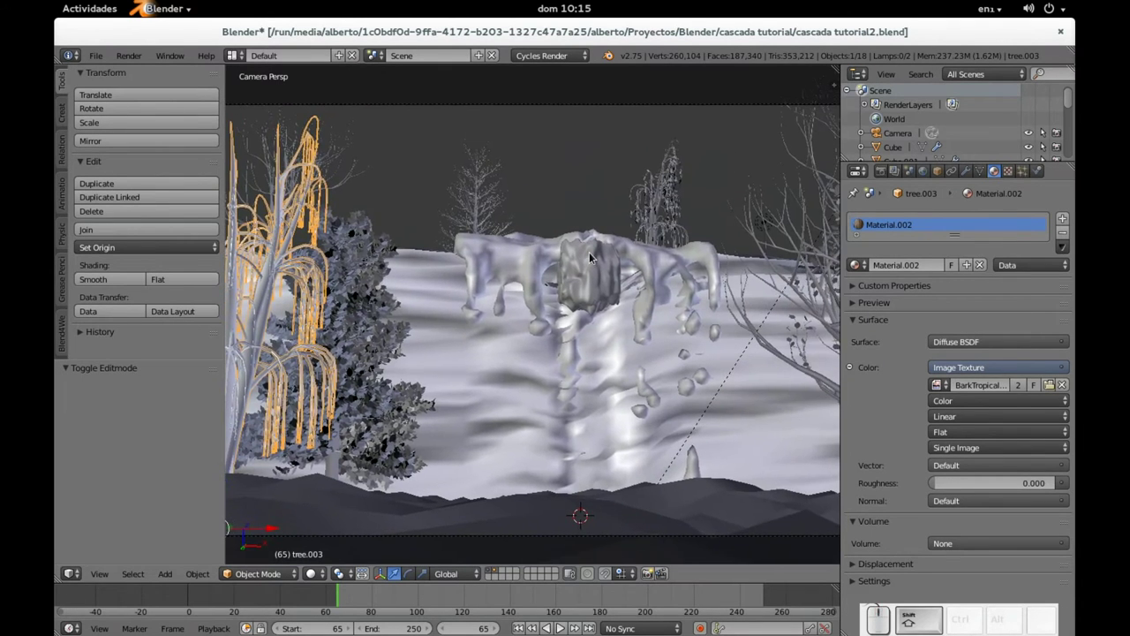
# Select scene objects in turn, ending with the small tree 'tree' behind the waterfall active
pyautogui.rightClick(639, 269)
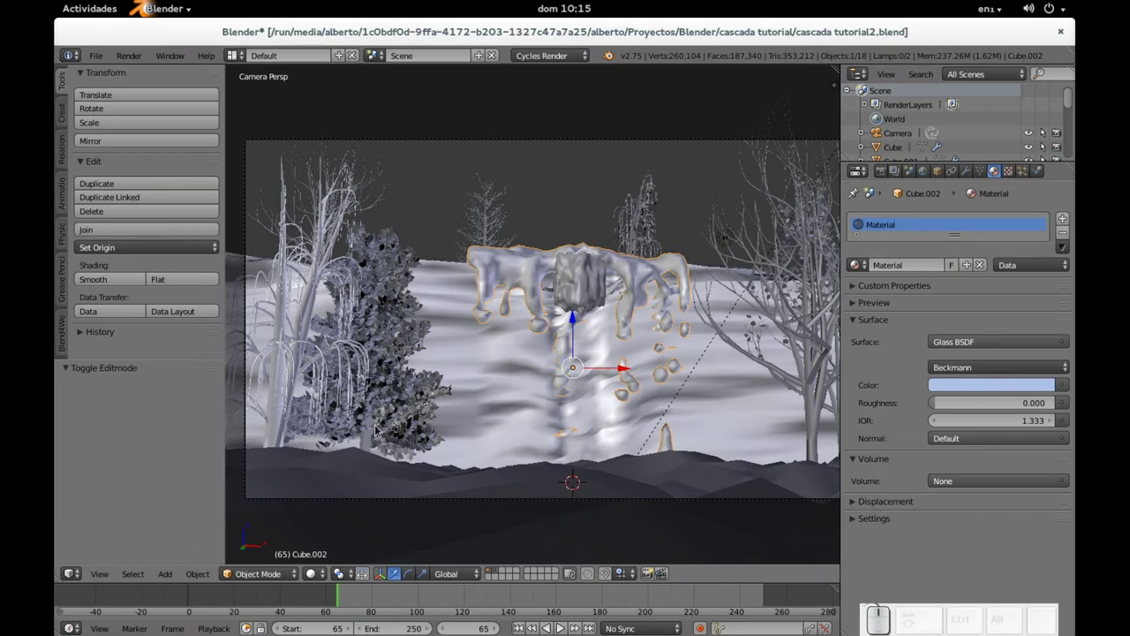
pyautogui.rightClick(376, 446)
pyautogui.rightClick(371, 446)
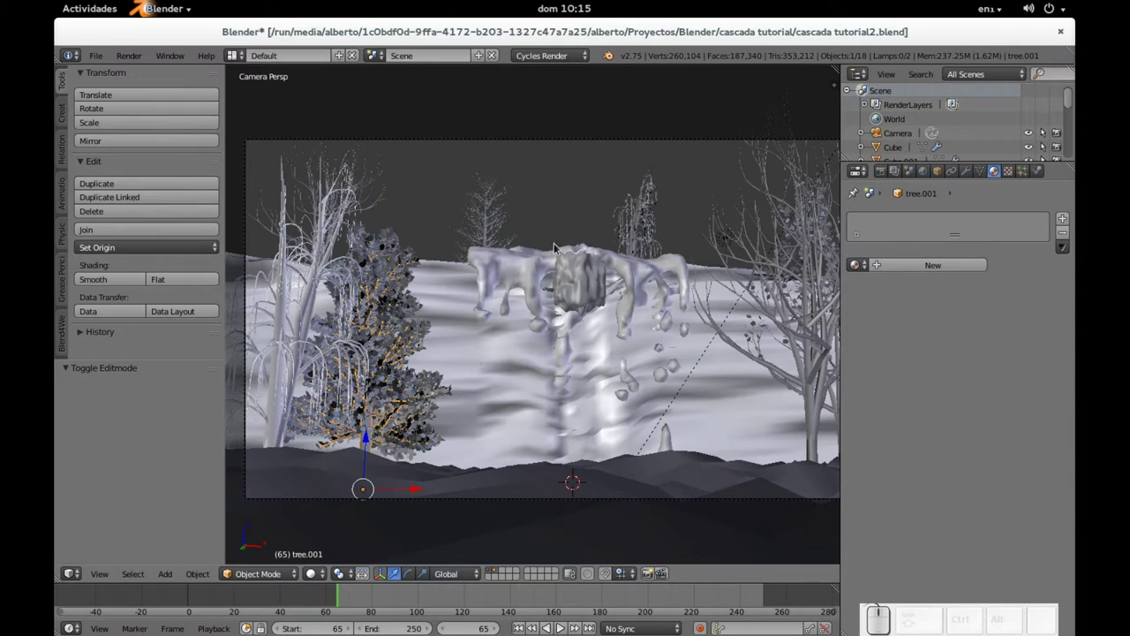
pyautogui.rightClick(641, 231)
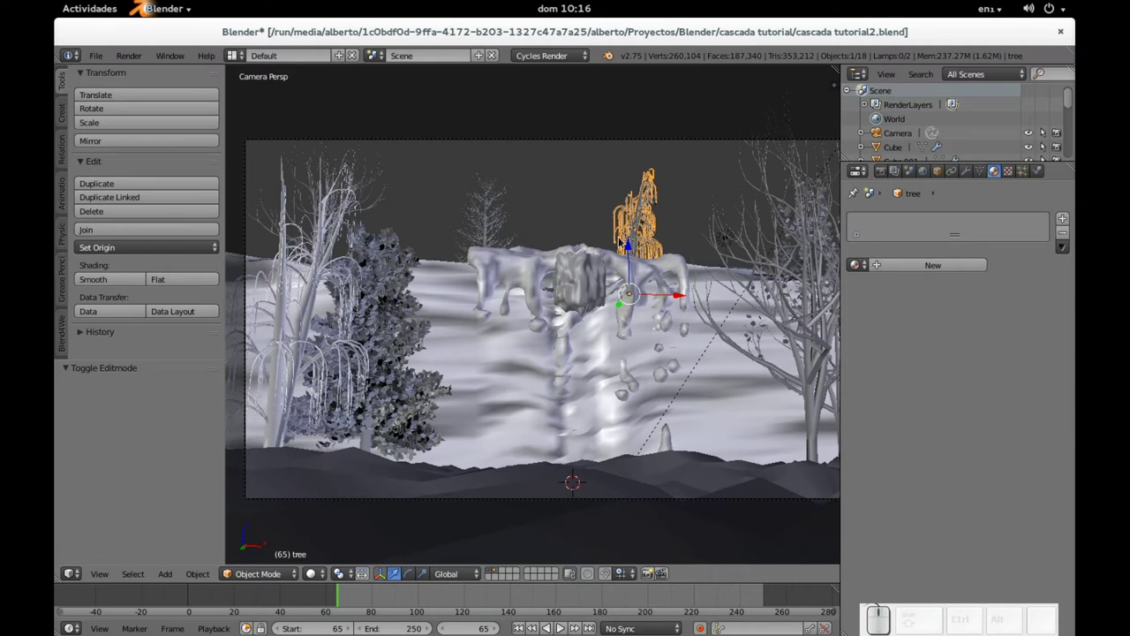
# Smart UV unwrap the whole tree mesh and show its layout in a UV/Image Editor with BarkTropical0003_1_S.jpg
pyautogui.press('Tab')
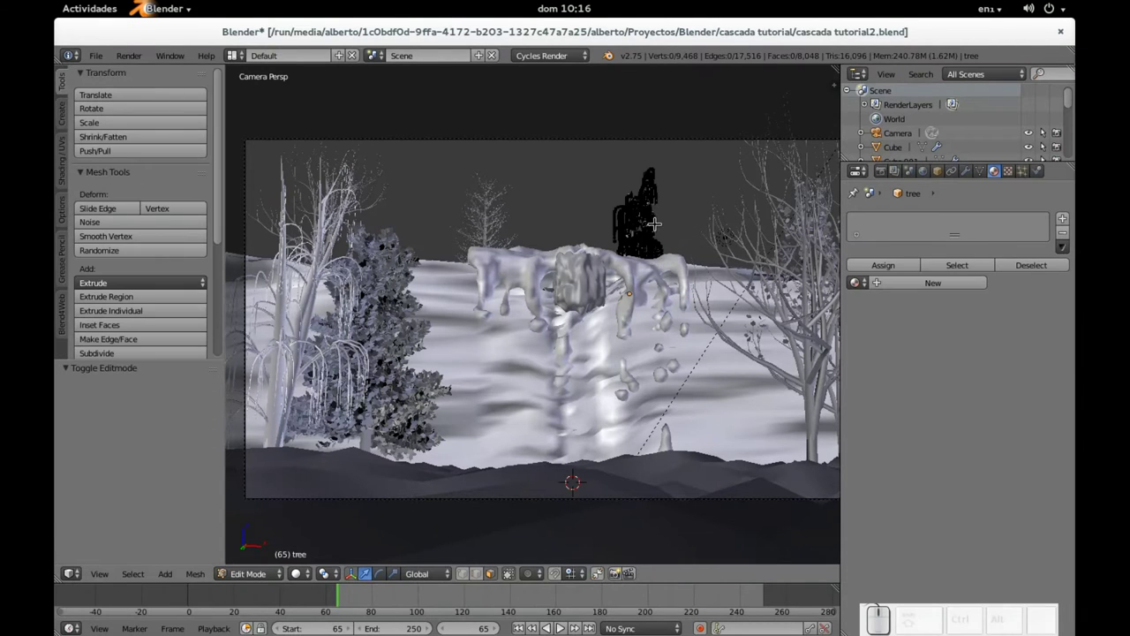
pyautogui.press('a')
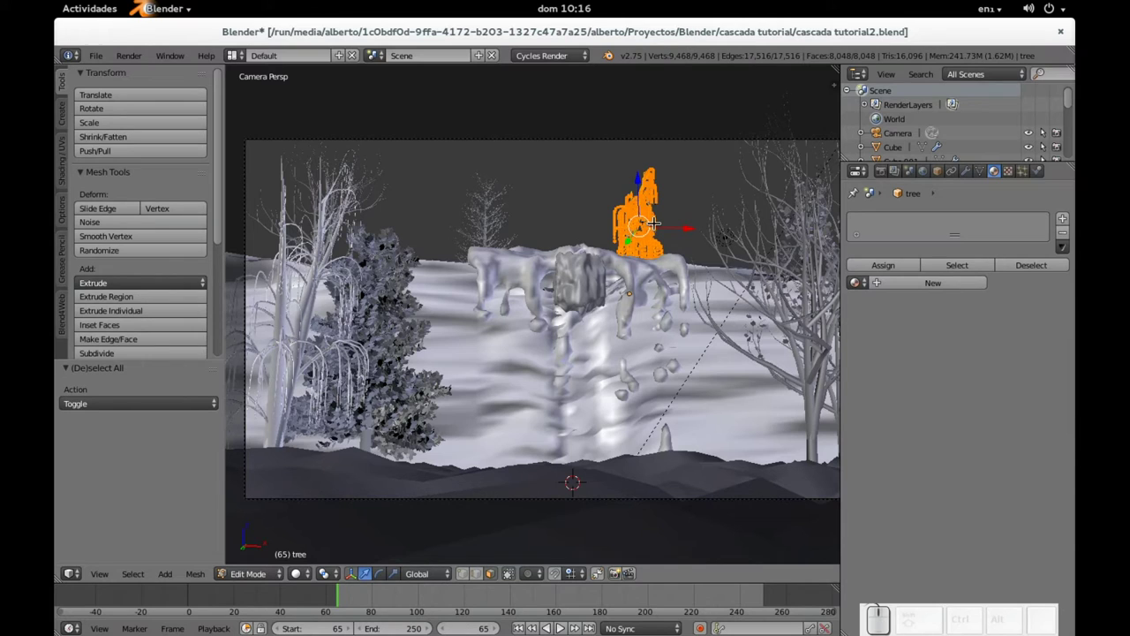
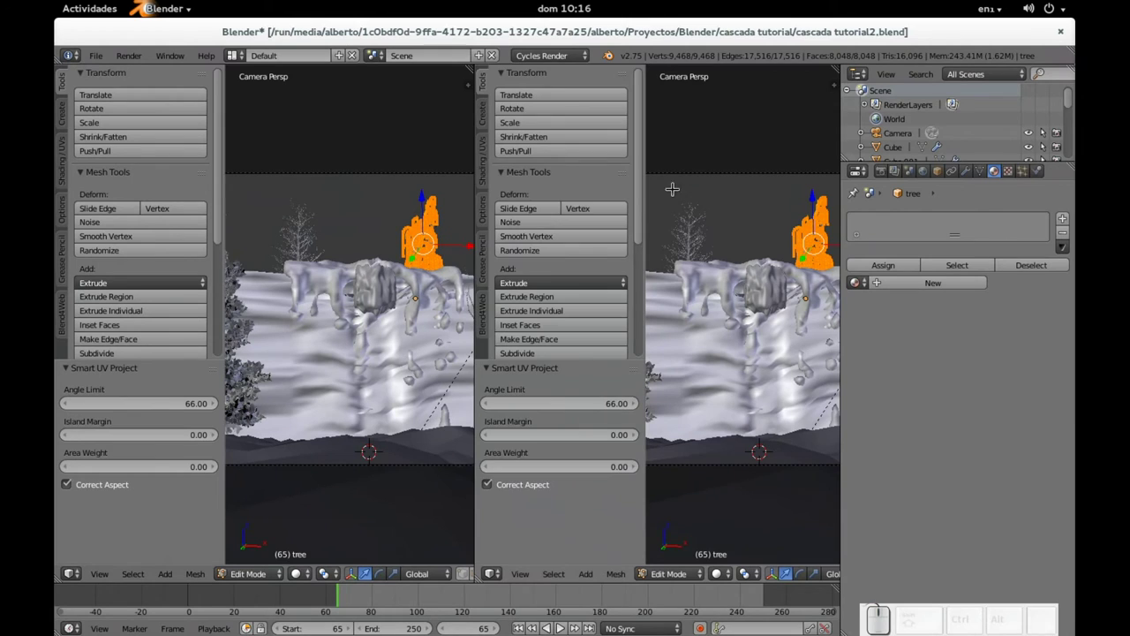
pyautogui.press('t')
pyautogui.click(497, 574)
pyautogui.click(533, 466)
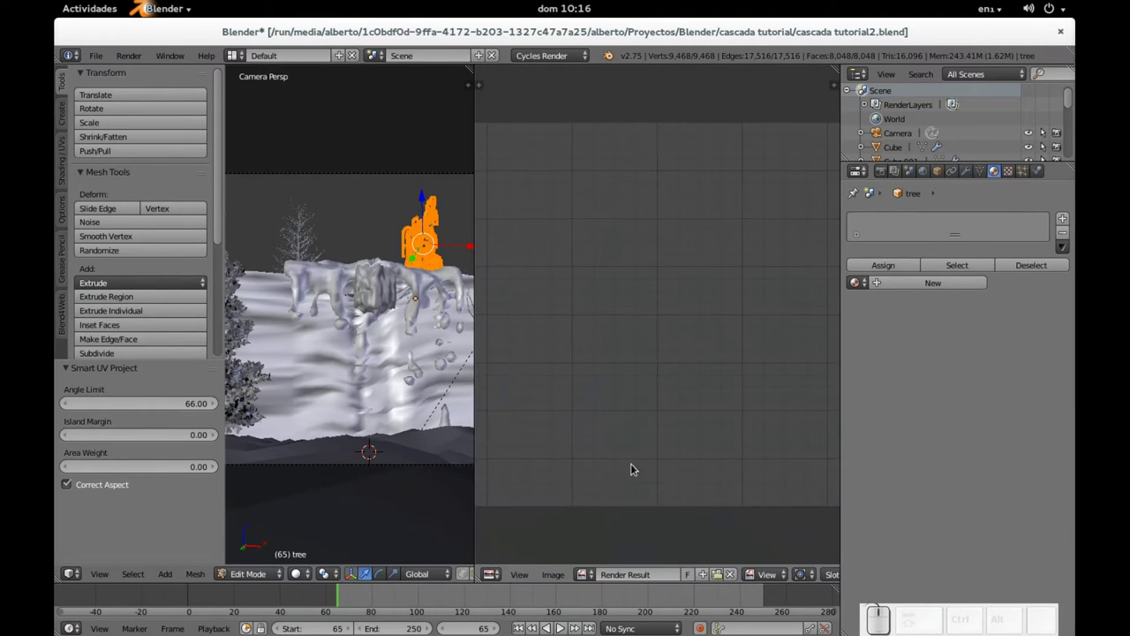
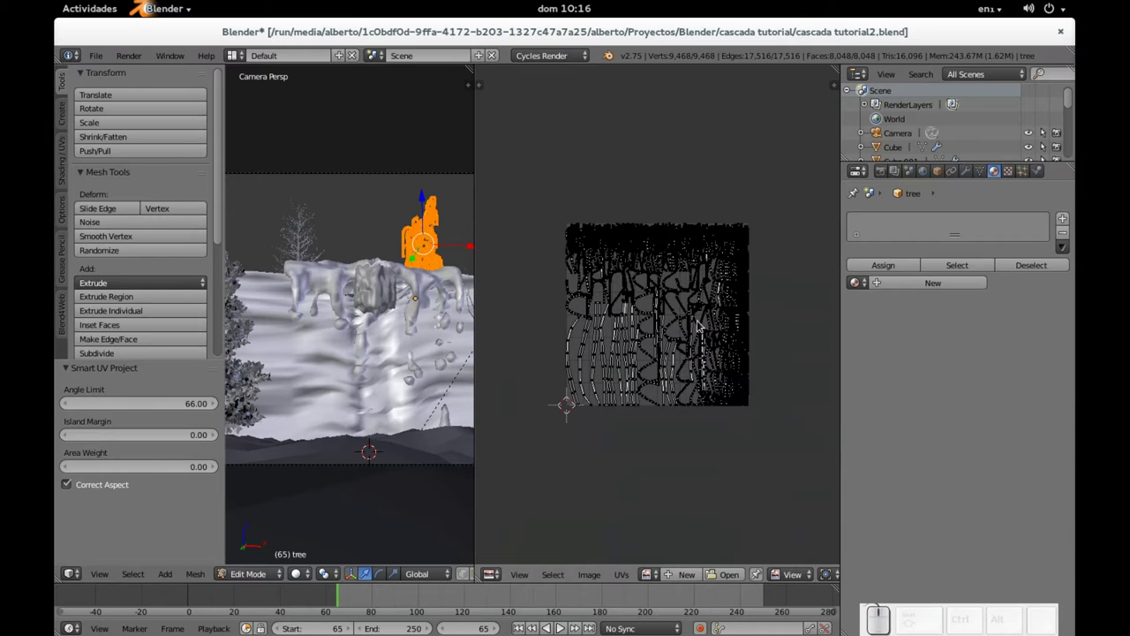
pyautogui.click(652, 579)
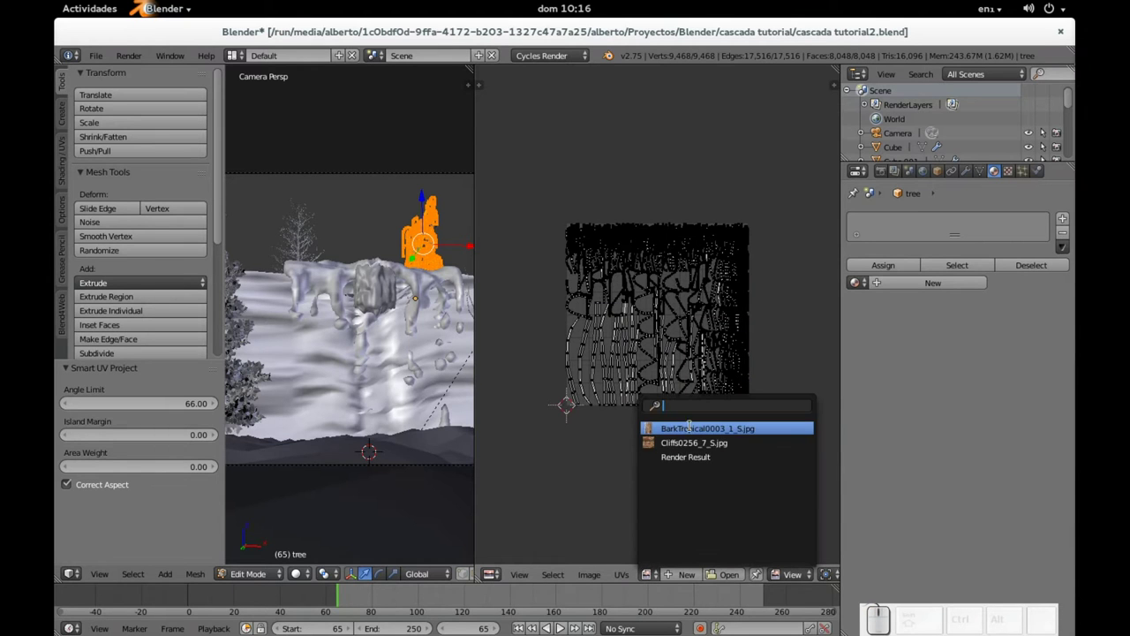
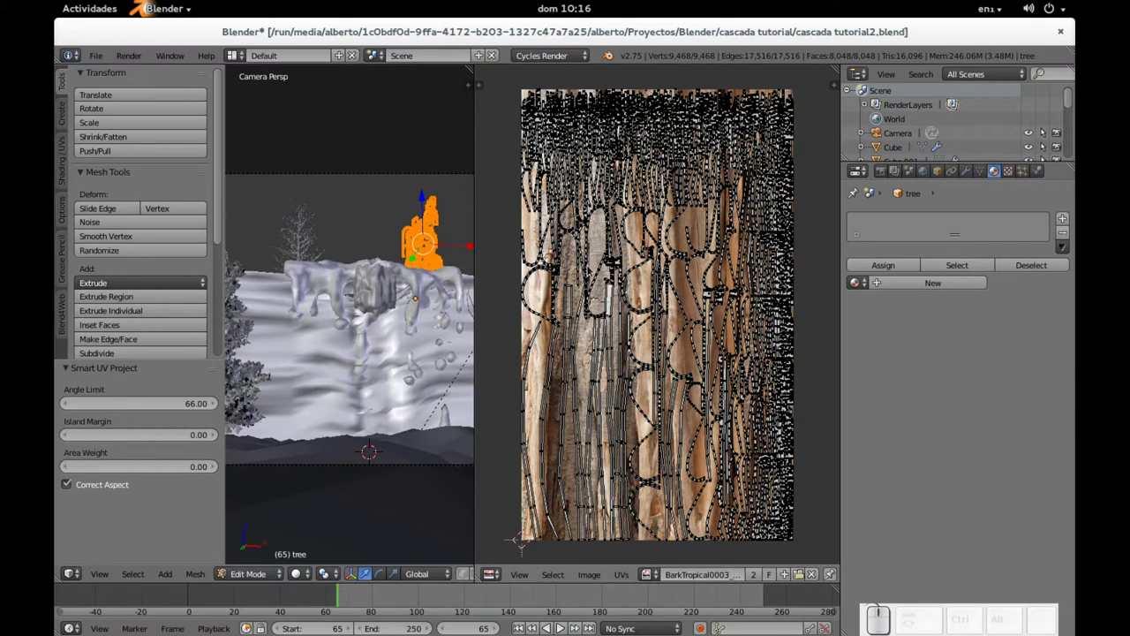
# Create Material.003 for the small tree with Color from the BarkTropical0003 image texture
pyautogui.click(406, 259)
pyautogui.click(407, 259)
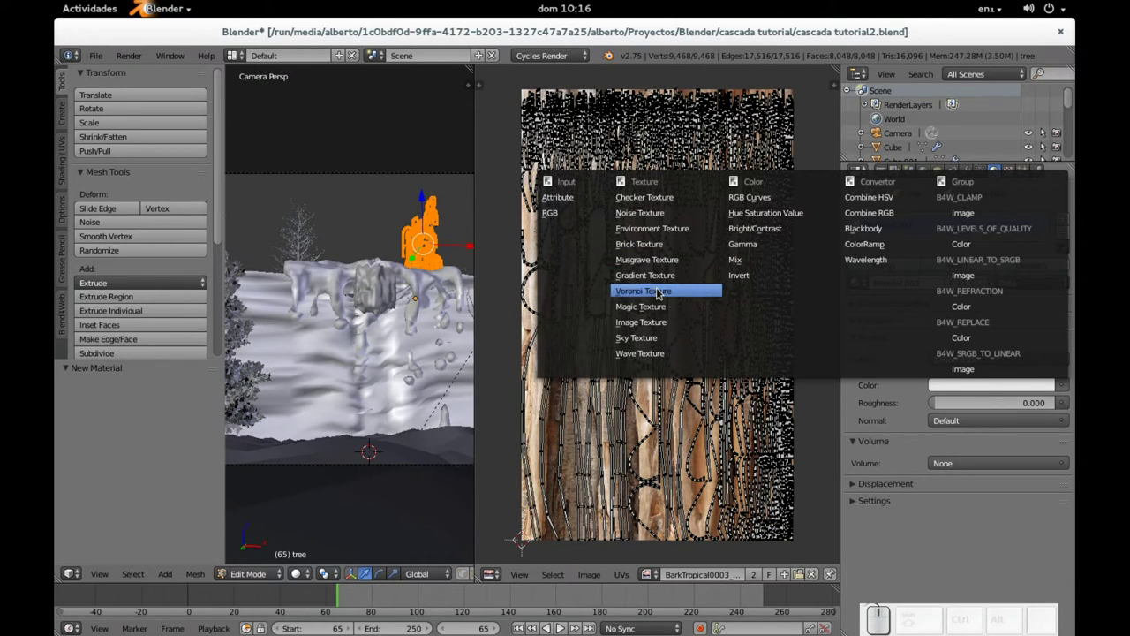
pyautogui.click(658, 324)
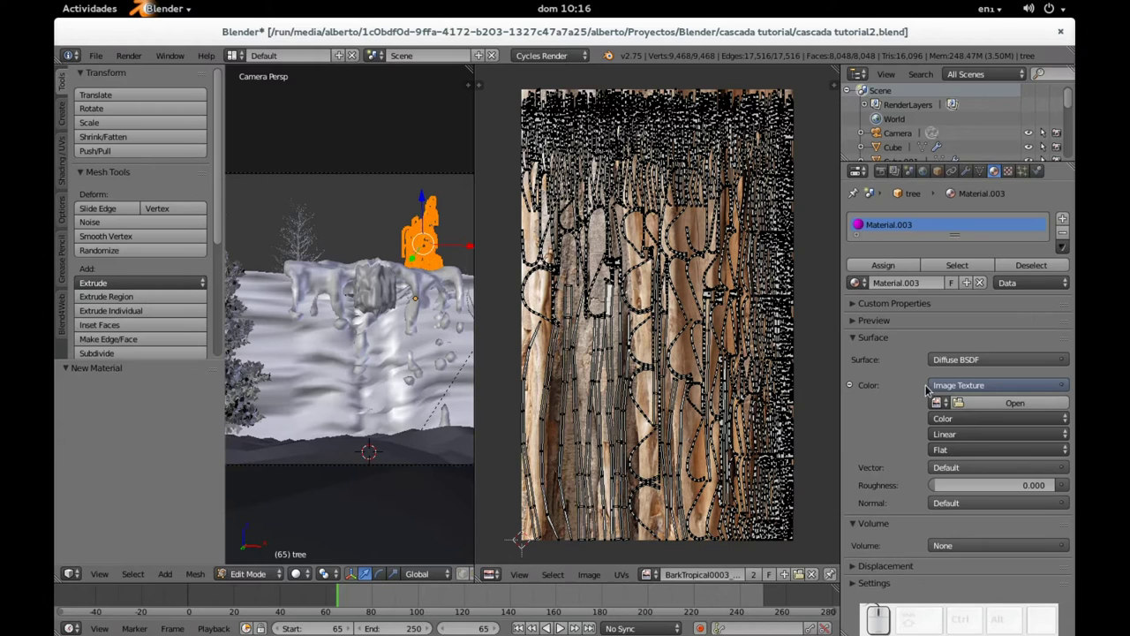
pyautogui.click(711, 154)
pyautogui.click(711, 153)
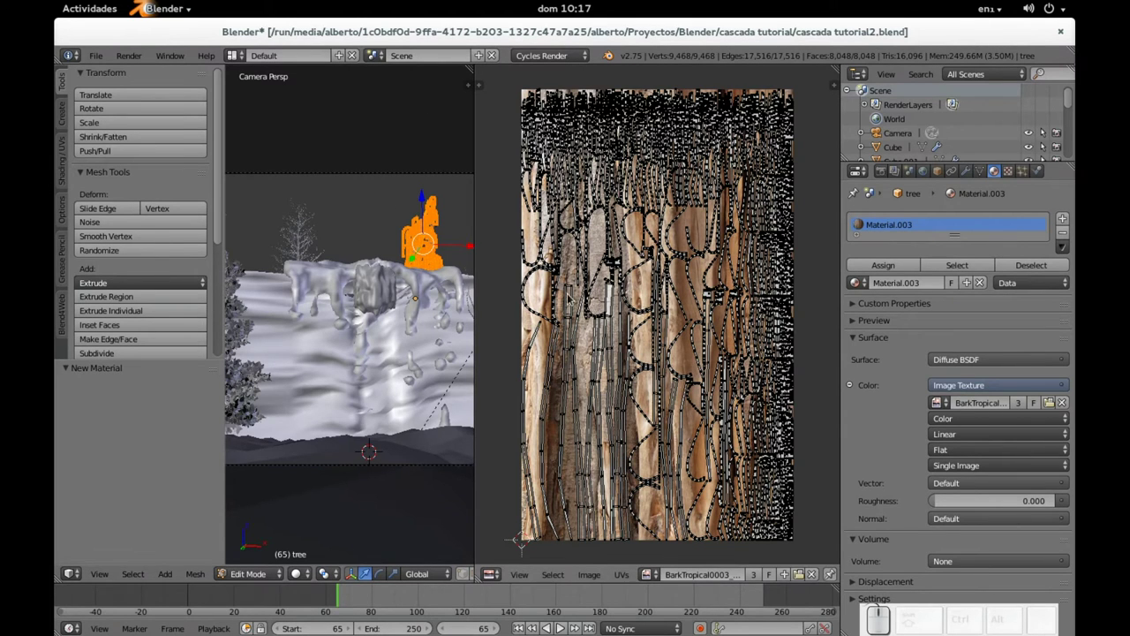
# Return to Object Mode and select the second tree on the left, tree.005
pyautogui.press('Tab')
pyautogui.rightClick(310, 242)
pyautogui.rightClick(304, 245)
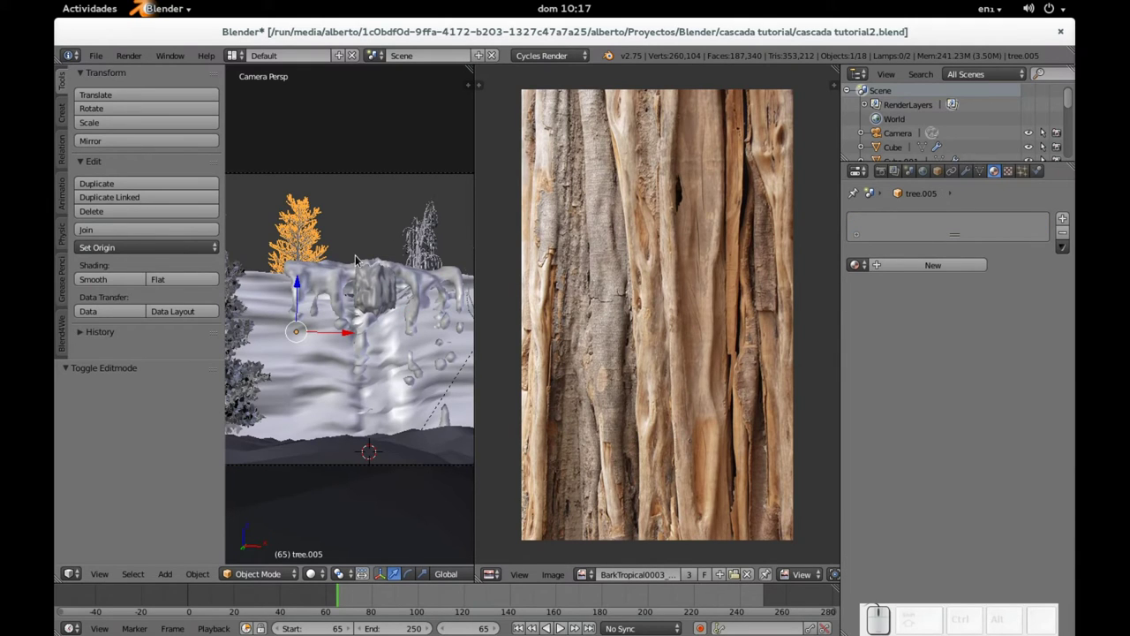
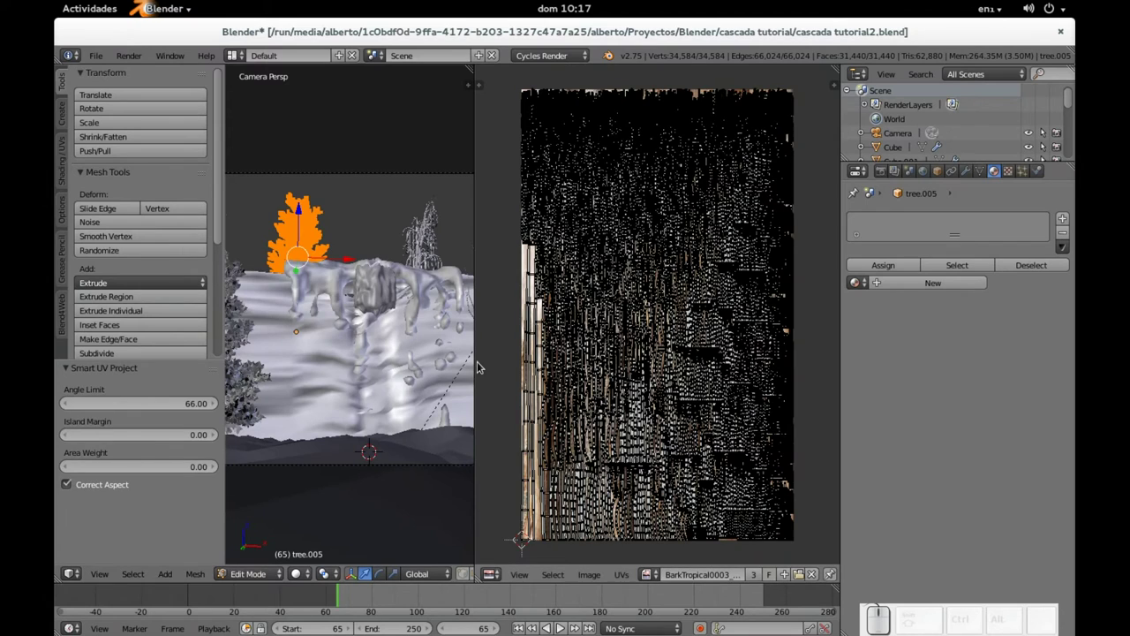
# Unwrap tree.005 and give it Material.004 with Color from the bark image texture
pyautogui.scroll(-3)
pyautogui.scroll(3)
pyautogui.scroll(3)
pyautogui.scroll(-3)
pyautogui.scroll(-3)
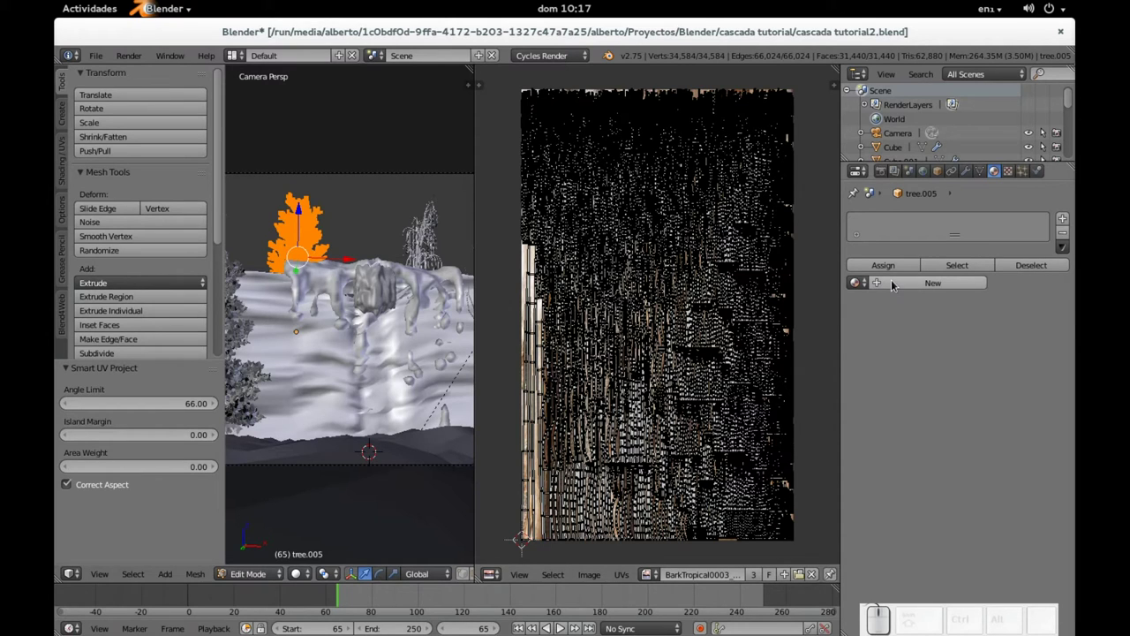
pyautogui.click(897, 283)
pyautogui.click(1073, 387)
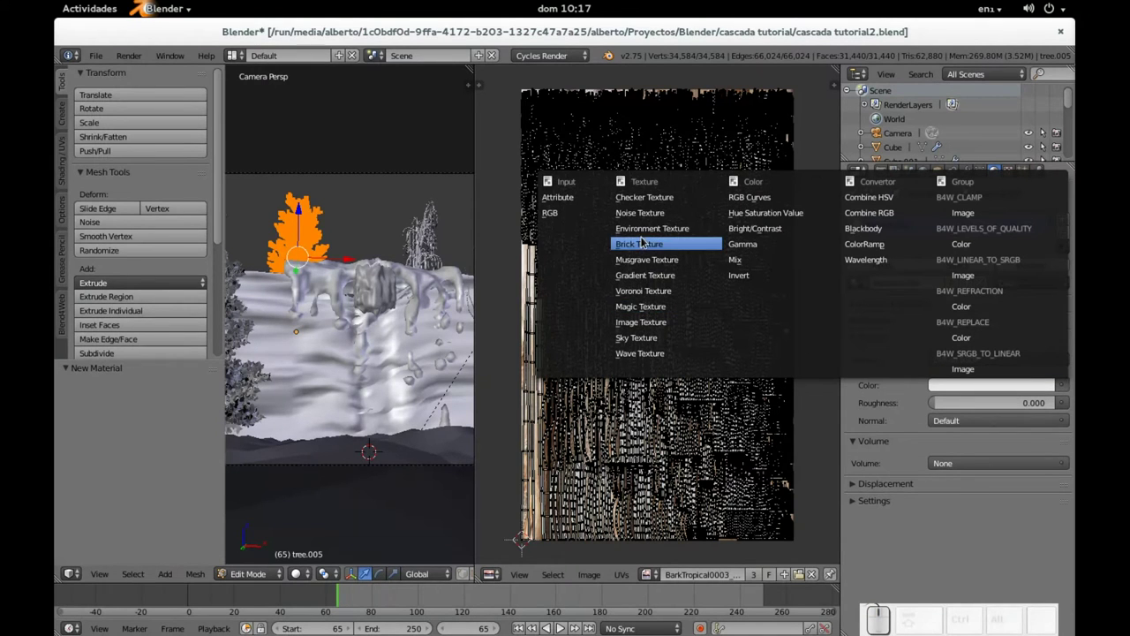
pyautogui.click(646, 326)
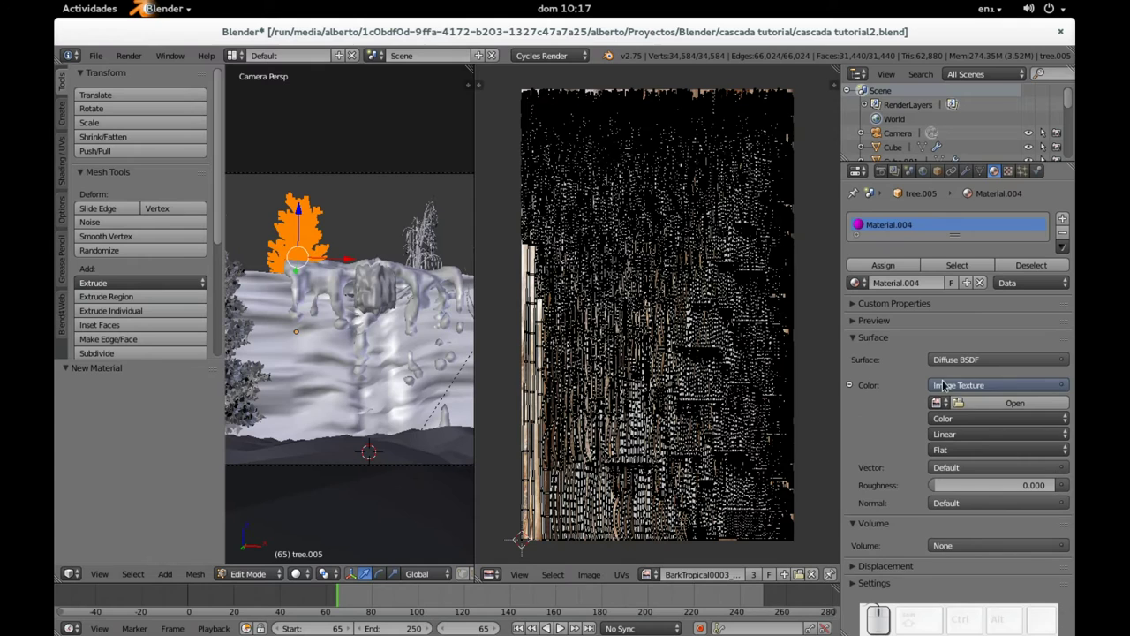
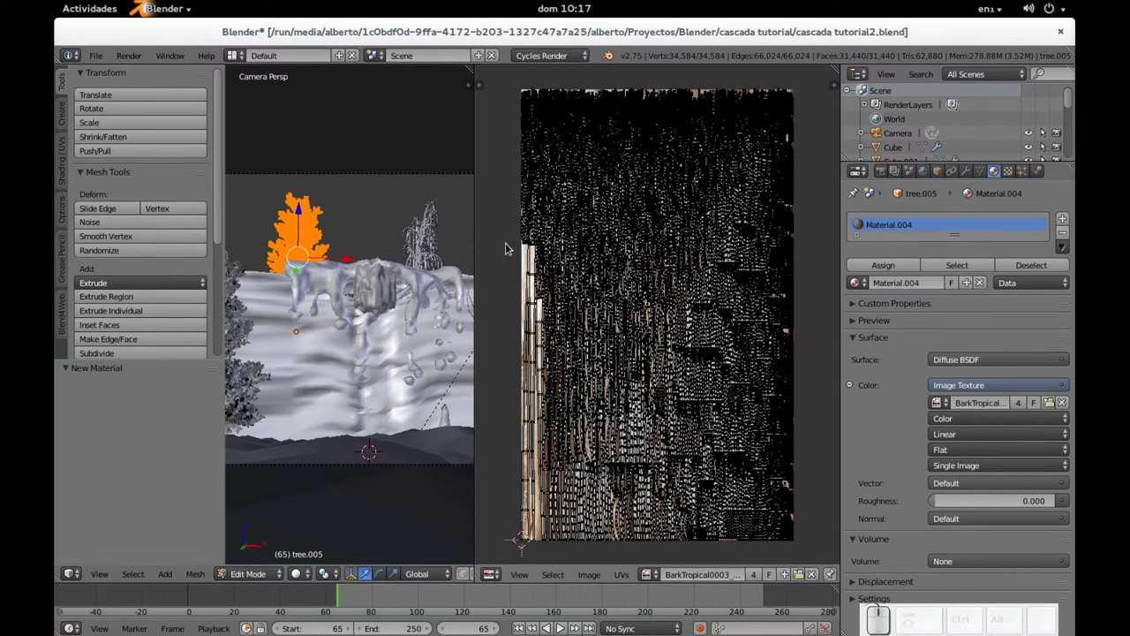
# Leave Edit Mode, reselect the small tree and look it over in the viewport
pyautogui.press('Tab')
pyautogui.rightClick(414, 257)
pyautogui.press('Tab')
pyautogui.moveTo(436, 274); pyautogui.dragTo(367, 254)
pyautogui.scroll(-3)
pyautogui.scroll(-3)
pyautogui.middleClick(306, 297)
pyautogui.scroll(3)
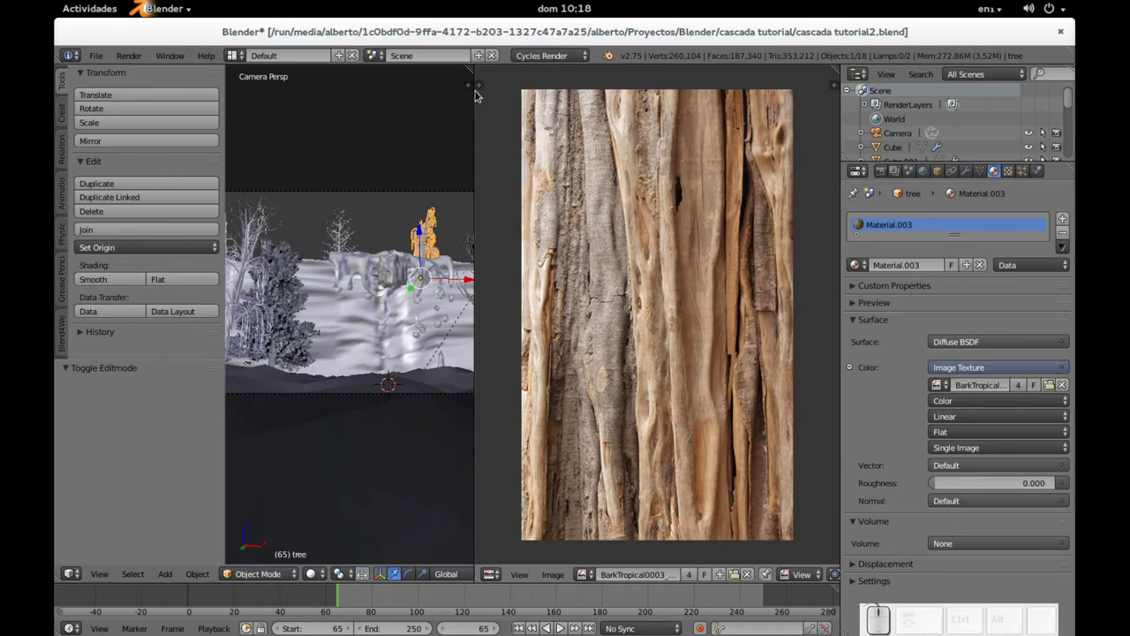
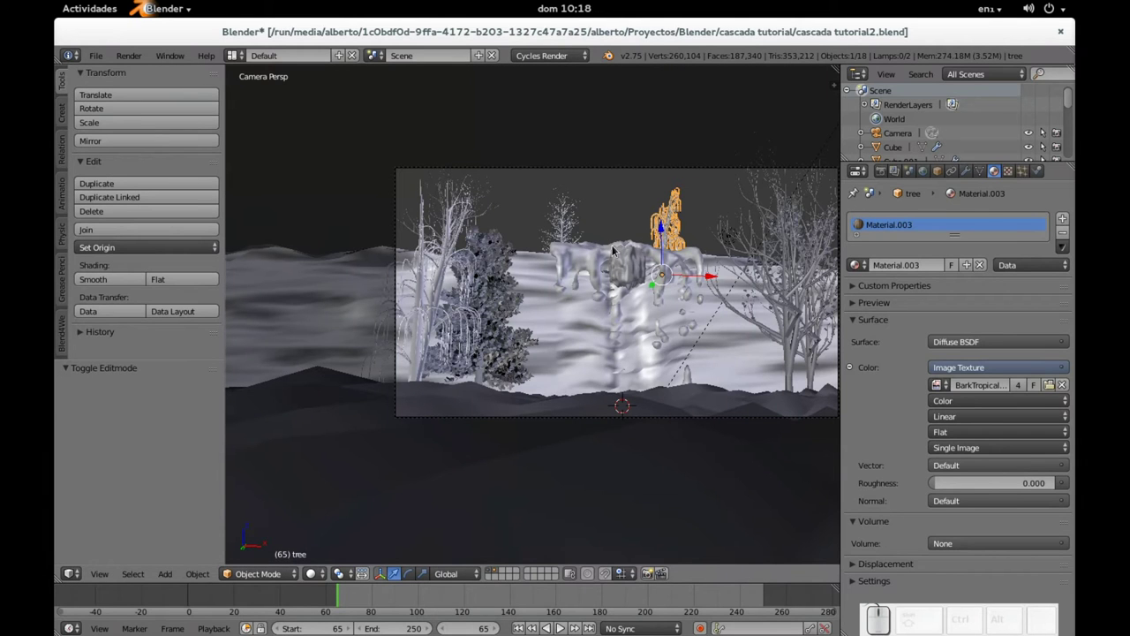
# Select the waterfall domain Cube.002 and show its Fluid Domain physics settings
pyautogui.rightClick(590, 255)
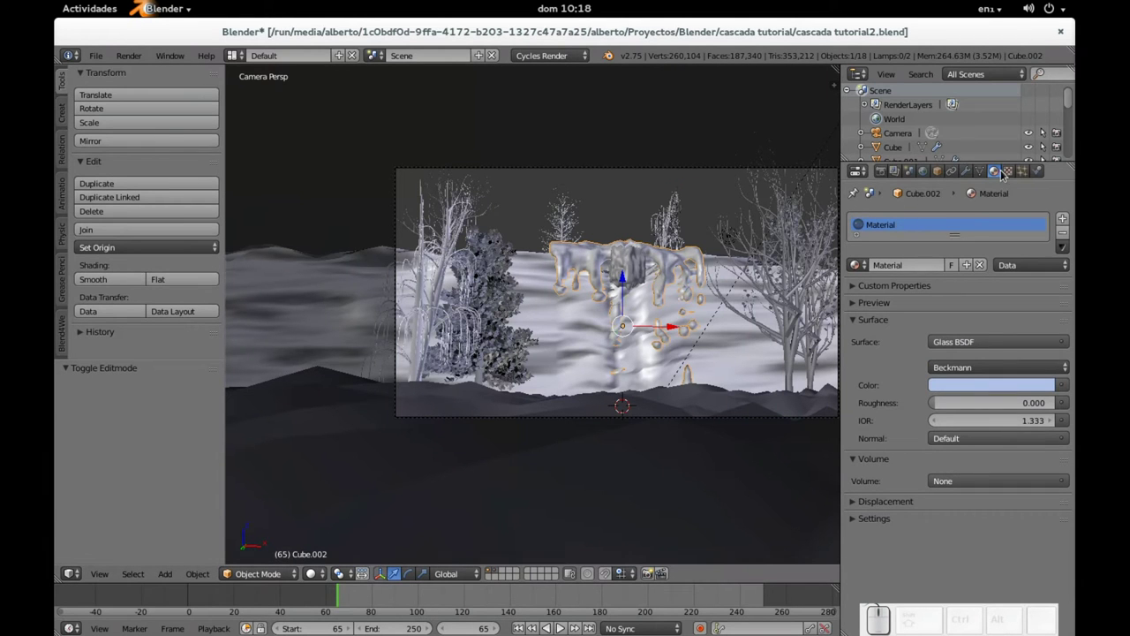
pyautogui.click(1039, 177)
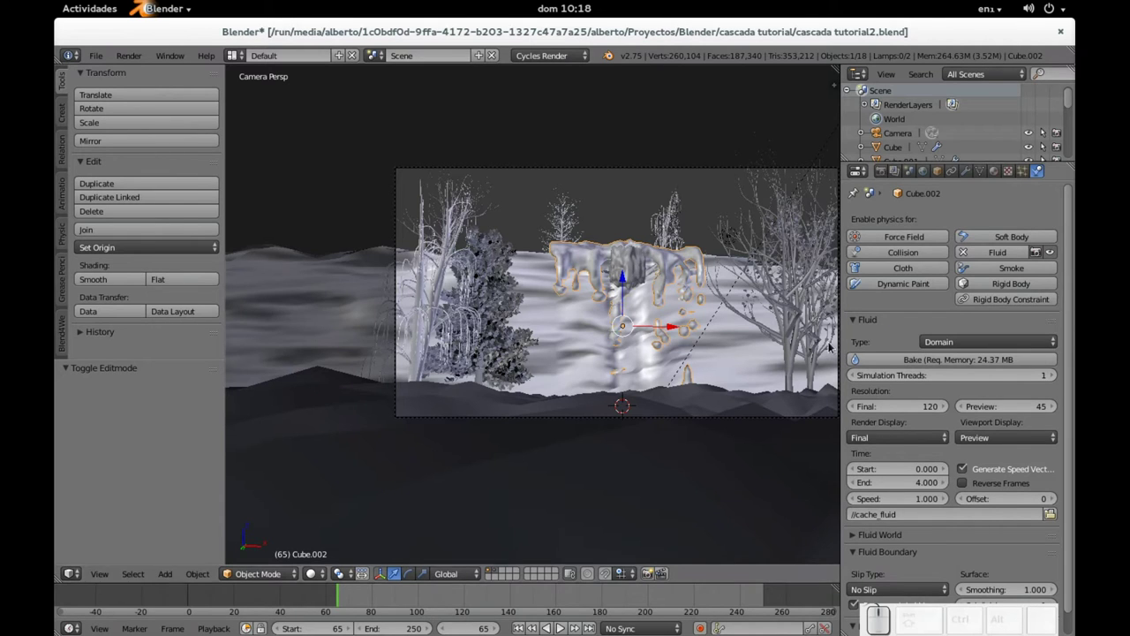
pyautogui.moveTo(748, 273); pyautogui.dragTo(620, 340)
pyautogui.scroll(3)
pyautogui.press('Tab')
pyautogui.press('Tab')
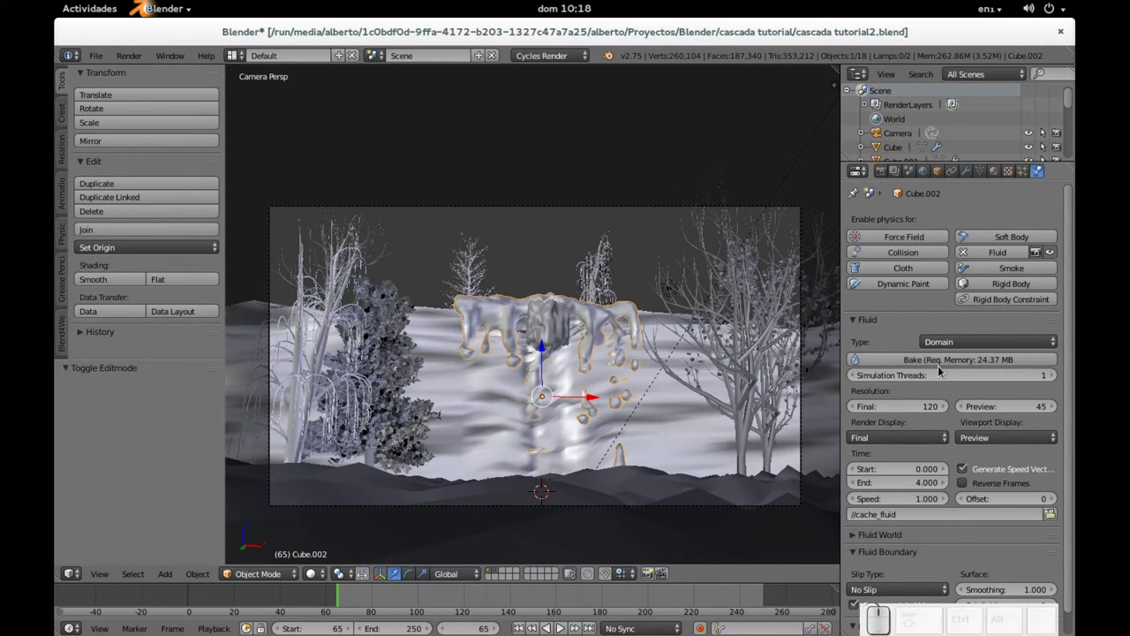
# Bake the waterfall's Fluid Domain simulation (resolution 120, 0–4 s)
pyautogui.click(943, 366)
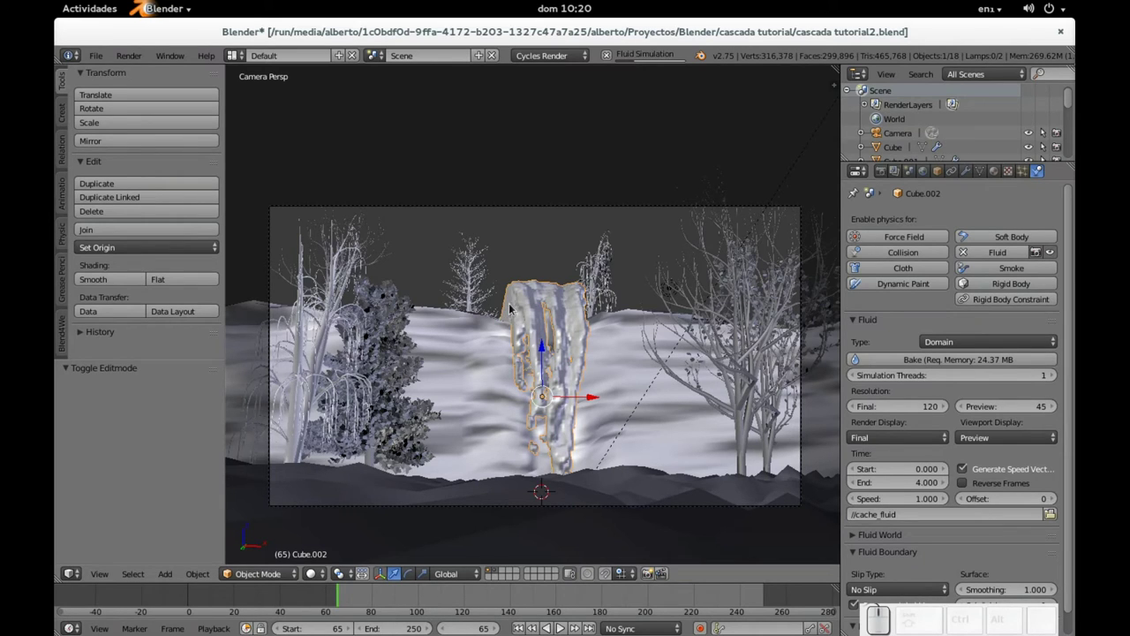
pyautogui.moveTo(639, 244); pyautogui.dragTo(598, 303)
pyautogui.scroll(3)
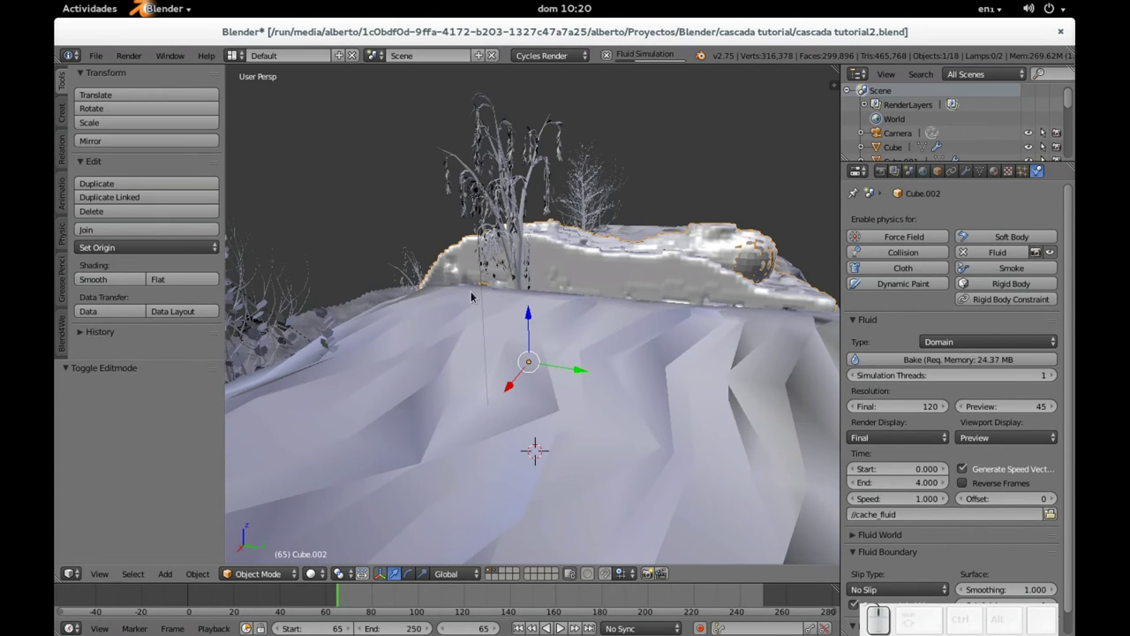
pyautogui.moveTo(367, 328); pyautogui.dragTo(561, 245)
pyautogui.middleClick(706, 314)
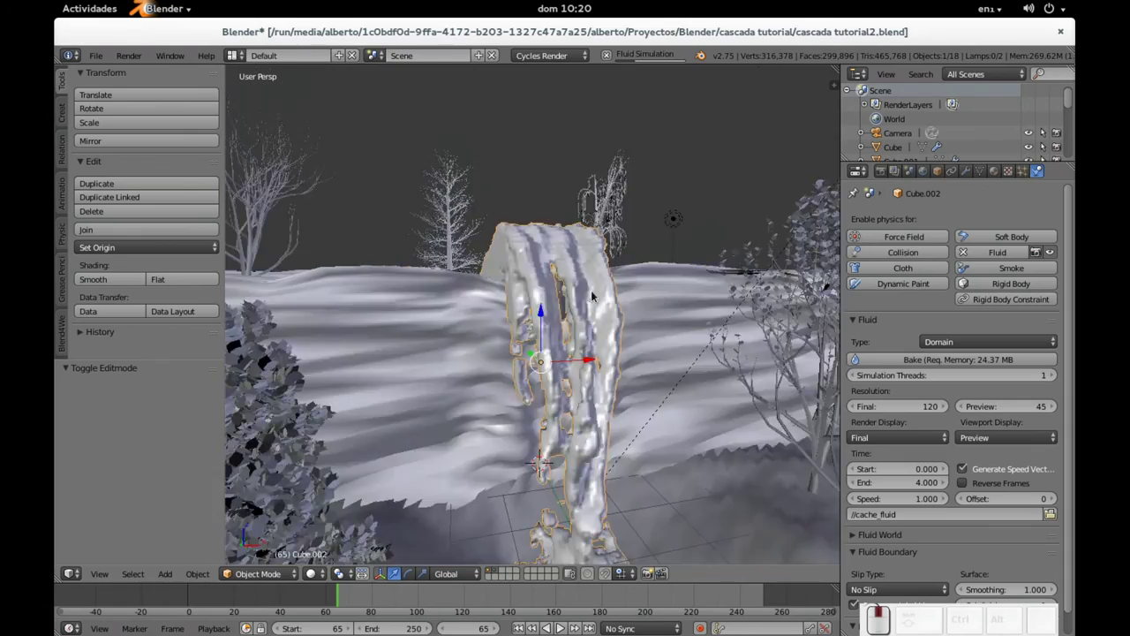
pyautogui.scroll(-3)
pyautogui.moveTo(567, 343); pyautogui.dragTo(577, 340)
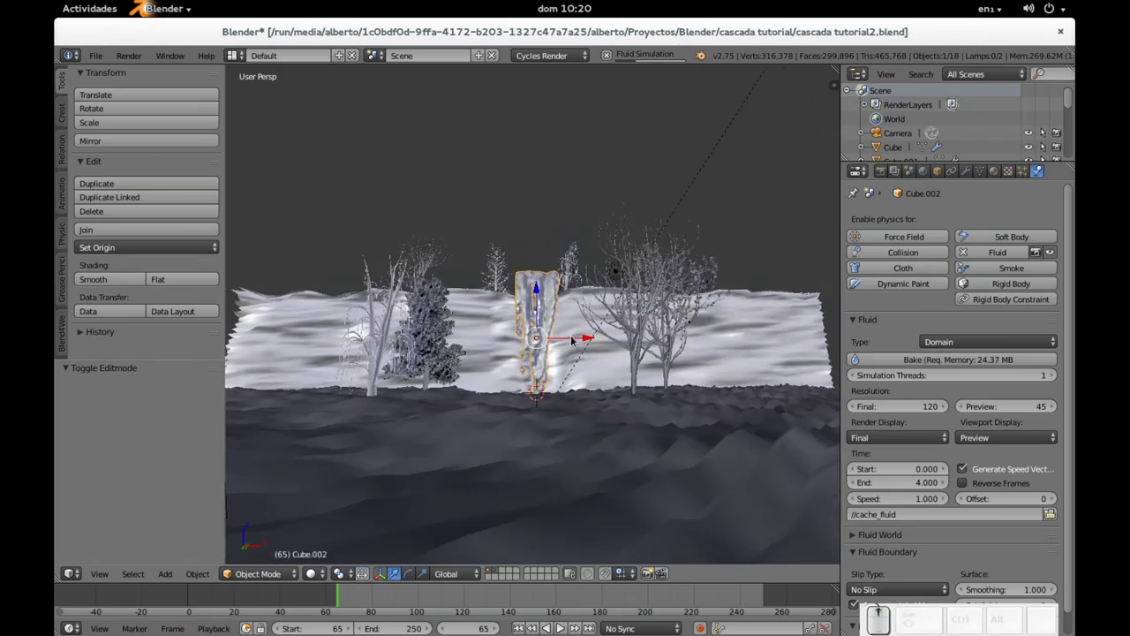
pyautogui.scroll(-3)
pyautogui.moveTo(529, 339); pyautogui.dragTo(526, 328)
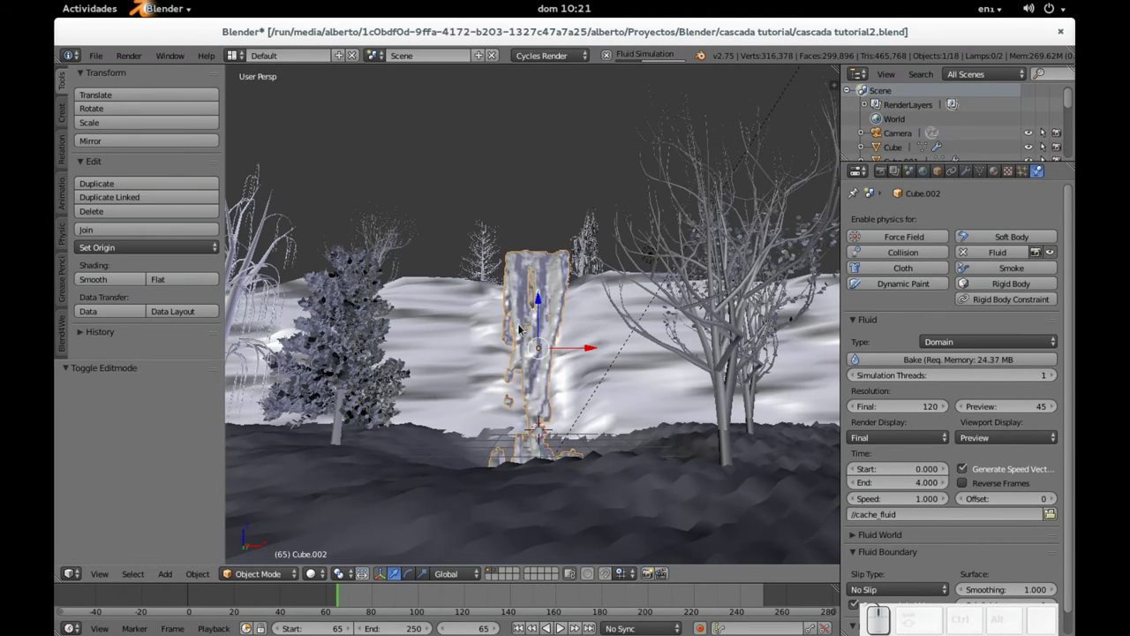
# From the camera view, select the ground plane and give it a new material
pyautogui.press('KP_0')
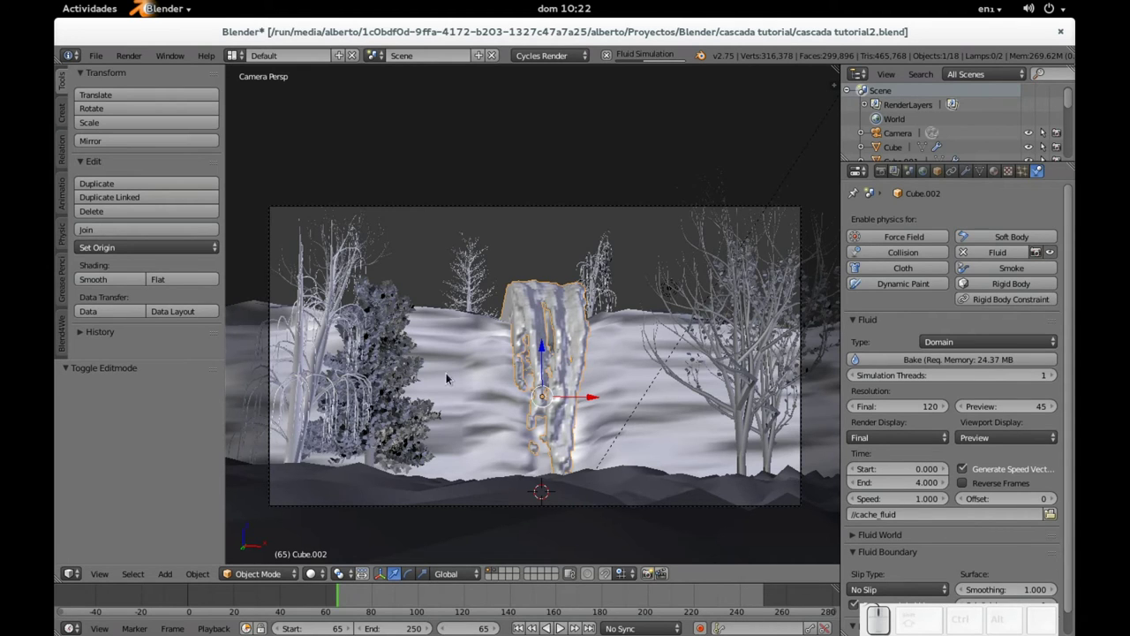
pyautogui.rightClick(474, 494)
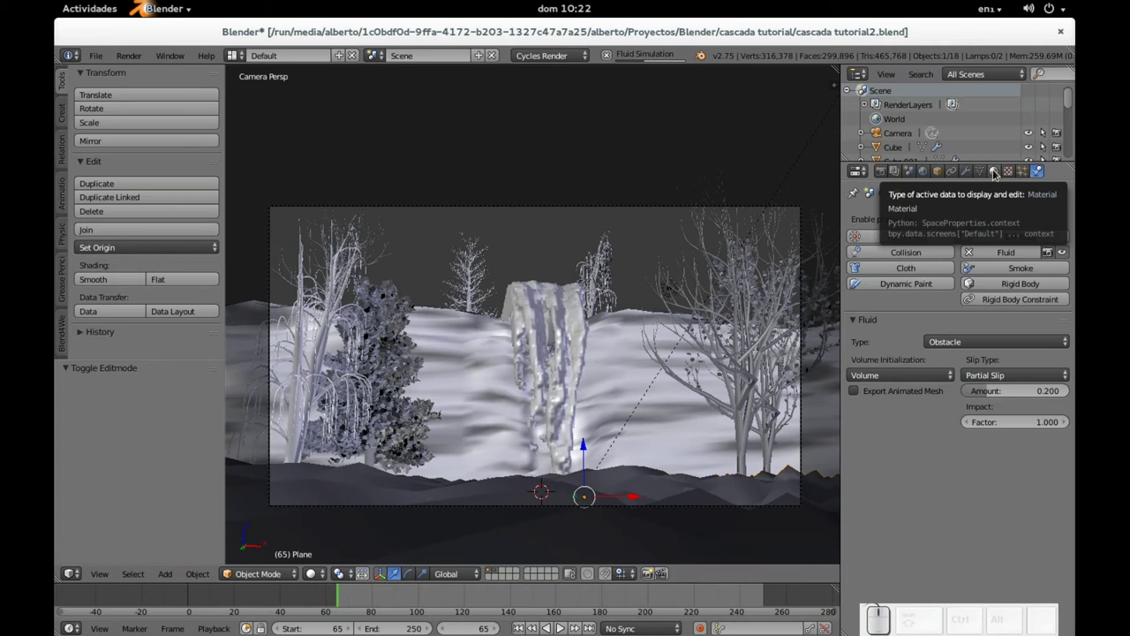
pyautogui.click(995, 171)
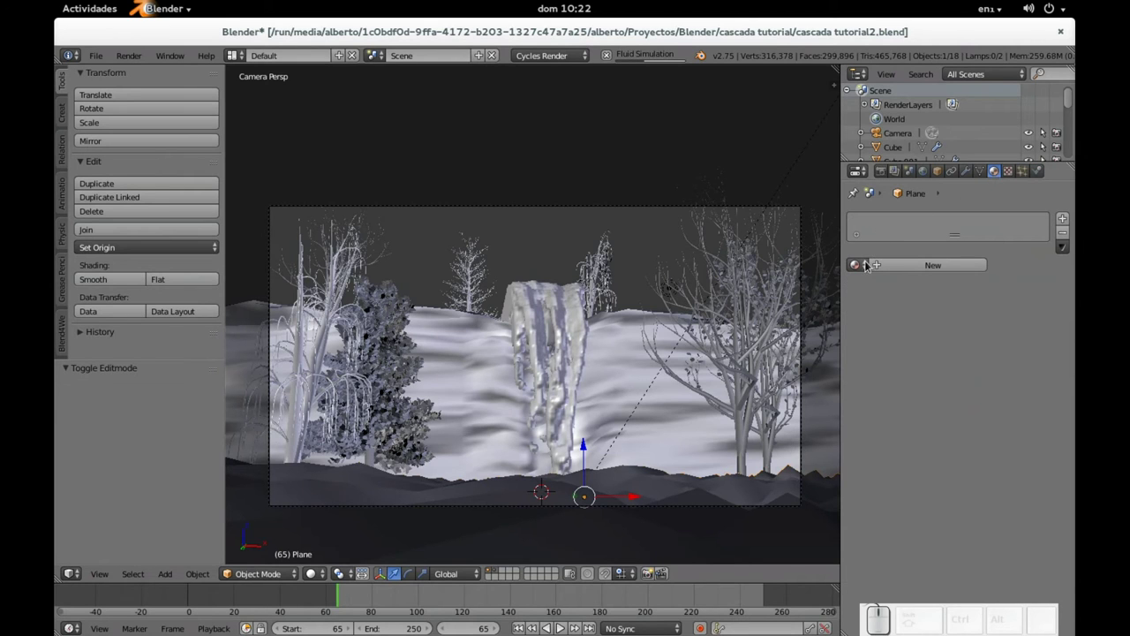
pyautogui.click(898, 267)
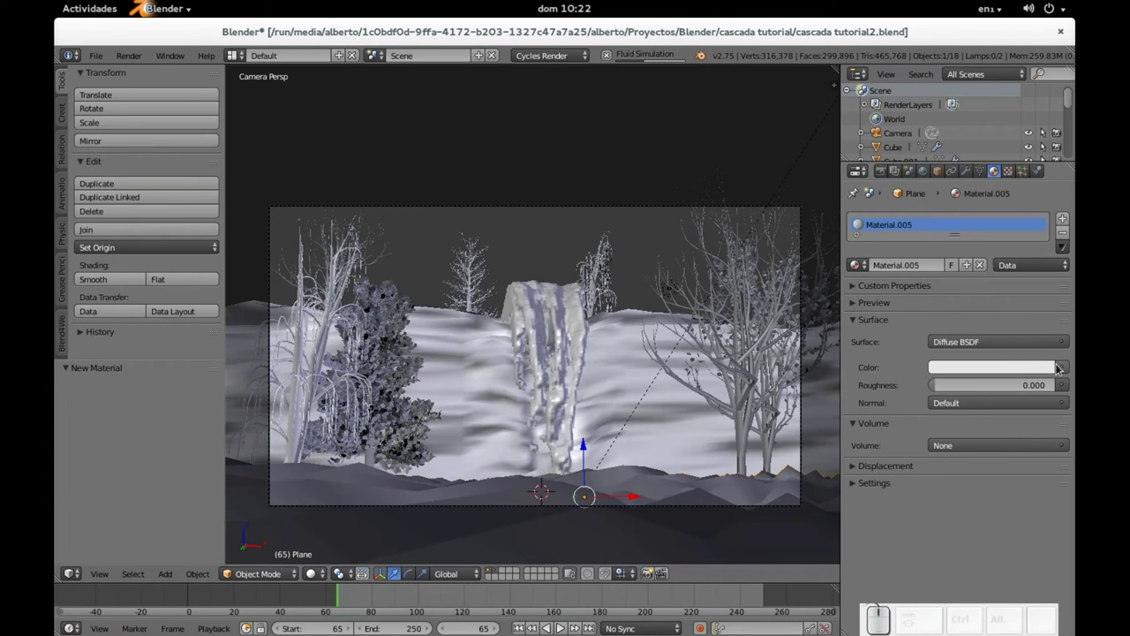
# Make the material's colour an Image Texture and start browsing for the image file
pyautogui.click(1065, 370)
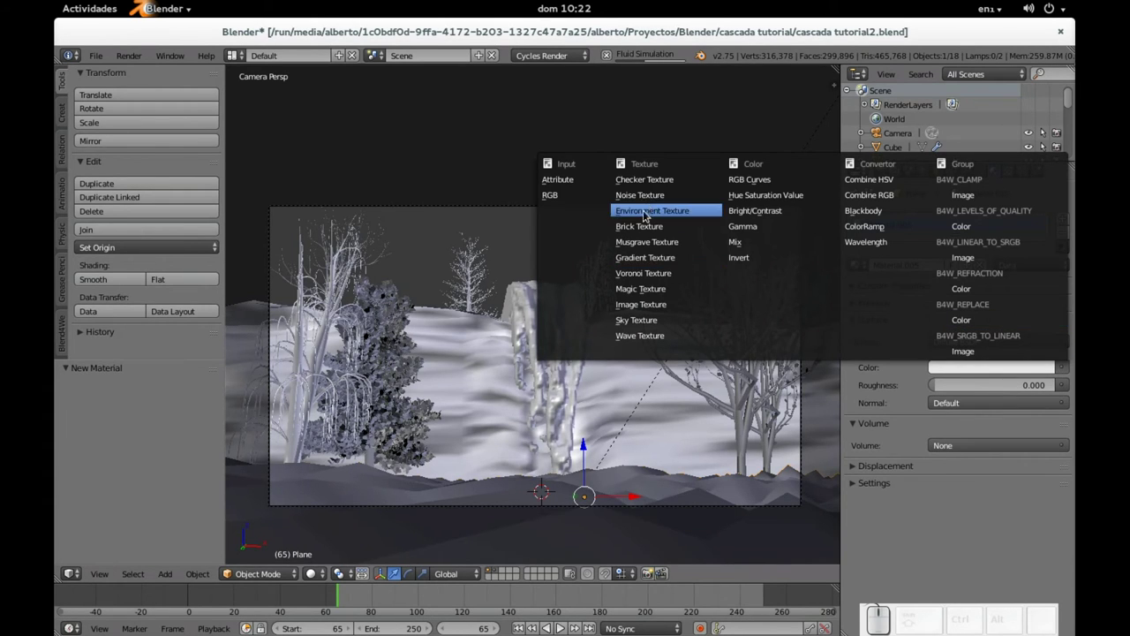
pyautogui.click(647, 306)
pyautogui.click(983, 391)
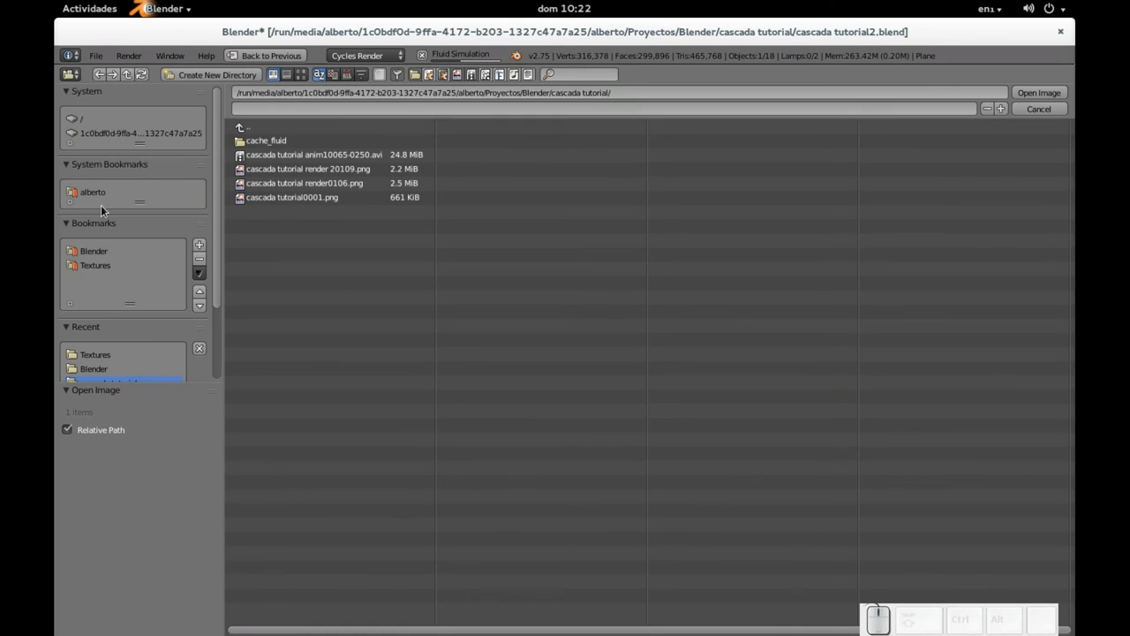
# Browse the Textures folder as thumbnails and pick Groundplants0183_13_S.jpg
pyautogui.click(96, 271)
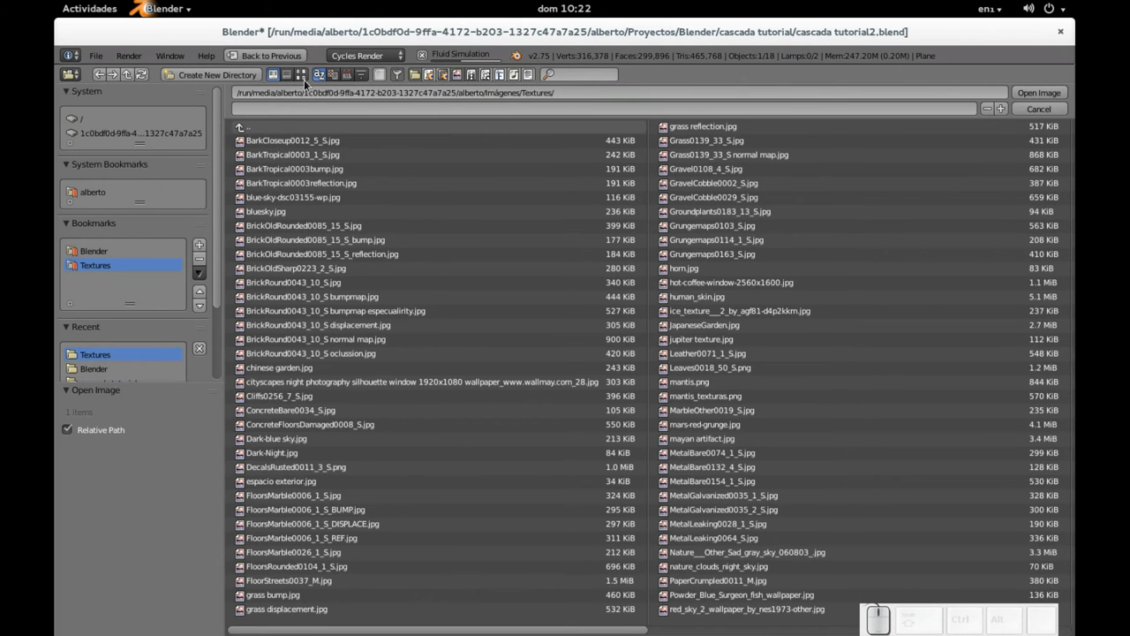
pyautogui.click(310, 85)
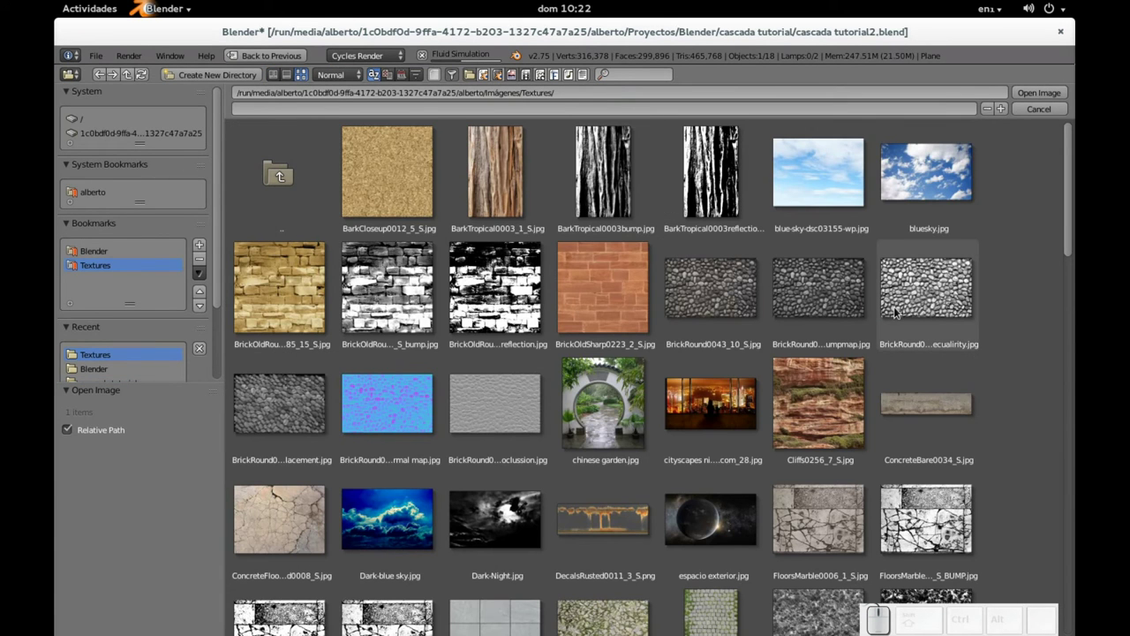
pyautogui.scroll(-3)
pyautogui.scroll(-3)
pyautogui.scroll(-3)
pyautogui.scroll(3)
pyautogui.scroll(3)
pyautogui.scroll(3)
pyautogui.scroll(3)
pyautogui.click(910, 528)
# Load the chosen grass image into the plane's material
pyautogui.scroll(3)
pyautogui.scroll(3)
pyautogui.scroll(3)
pyautogui.scroll(-3)
pyautogui.scroll(-3)
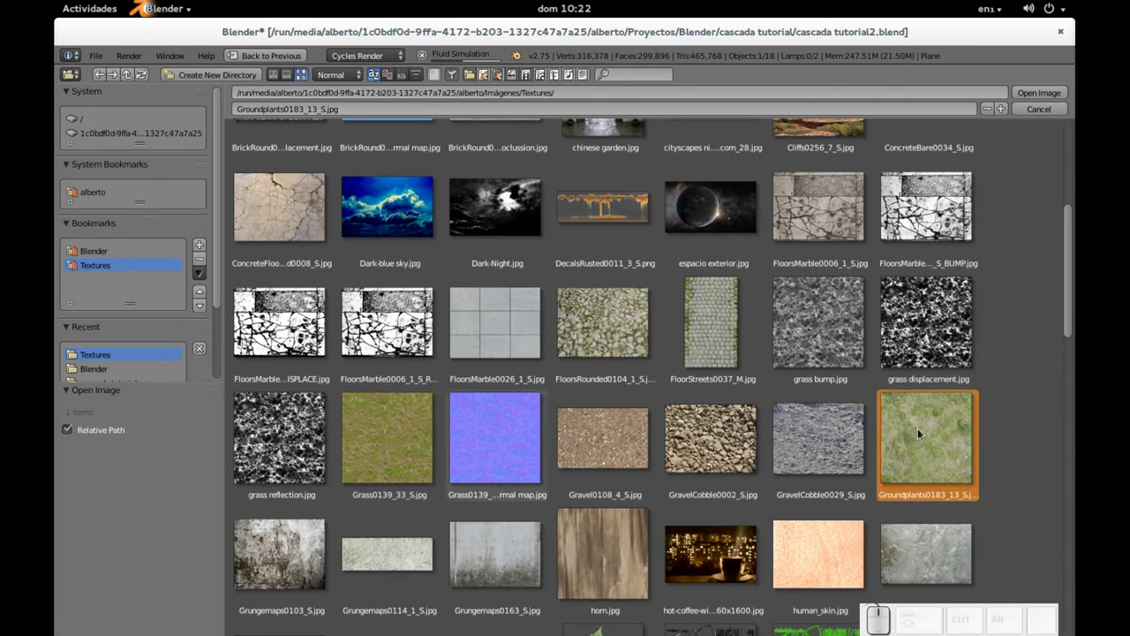
pyautogui.click(1051, 96)
# Select all of the plane's mesh and unwrap it with Smart UV Project
pyautogui.press('Tab')
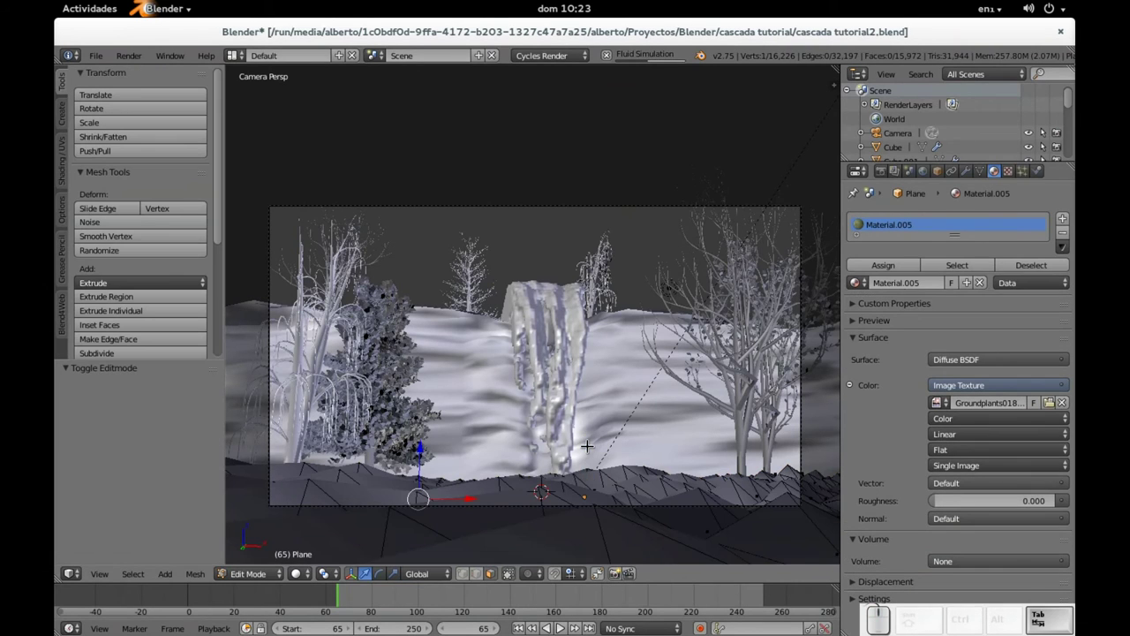
pyautogui.press('a')
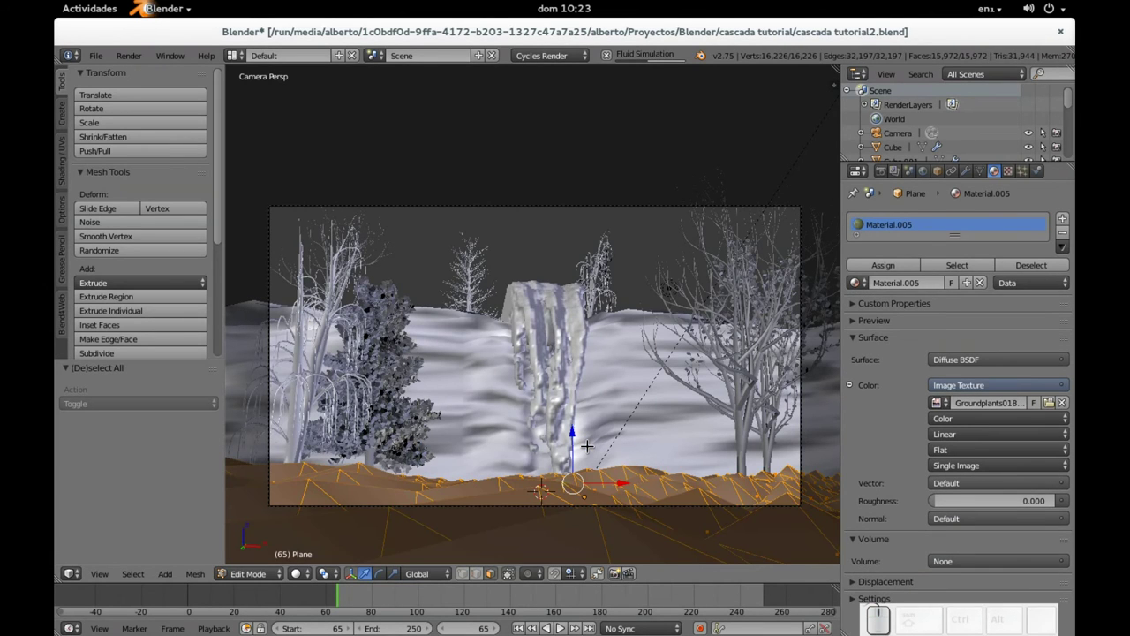
pyautogui.press('u')
pyautogui.click(587, 441)
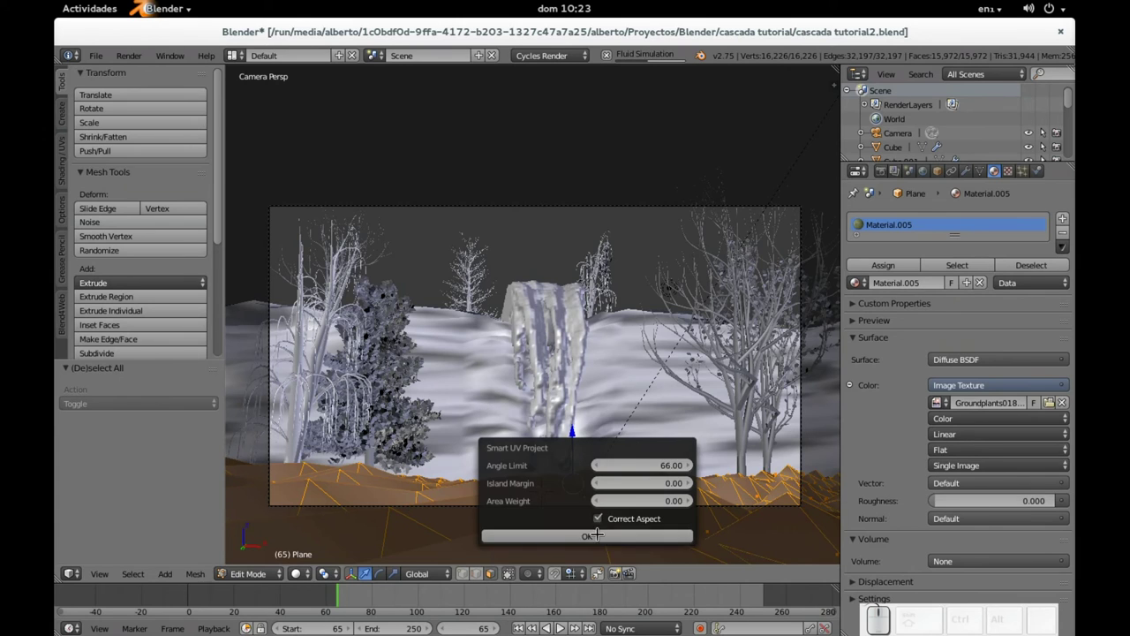
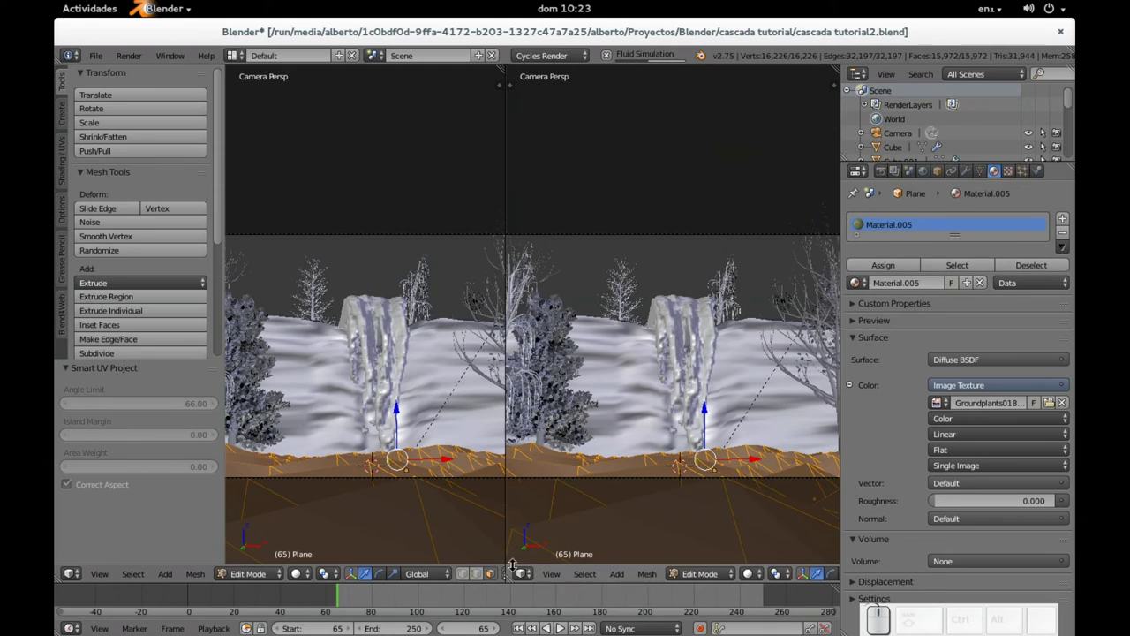
# Turn the second viewport area into a UV/Image editor
pyautogui.click(531, 575)
pyautogui.click(562, 462)
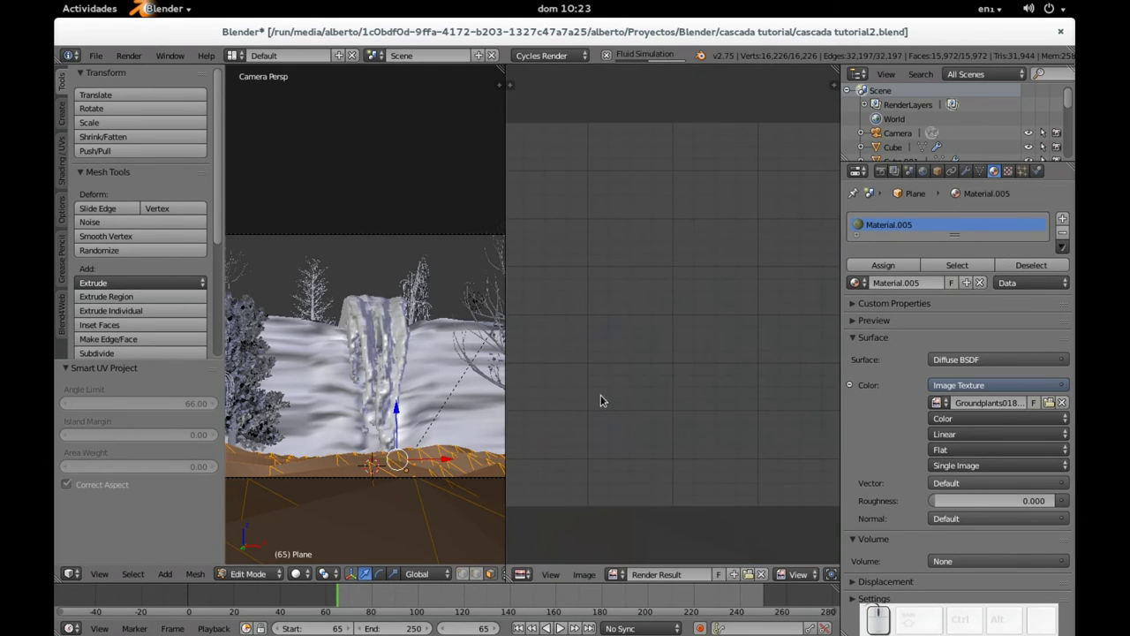
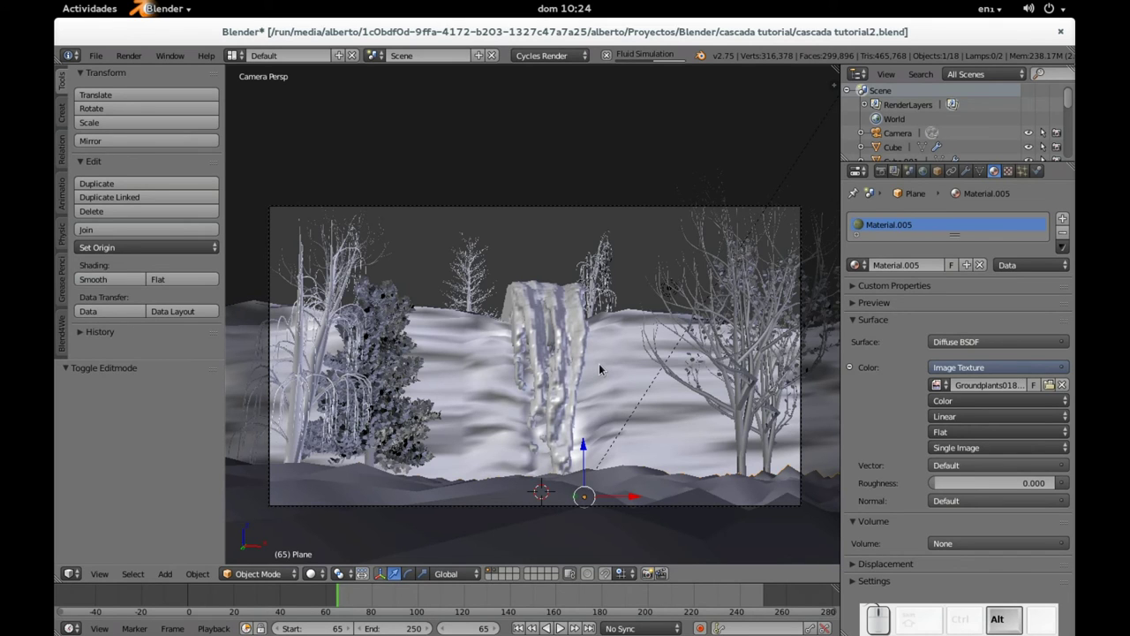
pyautogui.press('alt+a')
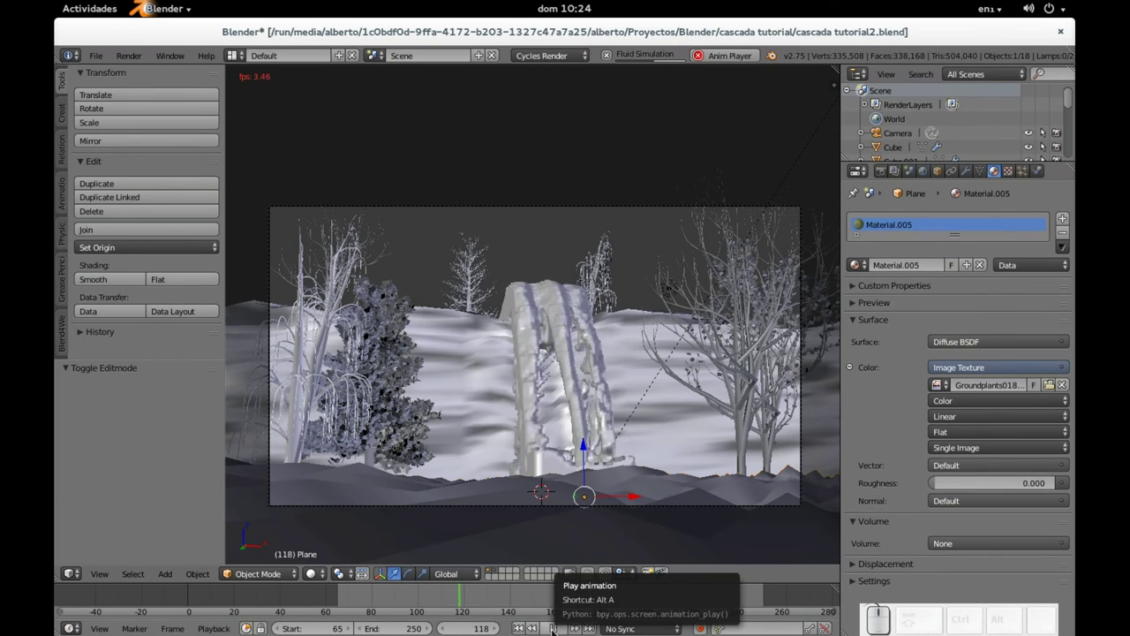
pyautogui.click(855, 300)
pyautogui.click(855, 300)
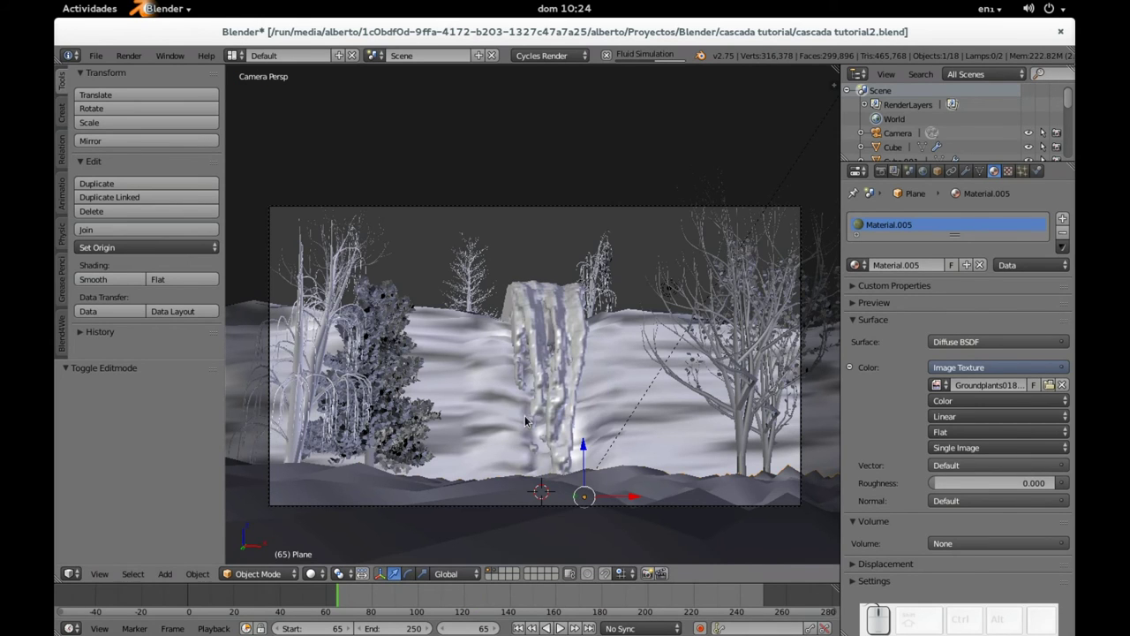
# Review the waterfall's physics settings, then select the inflow sphere at the top
pyautogui.rightClick(855, 301)
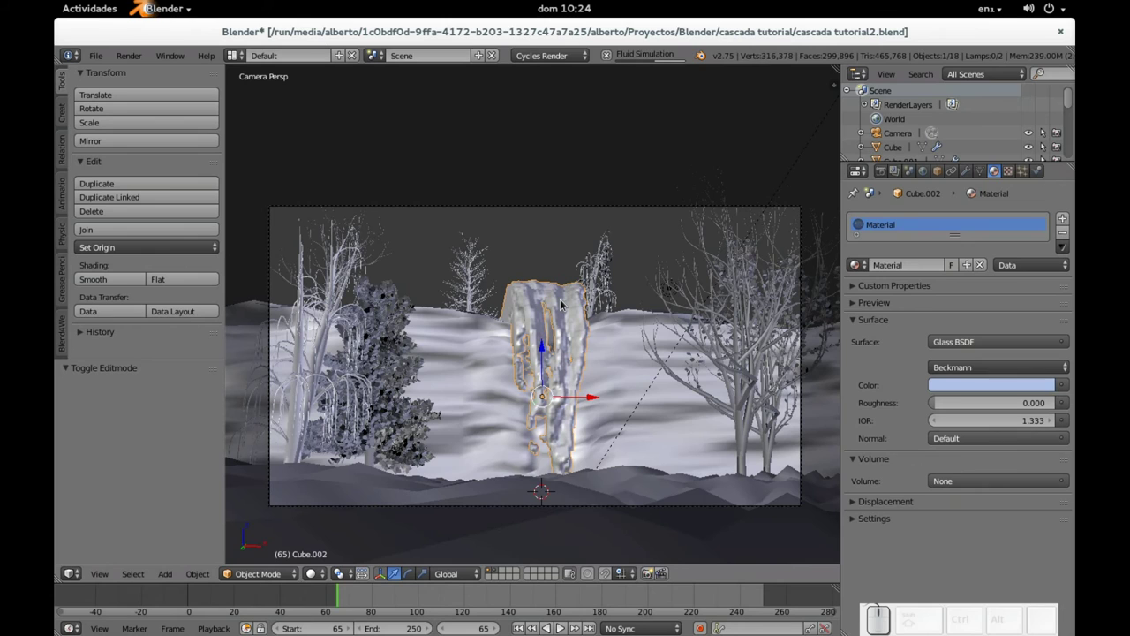
pyautogui.press('Escape')
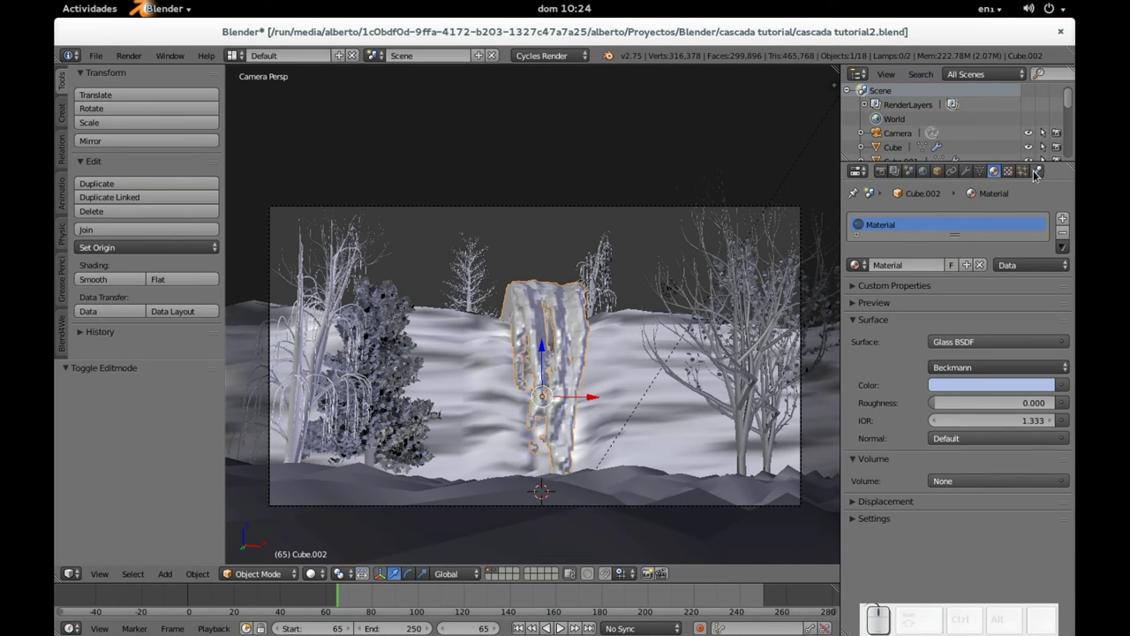
pyautogui.click(1041, 173)
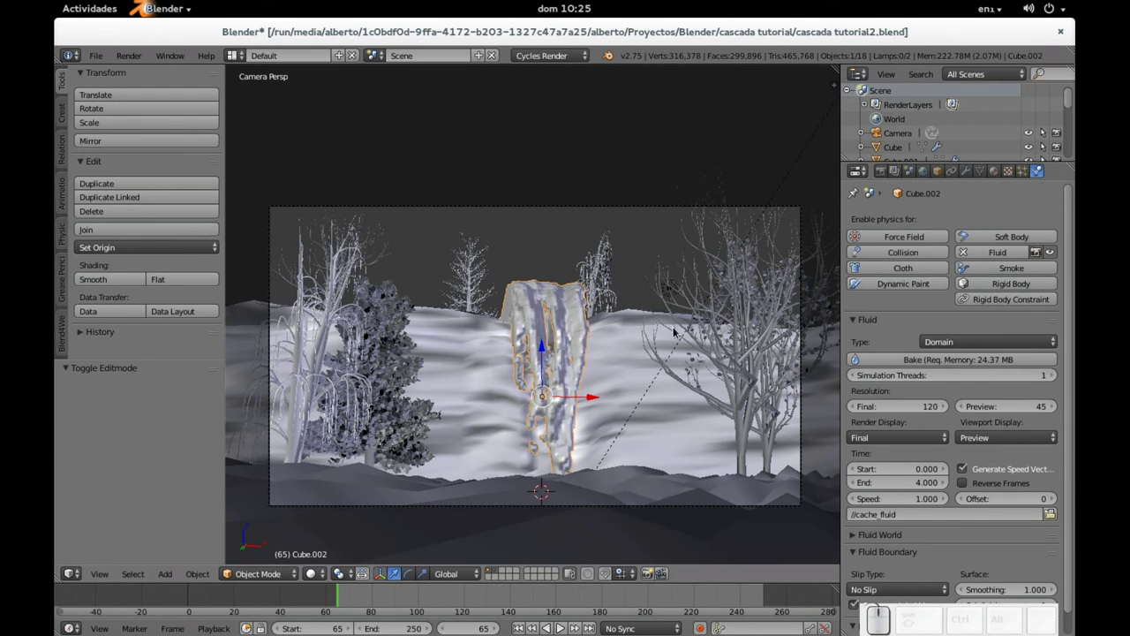
pyautogui.moveTo(688, 276); pyautogui.dragTo(599, 321)
pyautogui.scroll(3)
pyautogui.rightClick(761, 304)
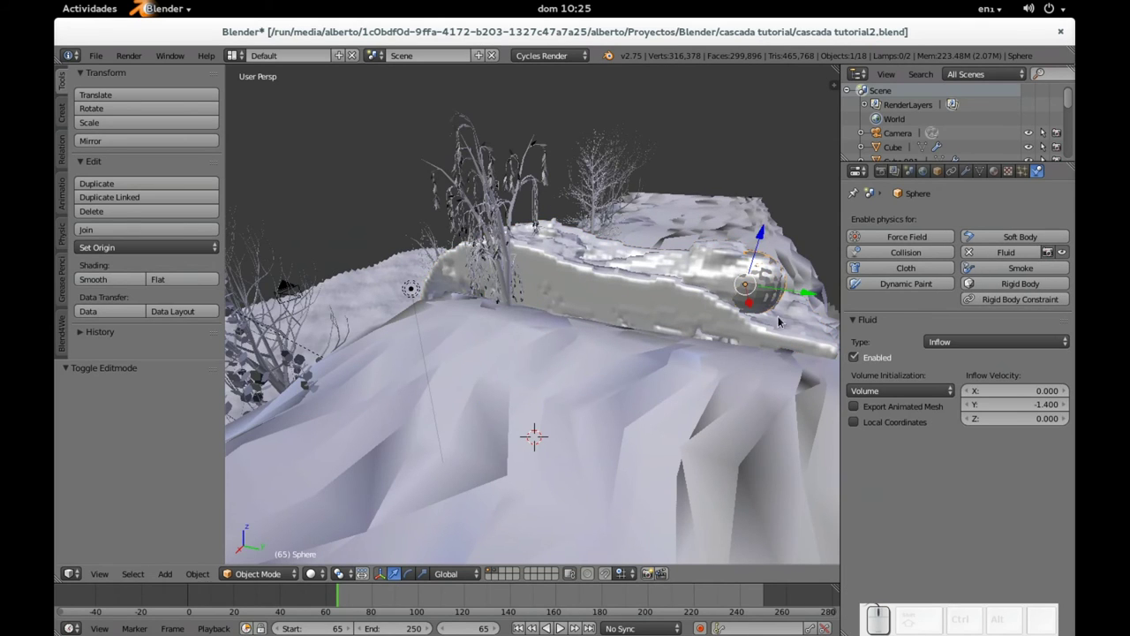
# Set the sphere's Y inflow velocity to -0.75
pyautogui.click(1021, 409)
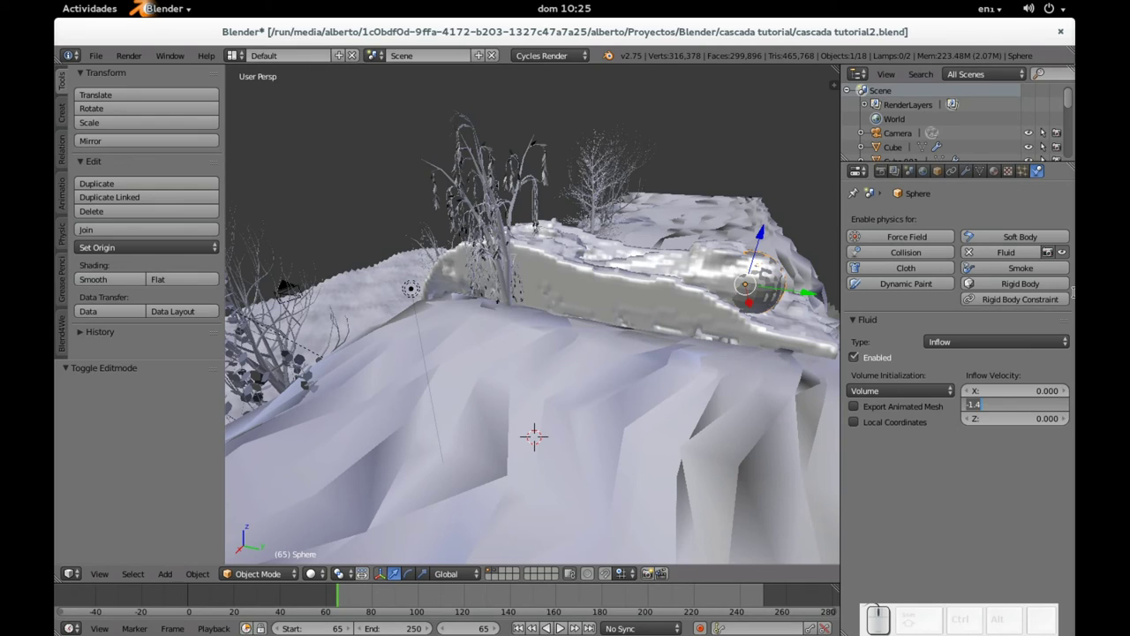
pyautogui.press('Right')
pyautogui.press('BackSpace')
pyautogui.press('KP_Decimal')
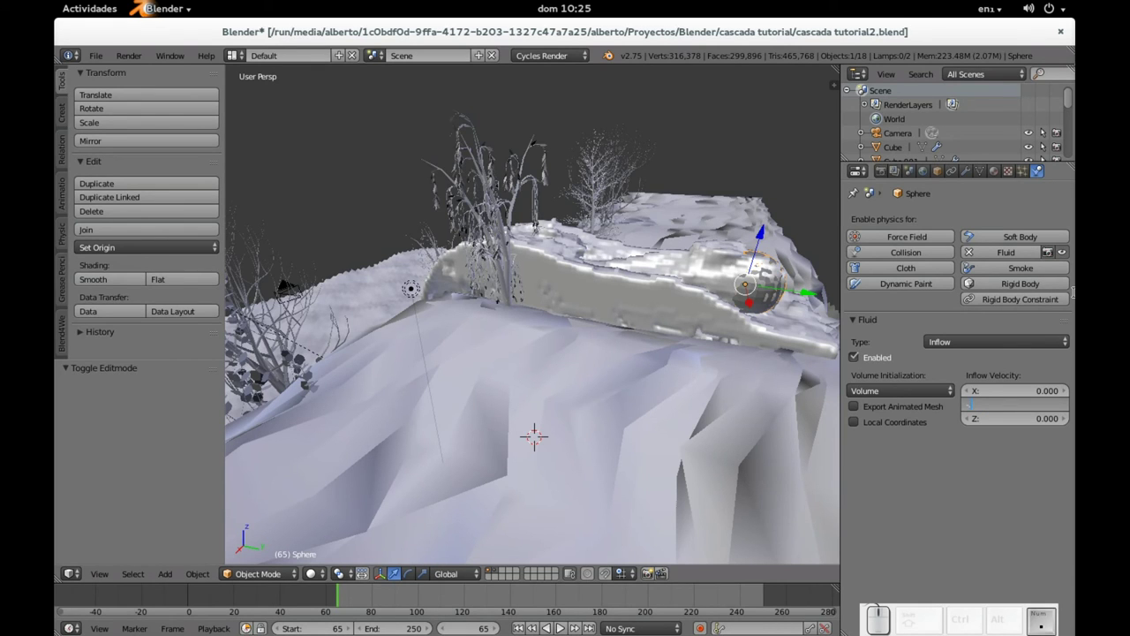
pyautogui.press('KP_7')
pyautogui.press('KP_5')
pyautogui.press('KP_Enter')
# Reselect the waterfall fluid domain Cube.002 facing the fall
pyautogui.moveTo(558, 300); pyautogui.dragTo(598, 283)
pyautogui.rightClick(534, 283)
pyautogui.moveTo(456, 315); pyautogui.dragTo(516, 312)
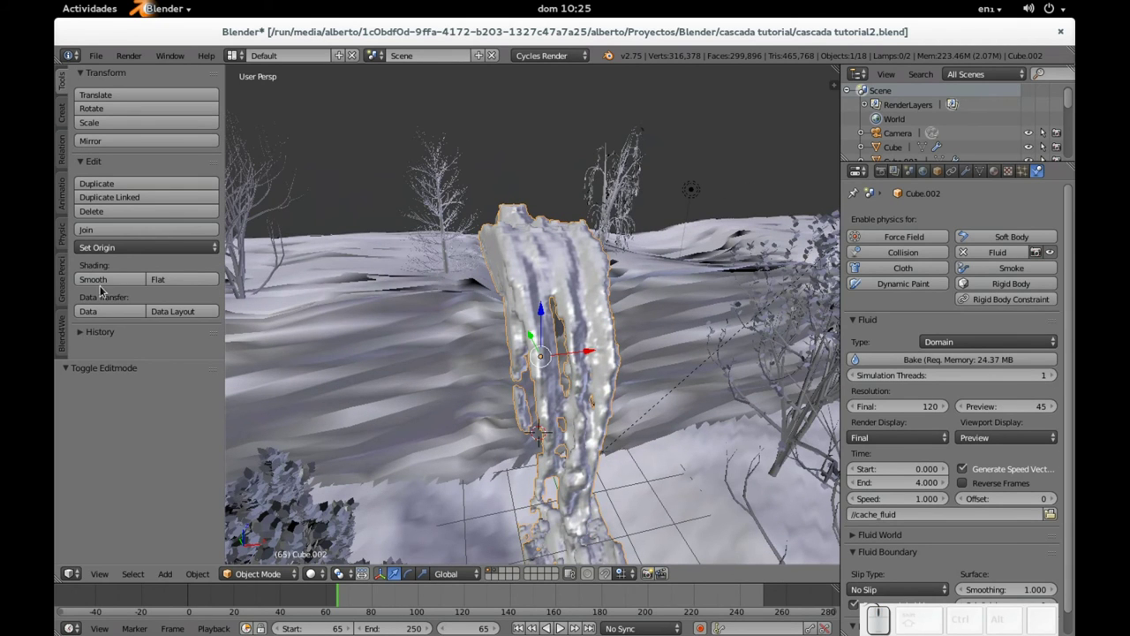
# Shade the waterfall domain smooth and add a level-2 Subdivision Surface modifier
pyautogui.click(106, 281)
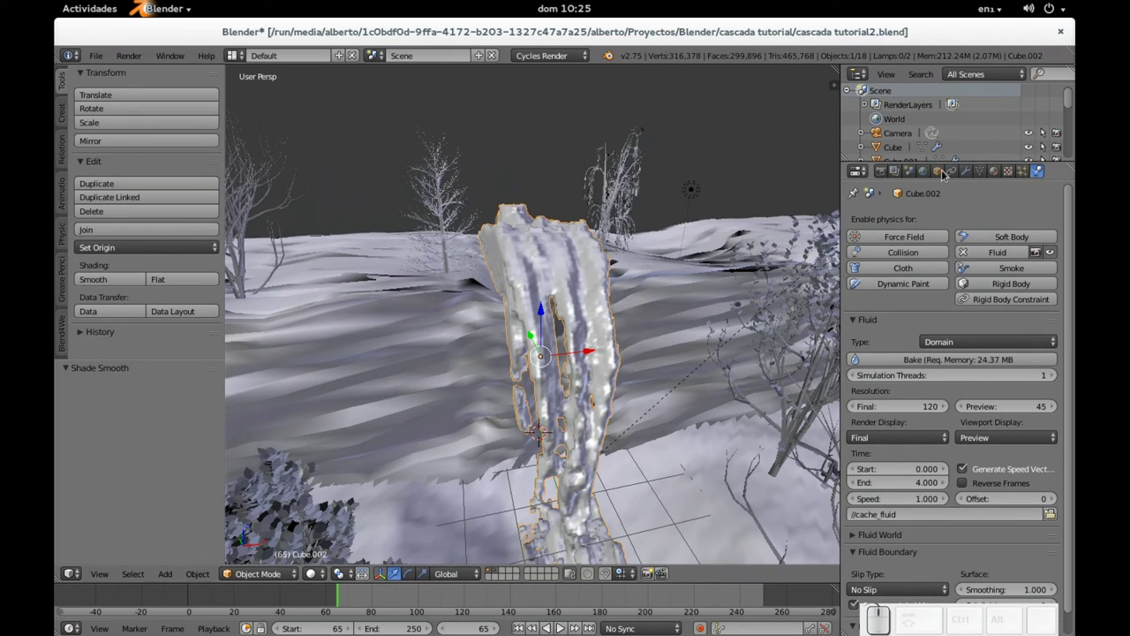
pyautogui.click(977, 173)
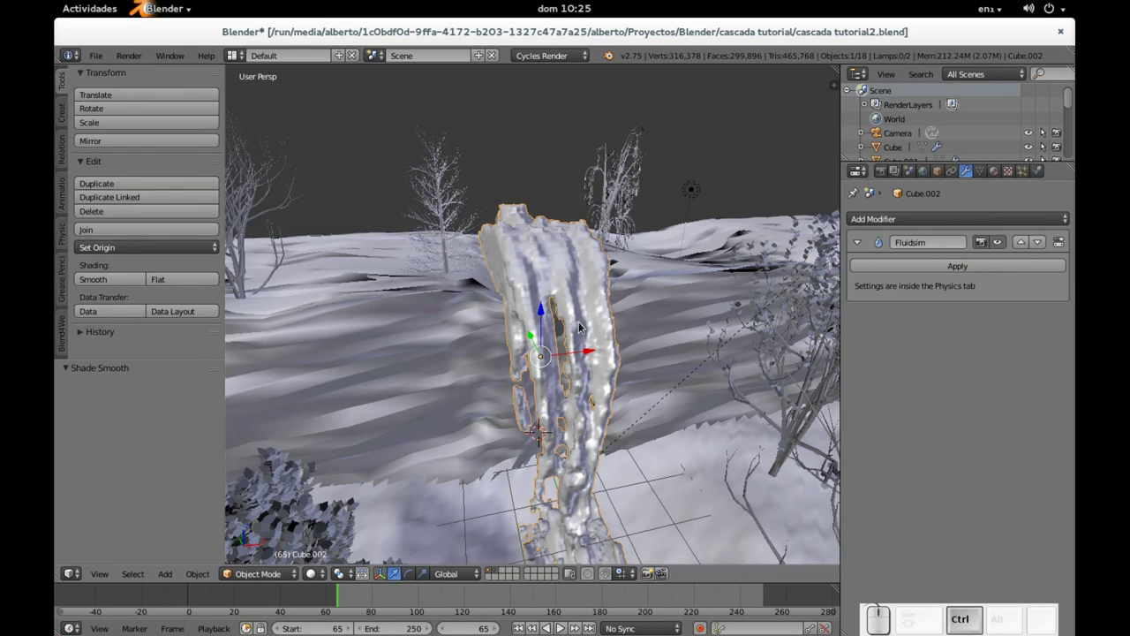
pyautogui.press('ctrl+2')
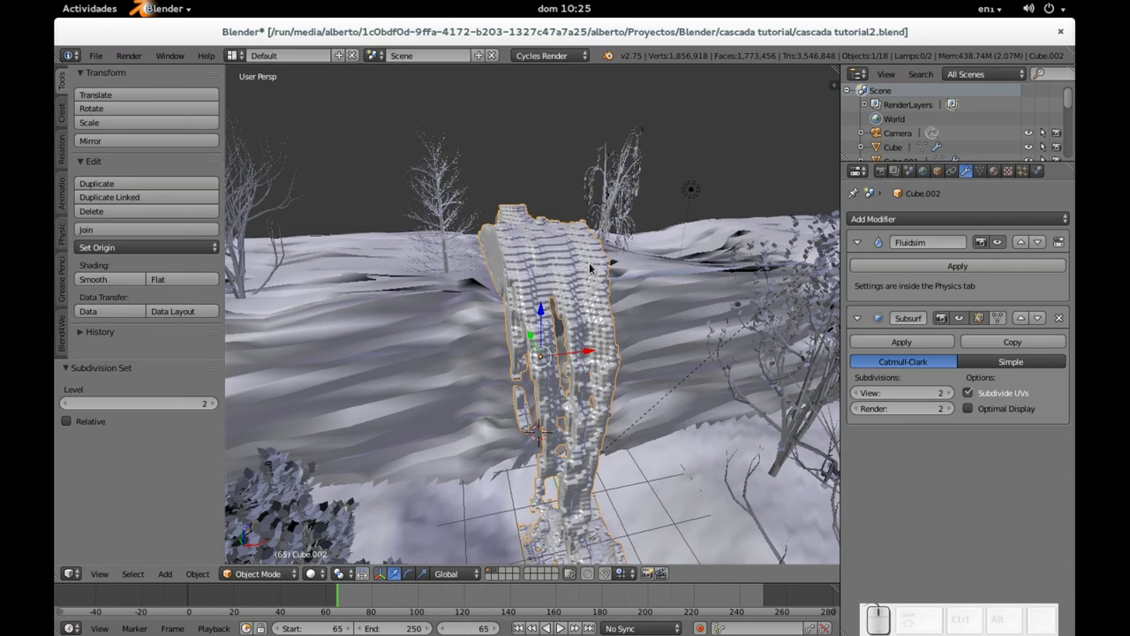
pyautogui.moveTo(829, 236); pyautogui.dragTo(830, 236)
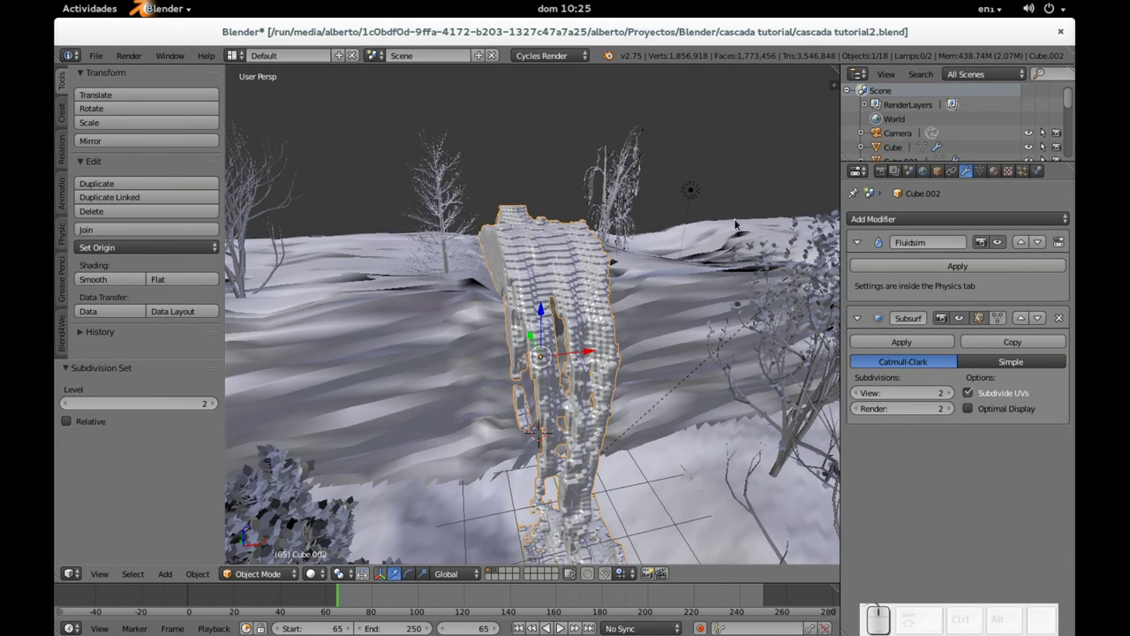
pyautogui.click(1047, 176)
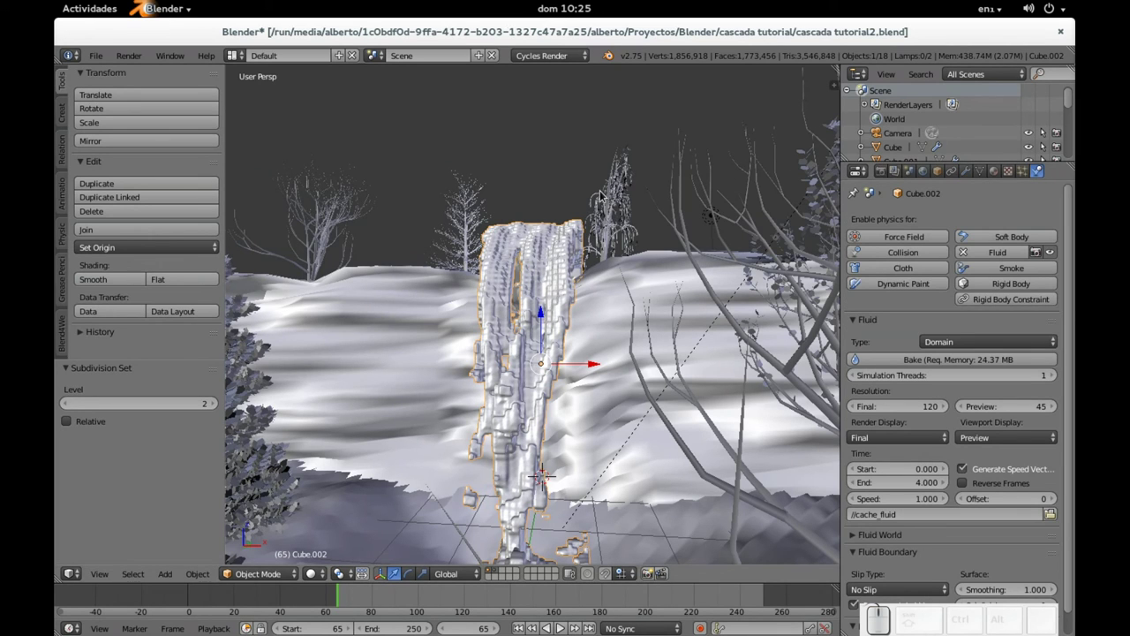
# Save the scene as a new file, cascada tutorial3.blend
pyautogui.press('ctrl+shift+s')
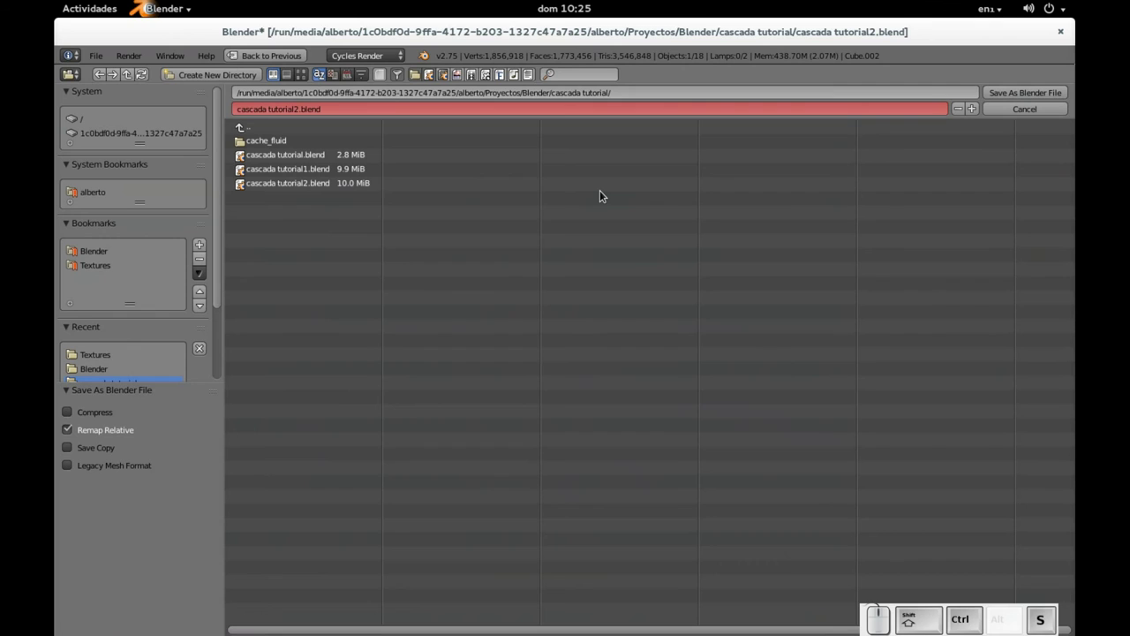
pyautogui.press('KP_Add')
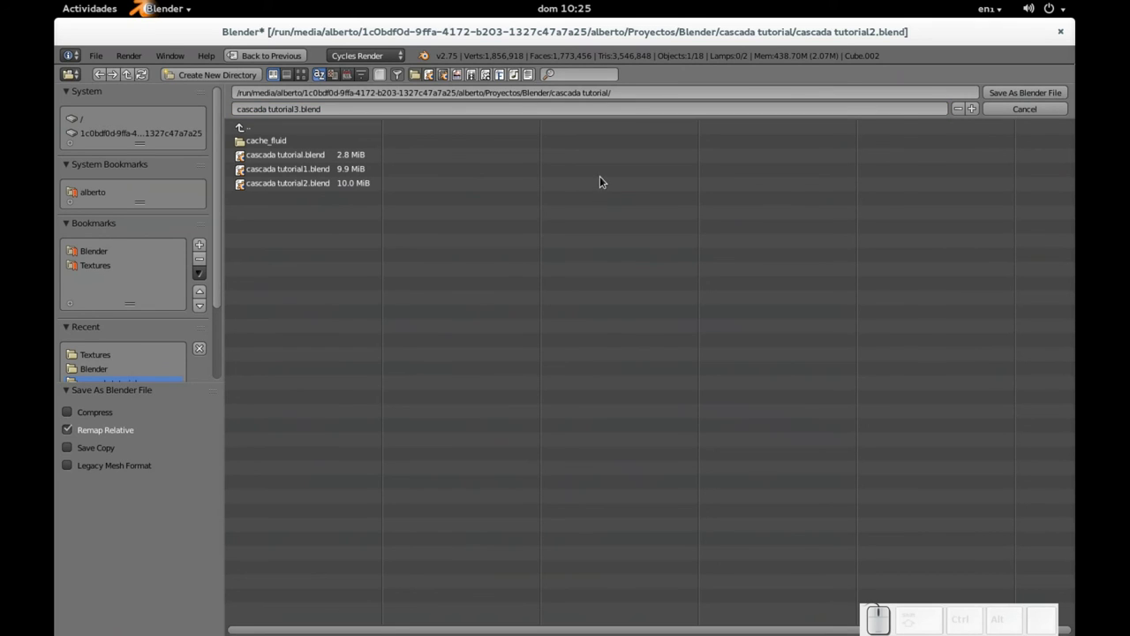
pyautogui.click(1007, 92)
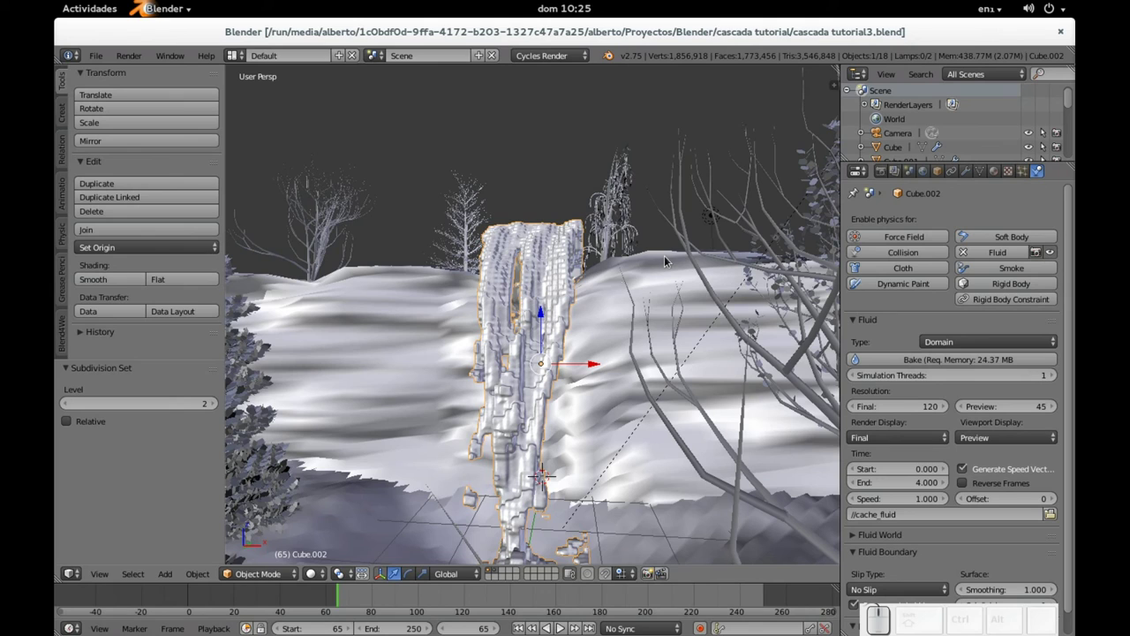
# Inspect the waterfall and toggle the Subsurf viewport display on the Cube fluid object
pyautogui.moveTo(443, 356); pyautogui.dragTo(553, 335)
pyautogui.moveTo(443, 324); pyautogui.dragTo(793, 255)
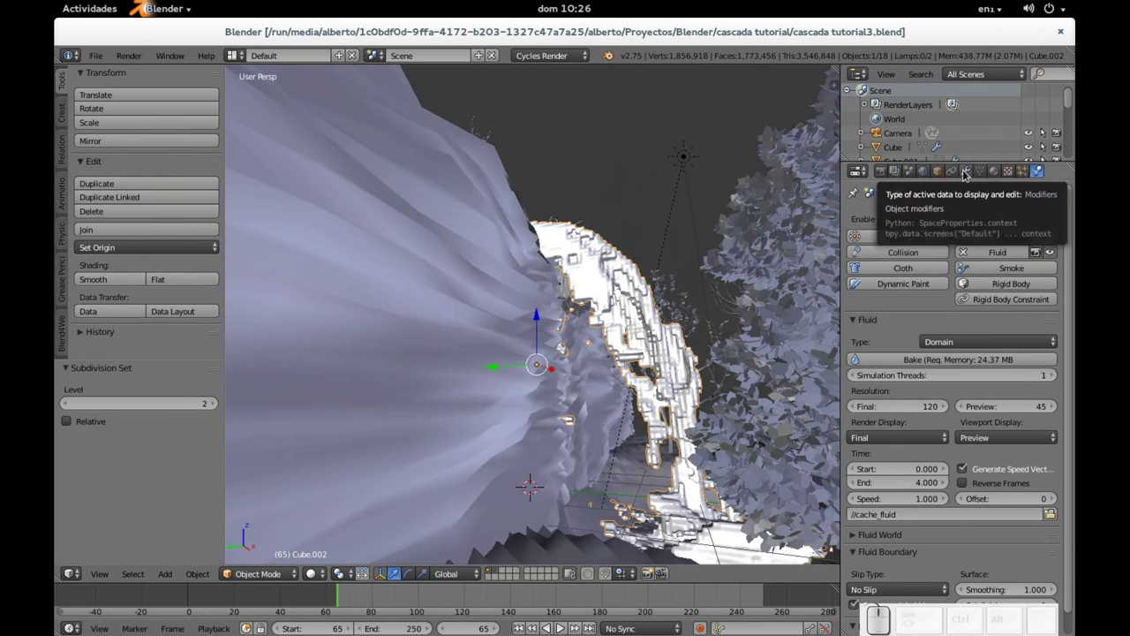
pyautogui.click(971, 177)
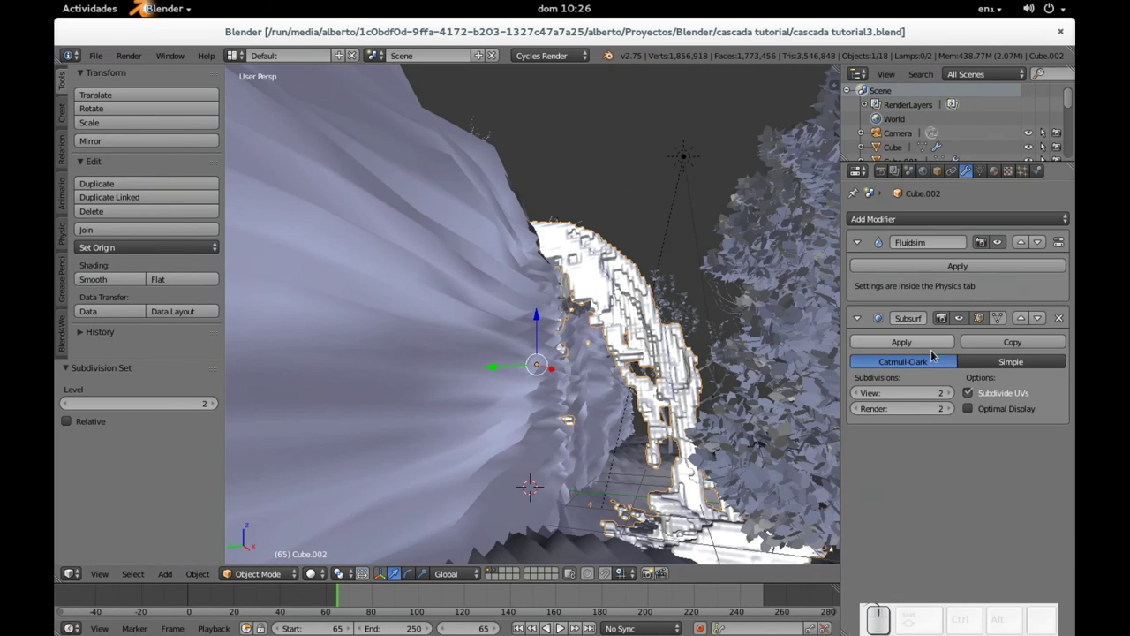
pyautogui.click(964, 321)
pyautogui.moveTo(706, 344); pyautogui.dragTo(669, 328)
pyautogui.scroll(3)
pyautogui.rightClick(670, 323)
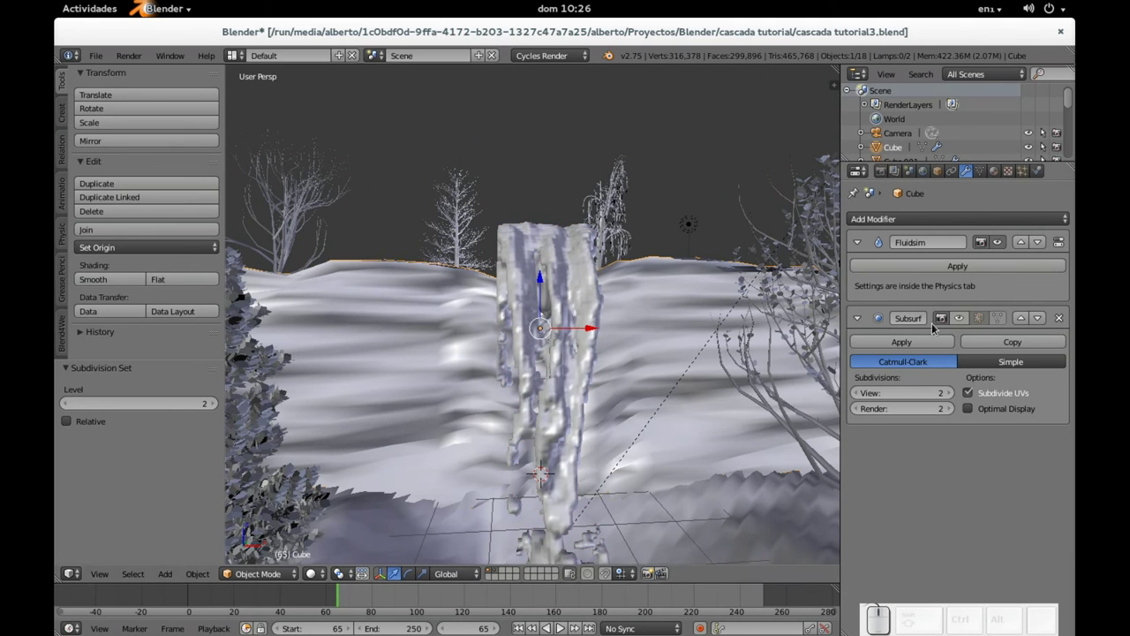
pyautogui.click(967, 319)
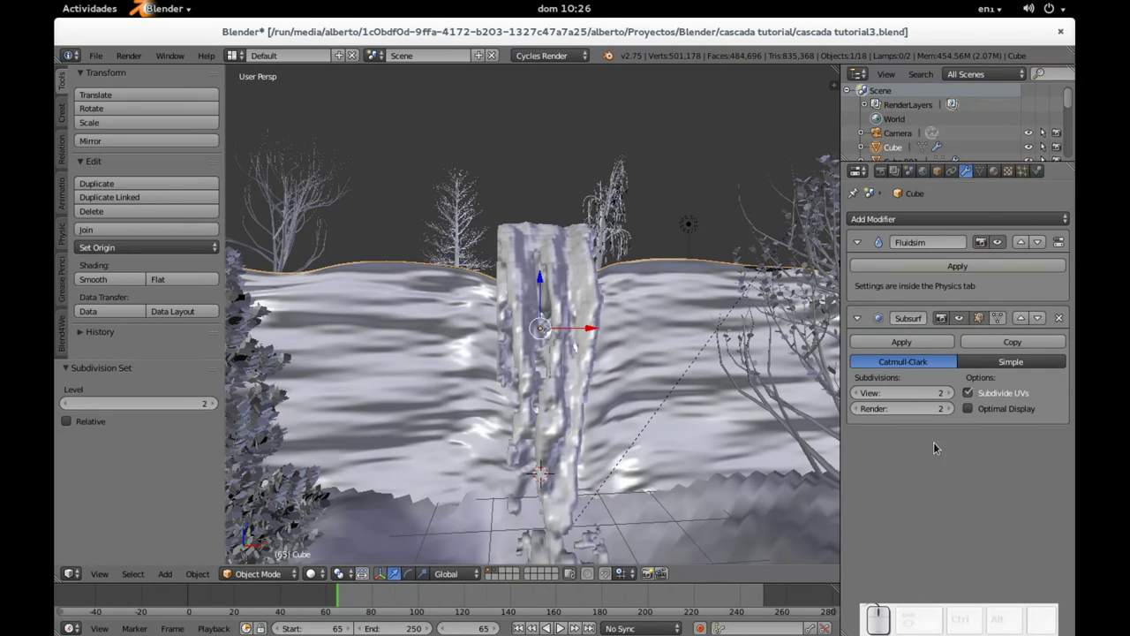
pyautogui.click(967, 322)
# Toggle the Plane's Subsurf display buttons and review the smoothed waterfall up close
pyautogui.rightClick(724, 513)
pyautogui.click(967, 324)
pyautogui.click(967, 324)
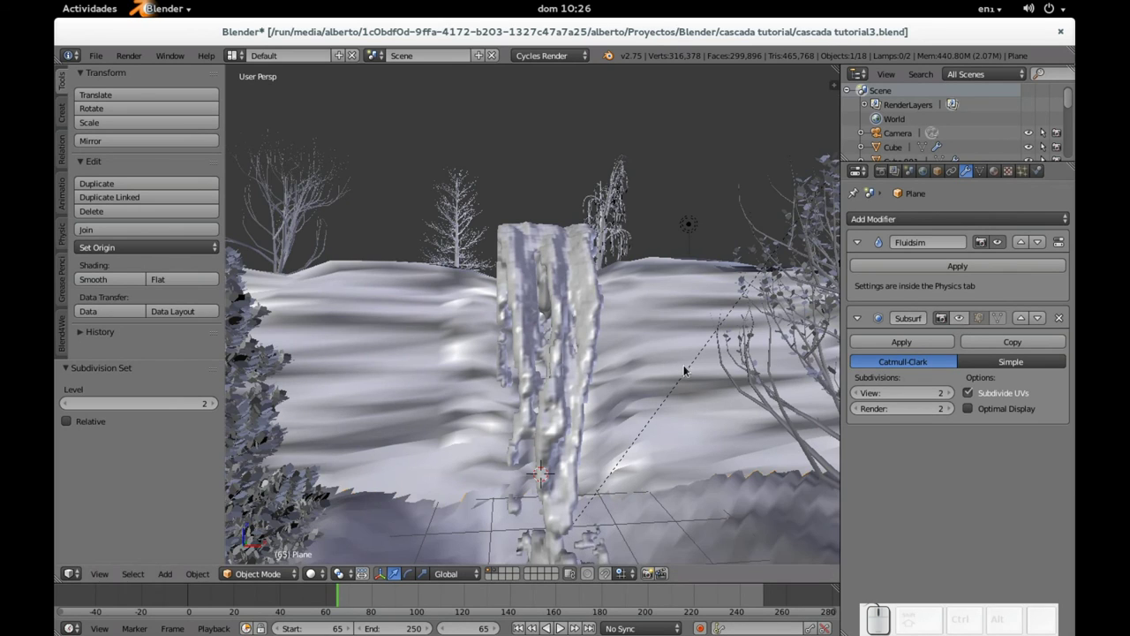
pyautogui.scroll(-3)
pyautogui.moveTo(580, 333); pyautogui.dragTo(589, 322)
pyautogui.scroll(3)
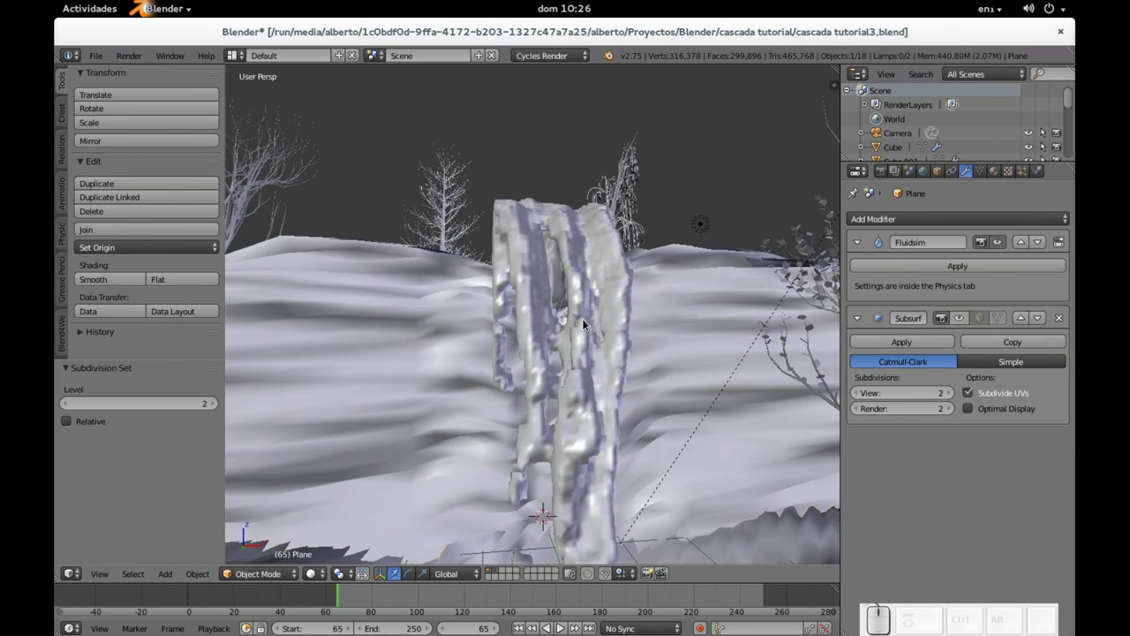